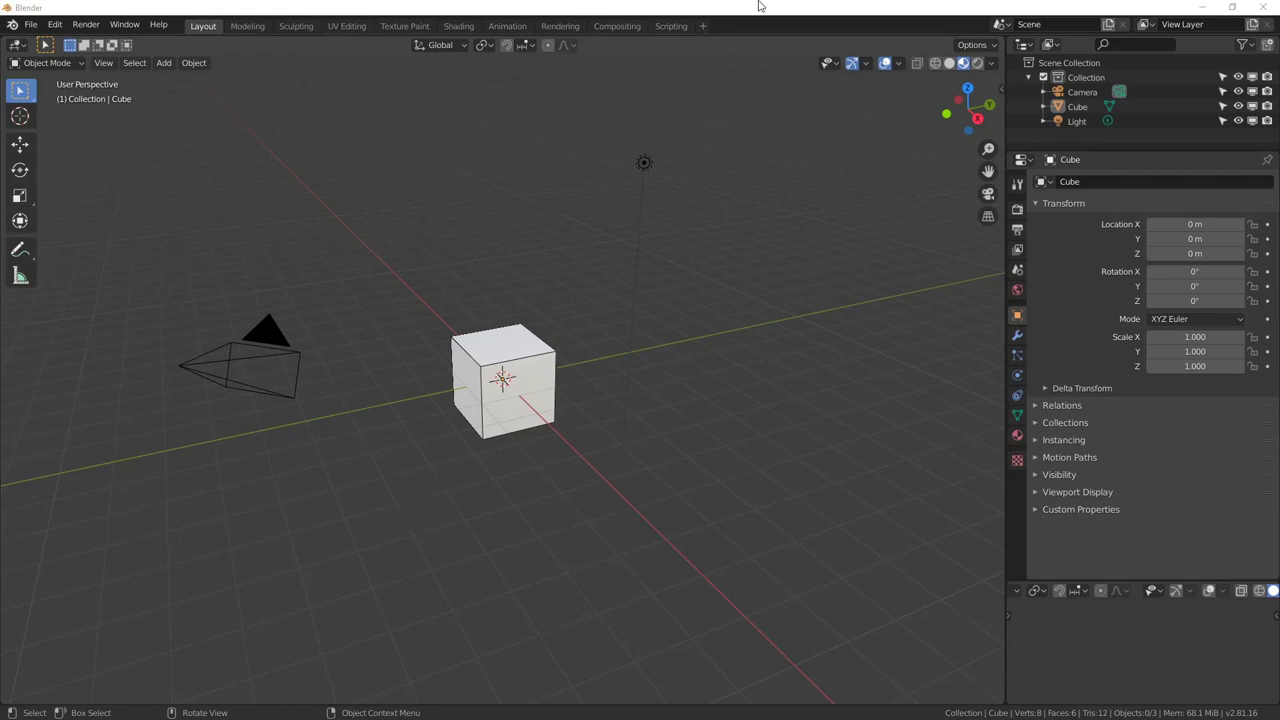
Select the default cube and delete it from the scene
middle_click(376, 460)
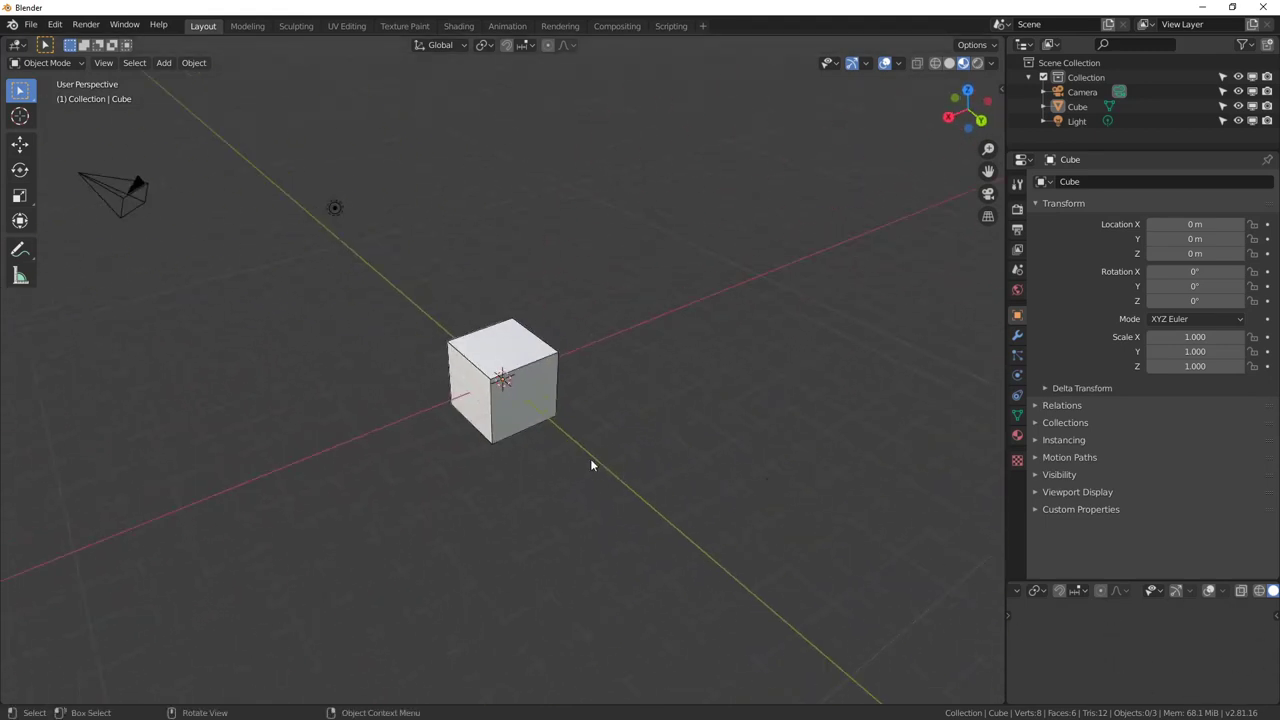
click(539, 359)
key(Delete)
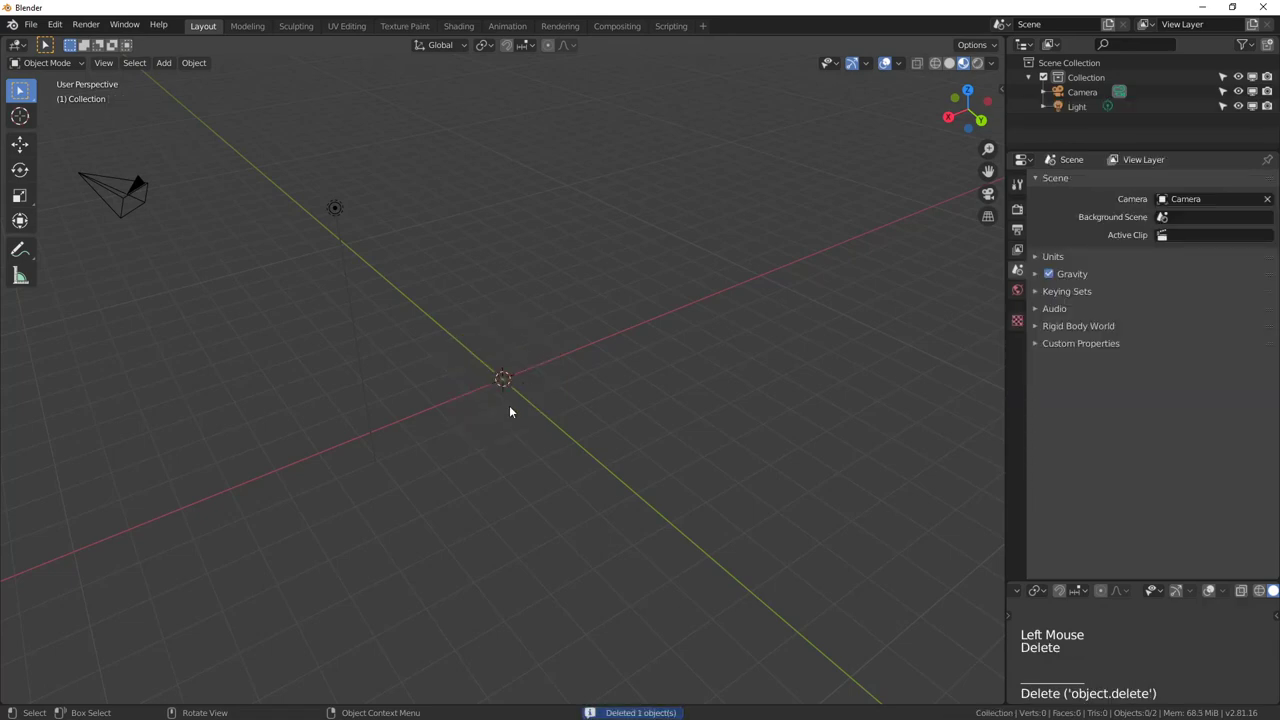
Add a Mesh > Plane at the origin and show its Modifier Properties
key(shift+a)
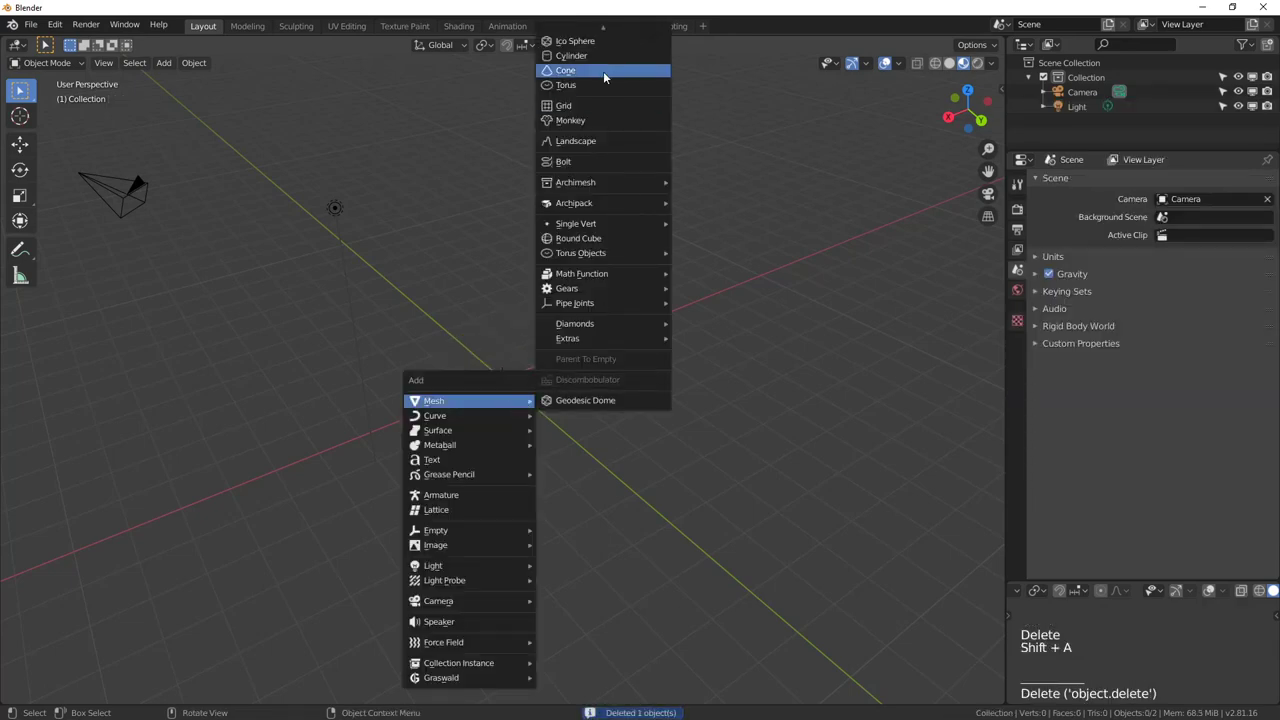
middle_click(668, 453)
click(1026, 340)
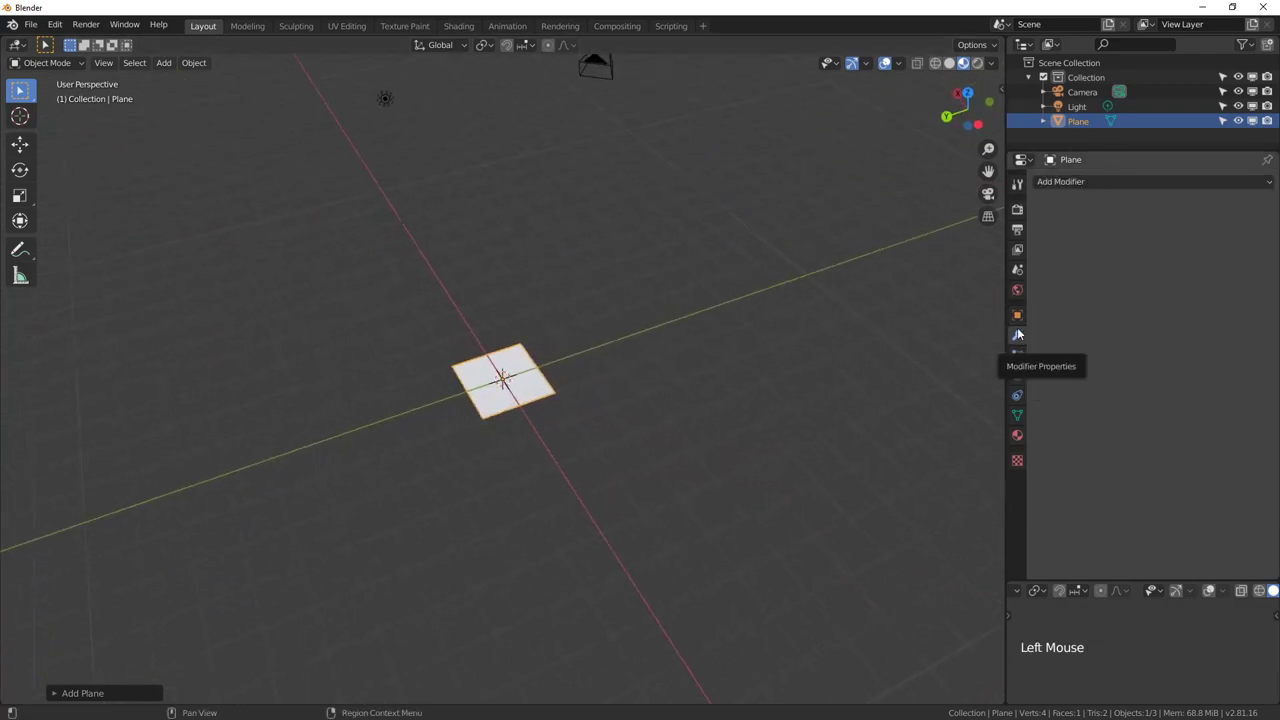
Add an Ocean modifier to the plane and inspect the generated wavy surface
click(1116, 189)
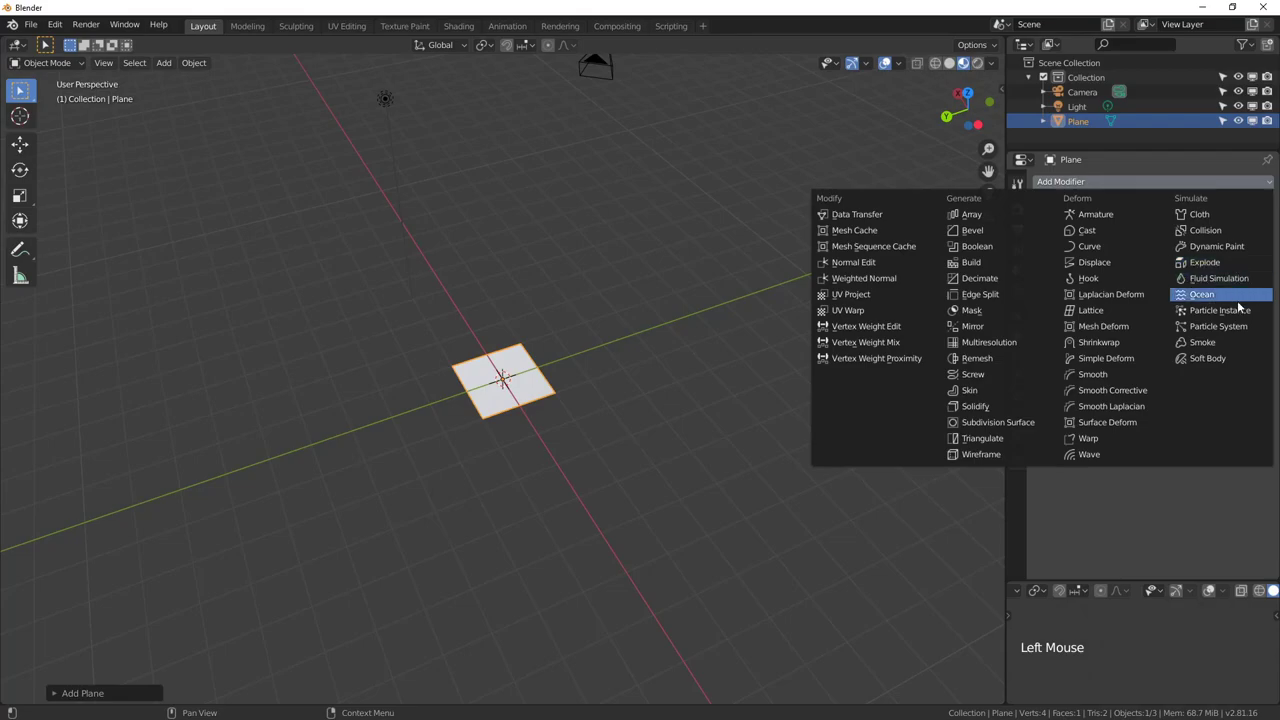
scroll(down, 3)
middle_click(544, 526)
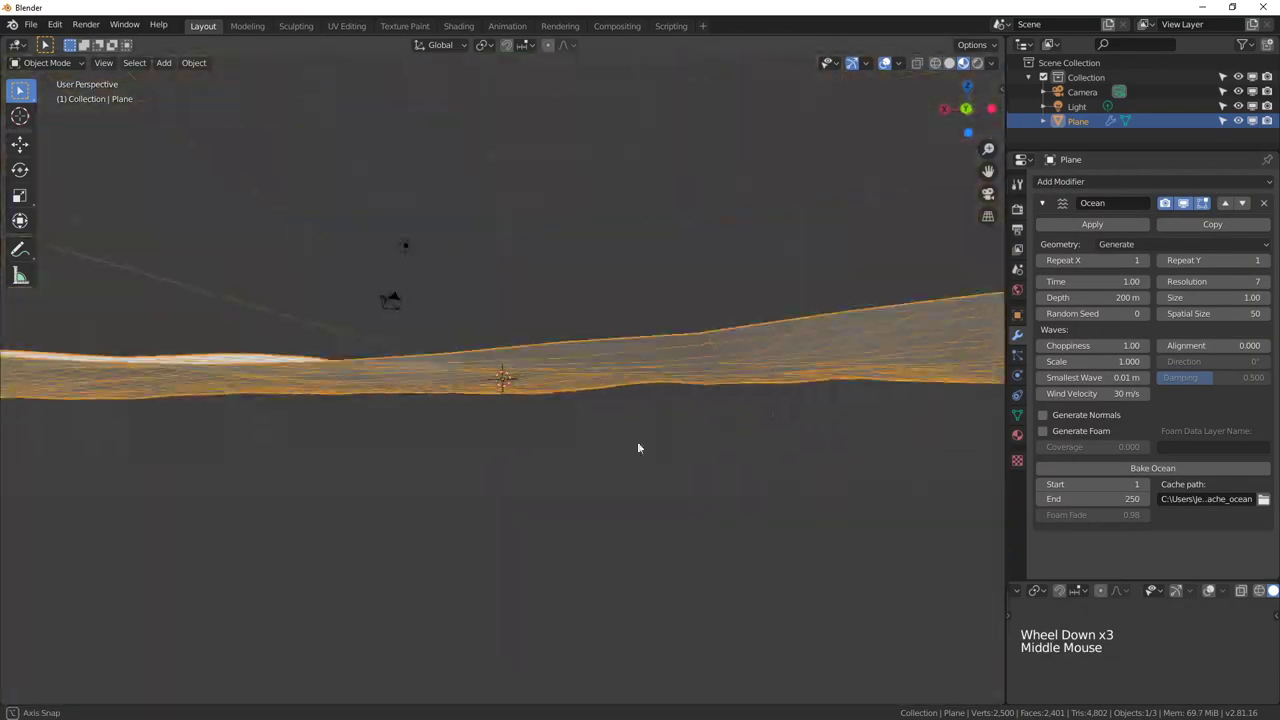
scroll(up, 3)
middle_click(522, 476)
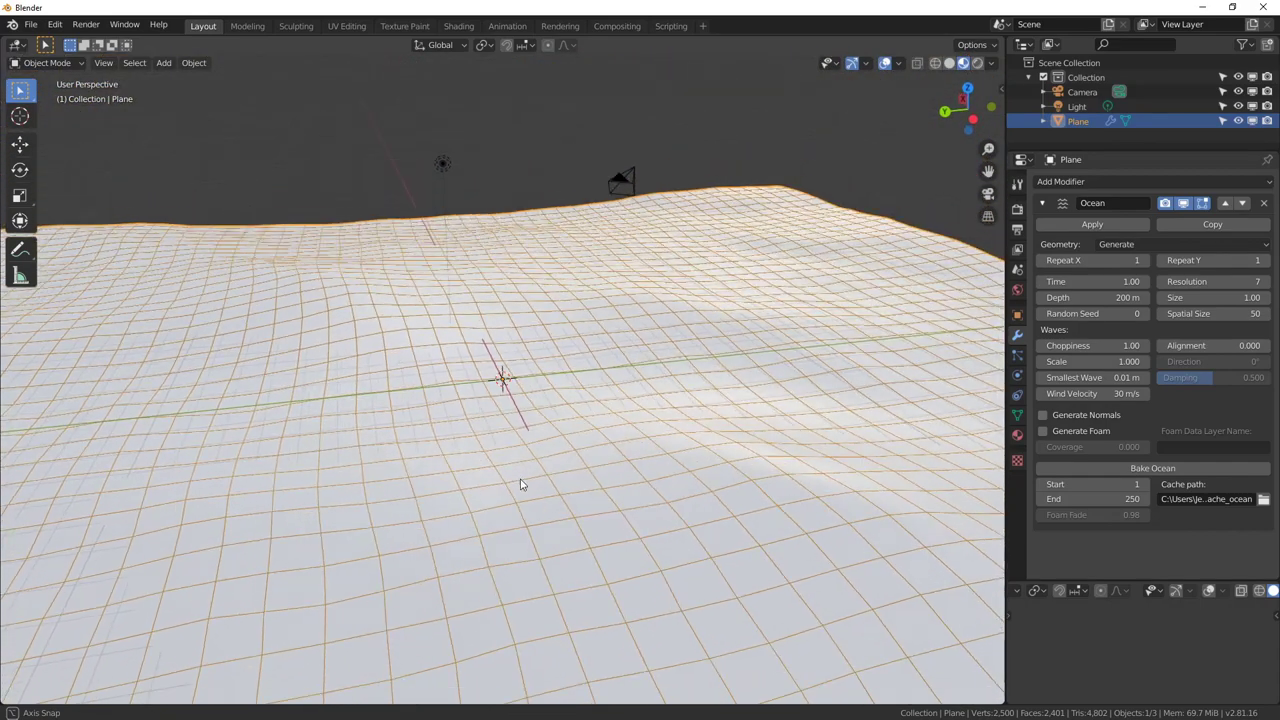
click(1145, 249)
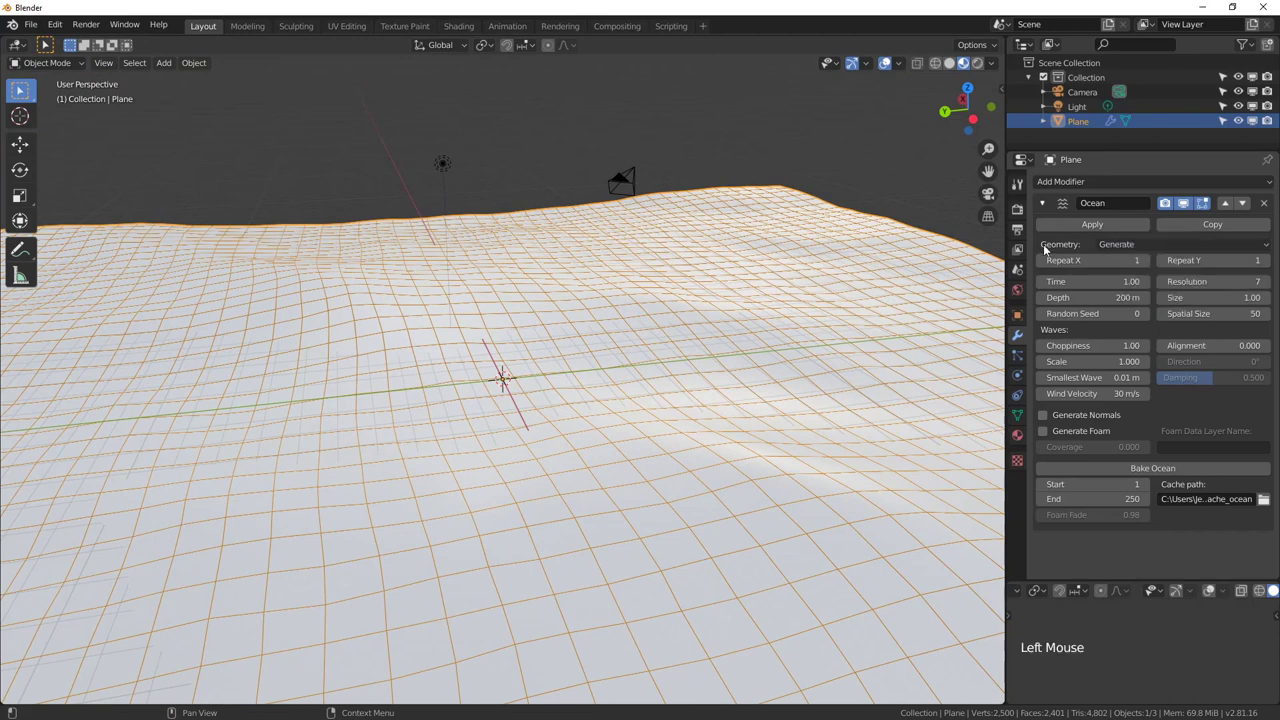
Set the Ocean modifier's Geometry mode to Displace
click(1137, 248)
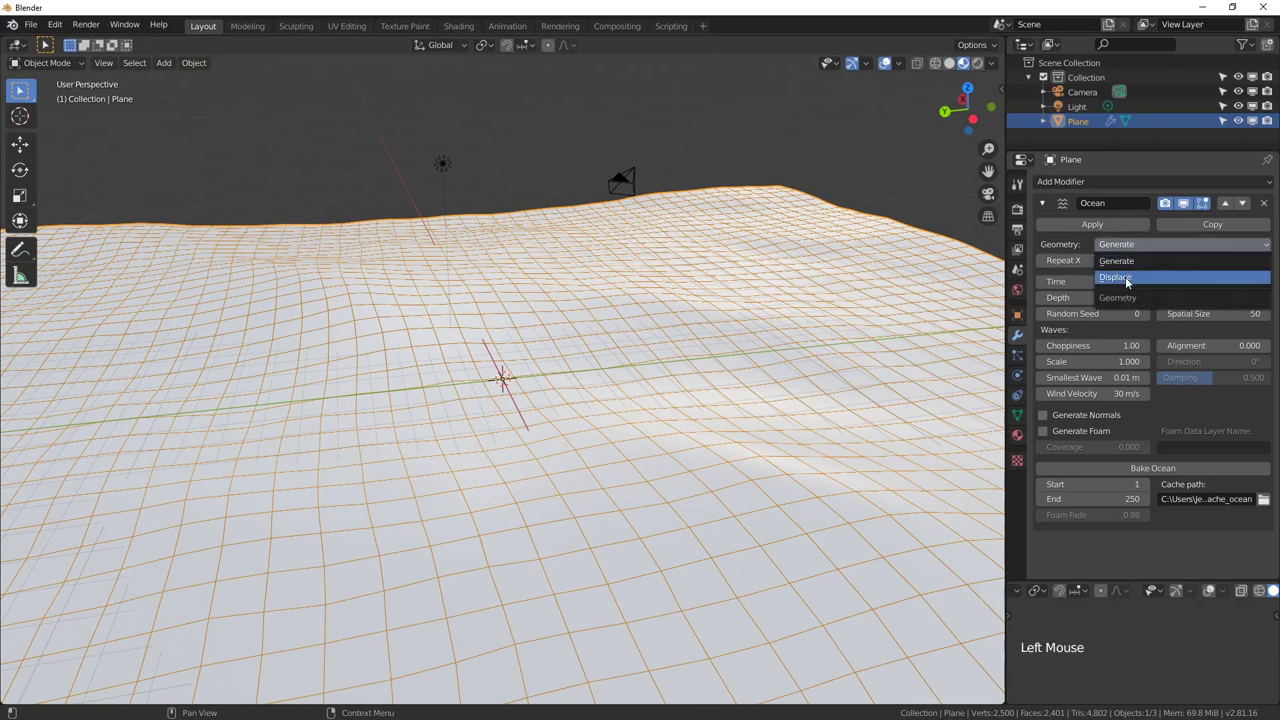
middle_click(647, 417)
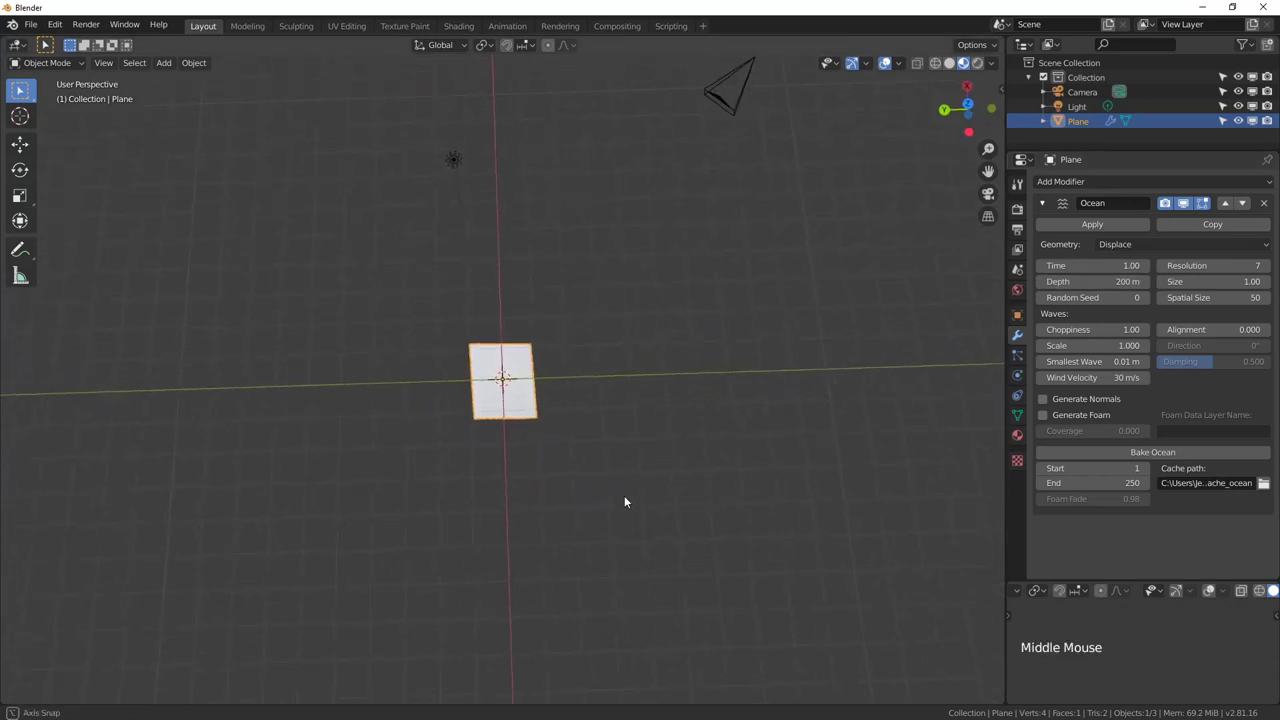
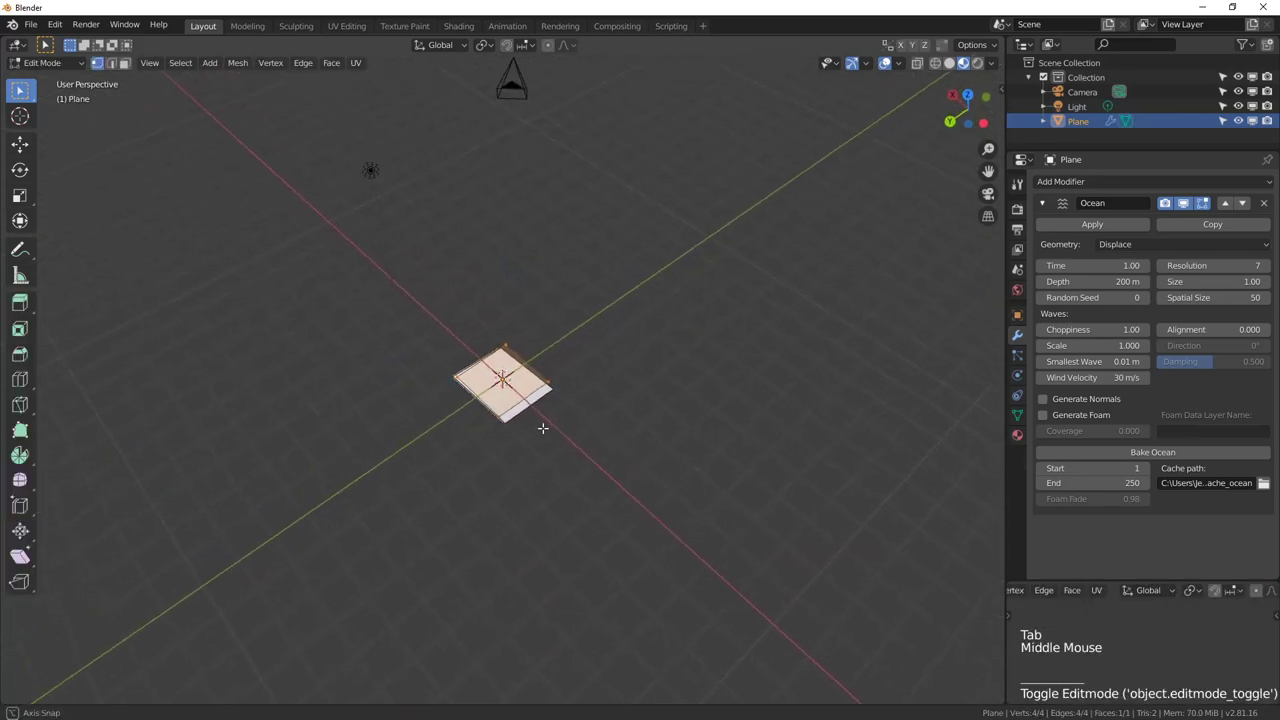
Scale the plane up much larger and subdivide it, raising Number of Cuts
key(s)
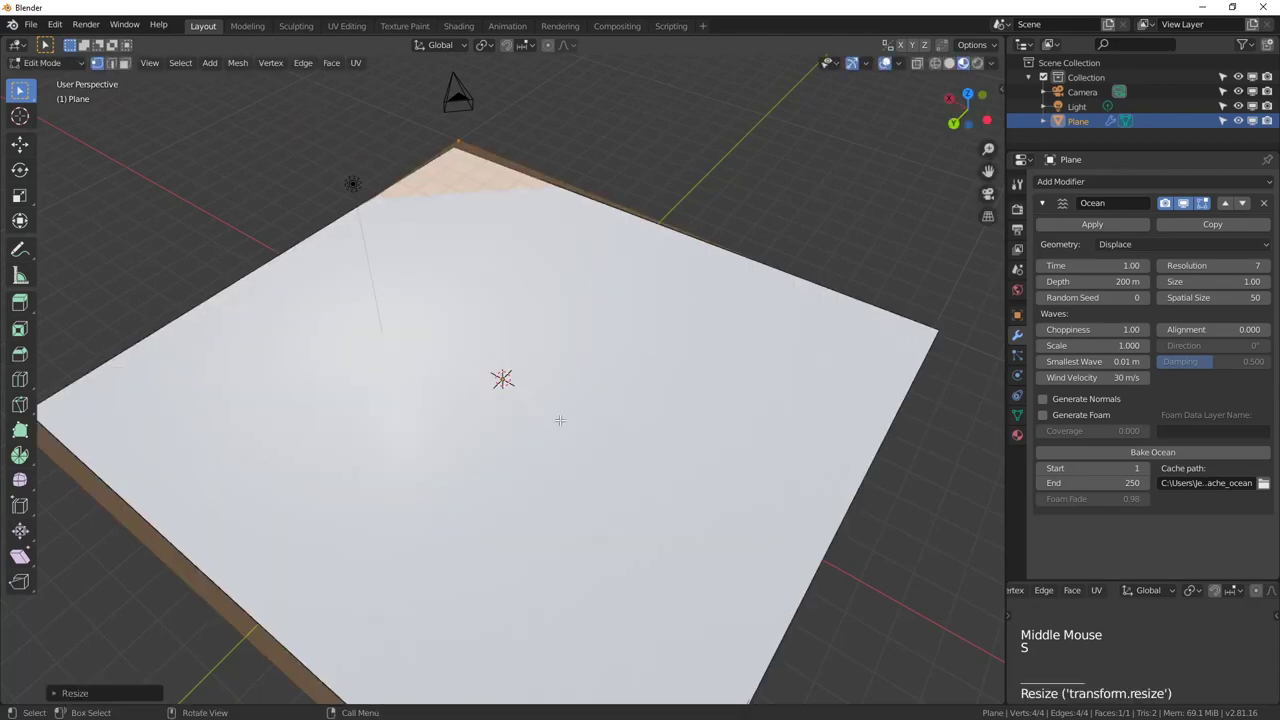
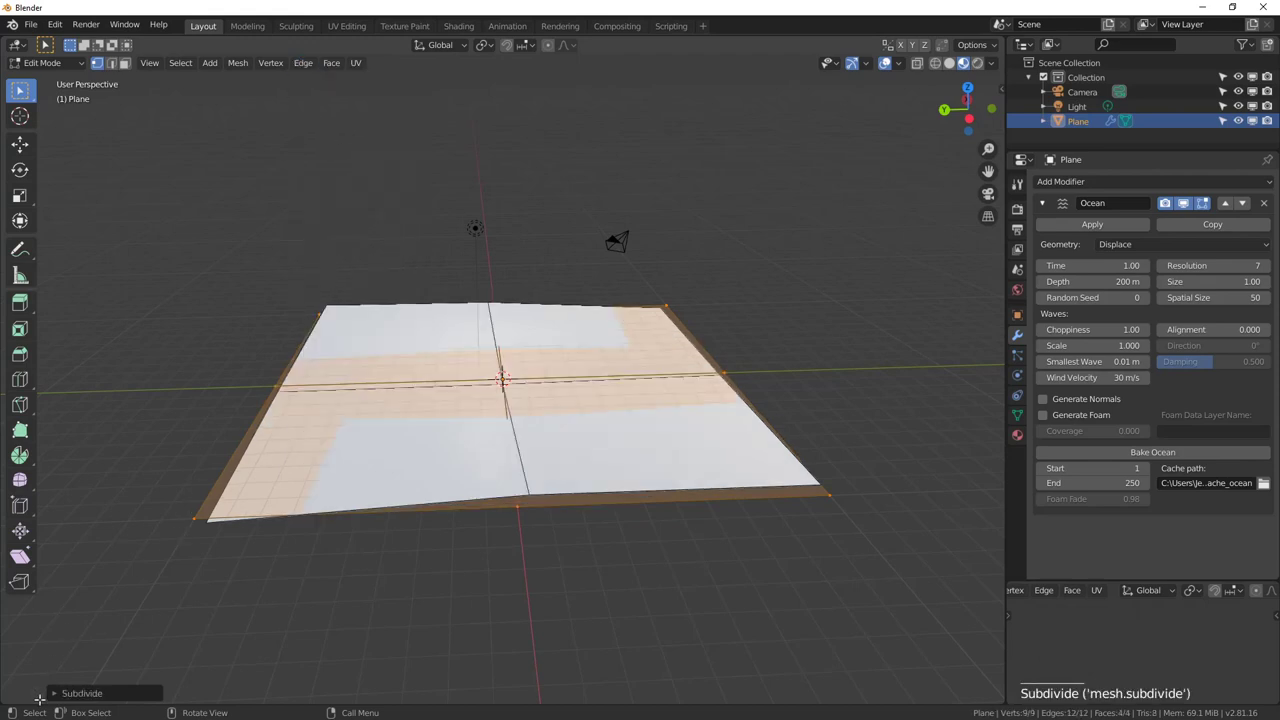
click(62, 701)
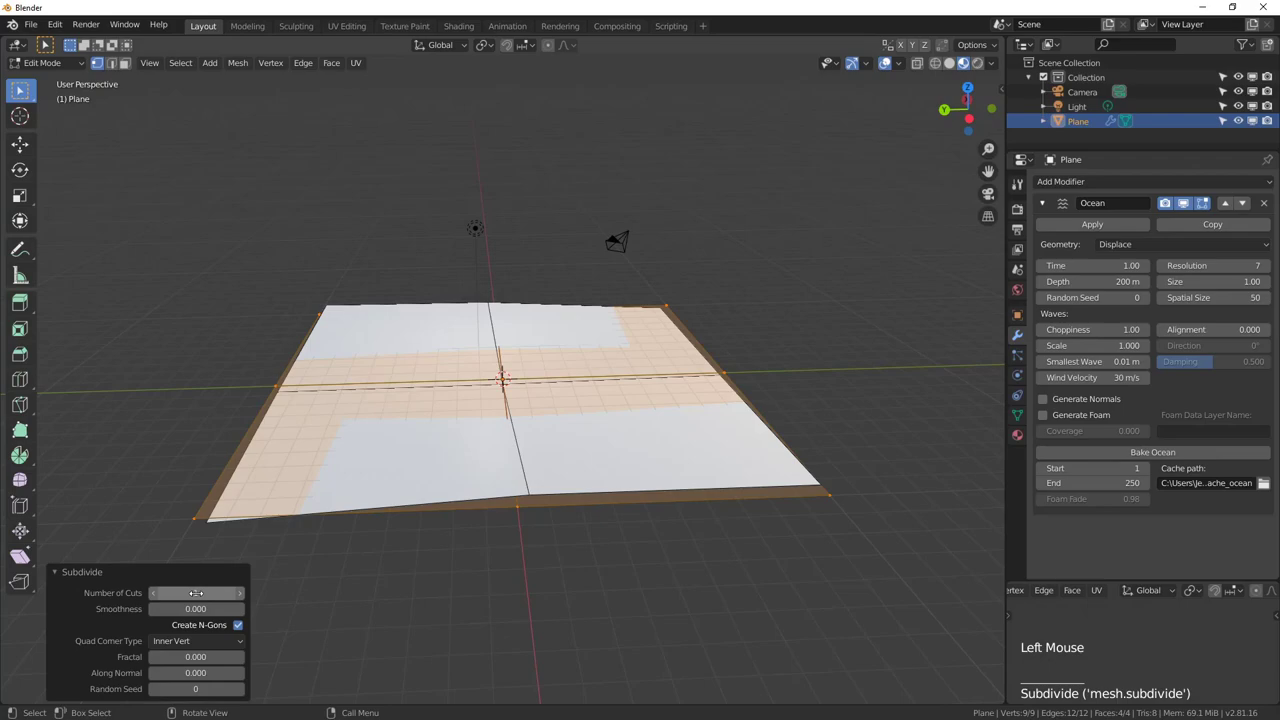
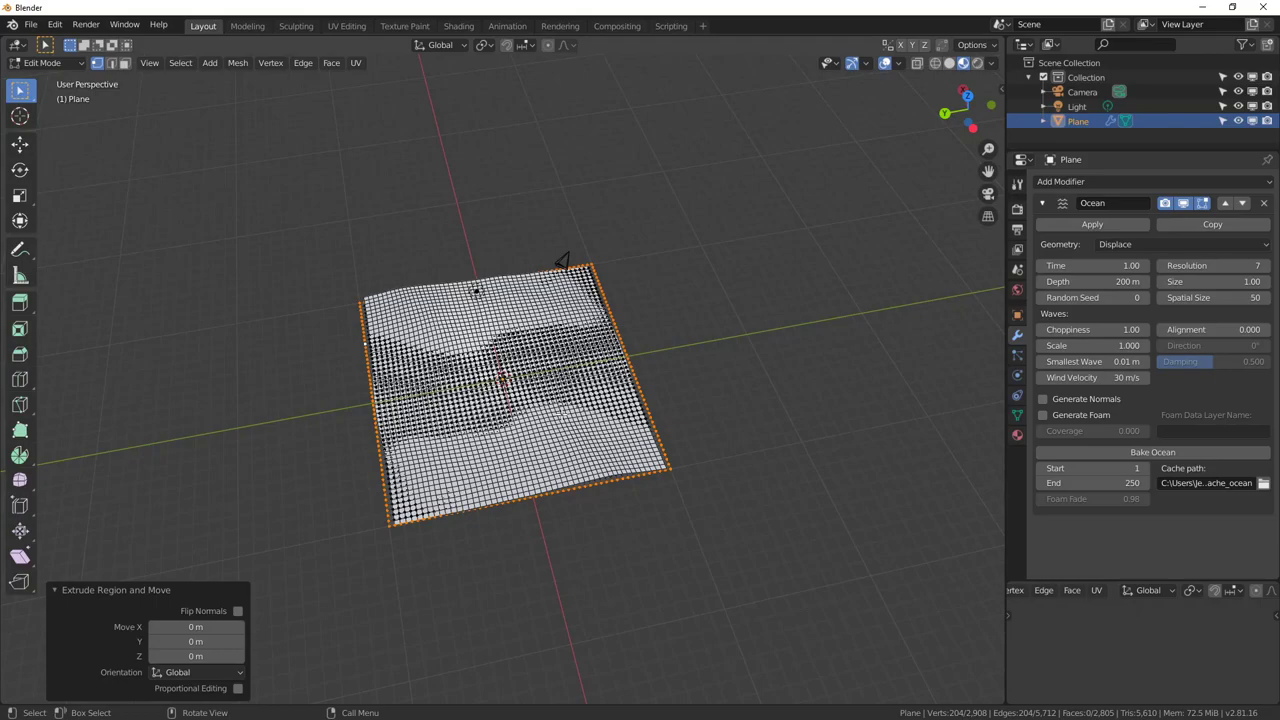
Scale the extruded border edges out about 11.5x and begin loop cuts across it
key(s)
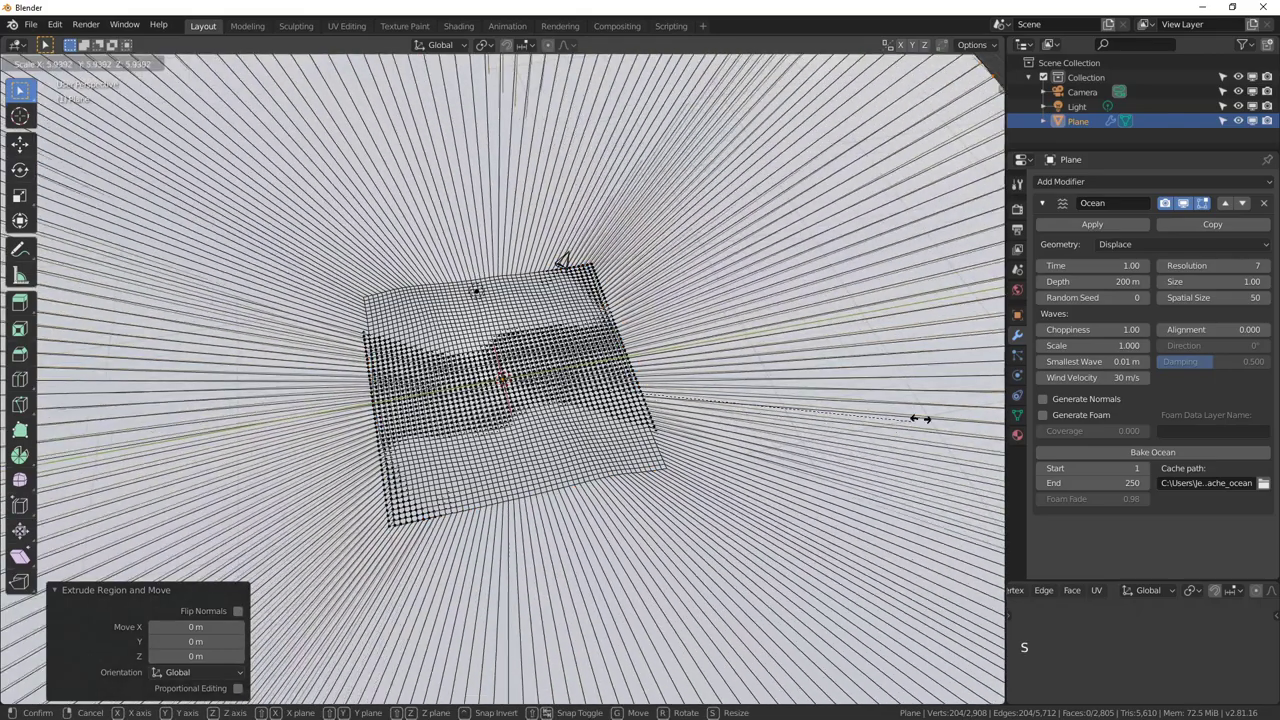
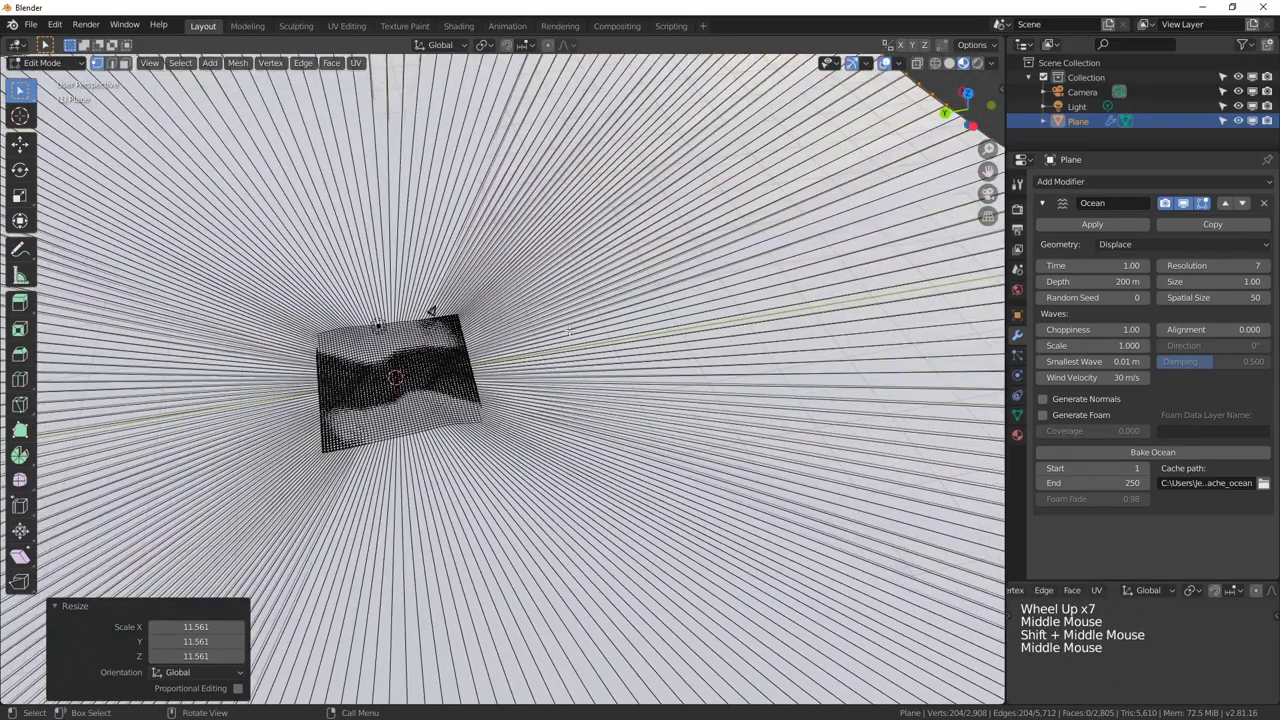
key(ctrl+r)
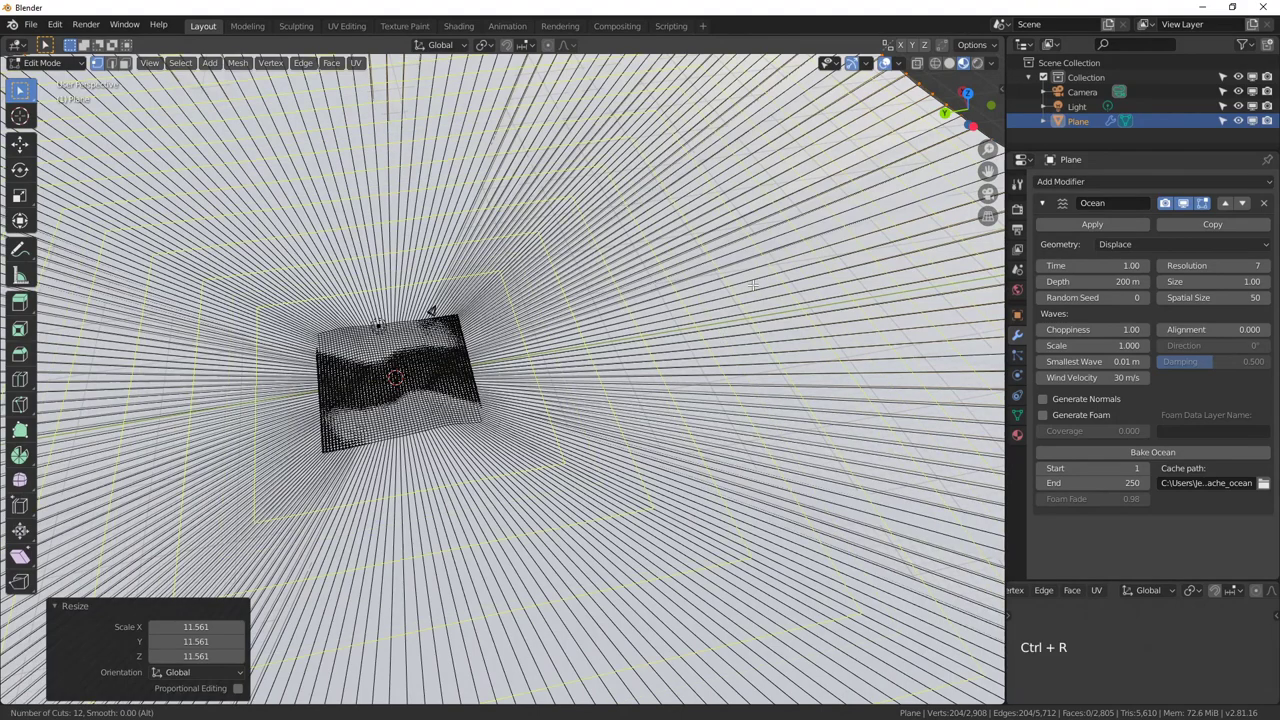
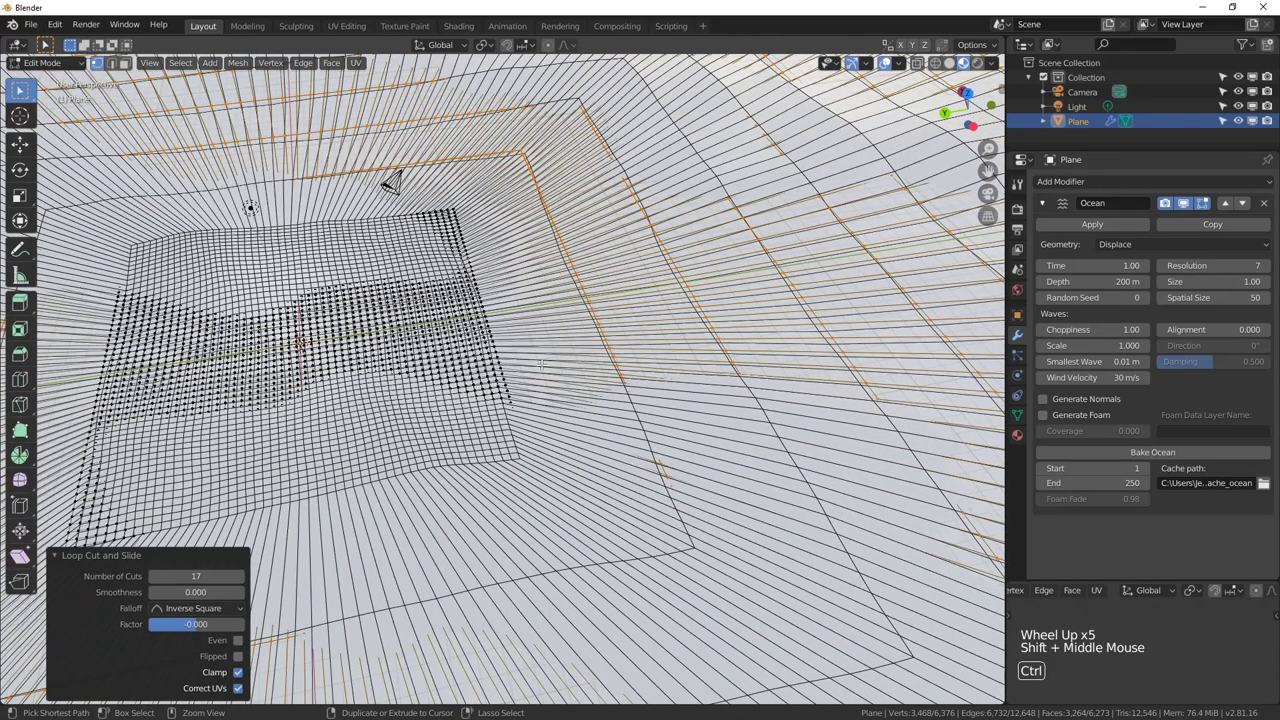
Add several rings of loop cuts across the wide outer border with Ctrl+R
key(ctrl+r)
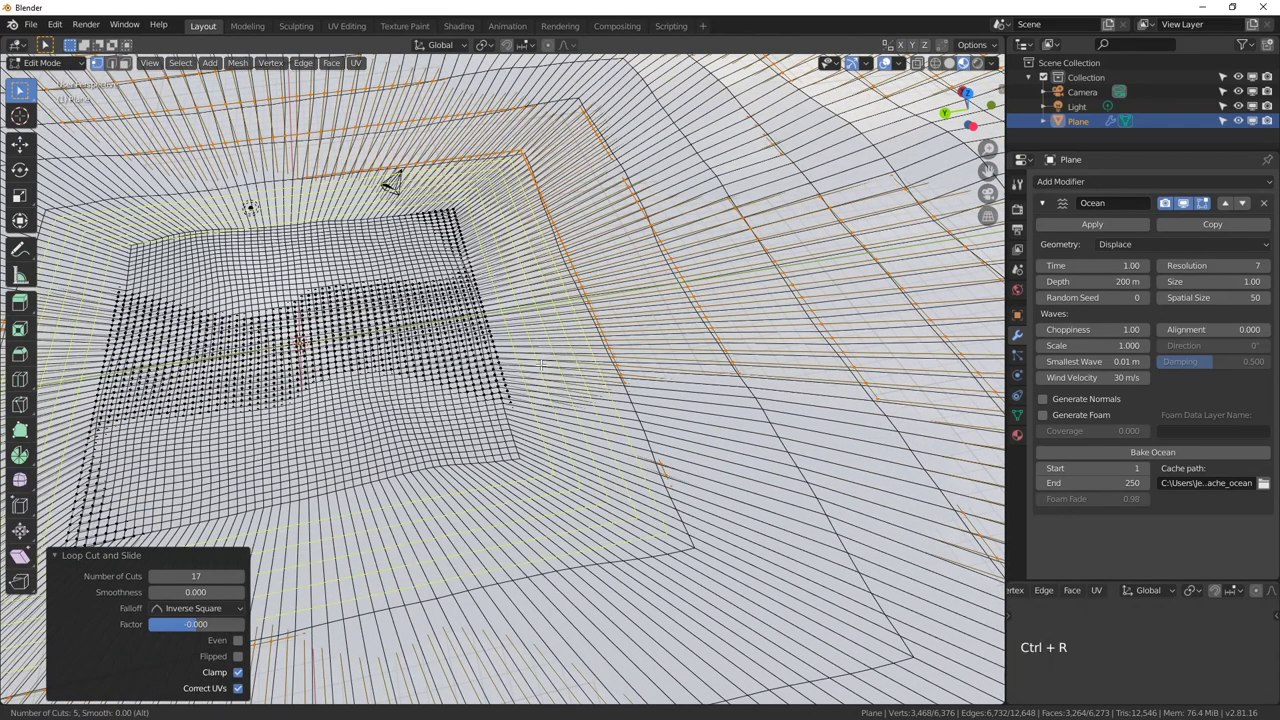
key(ctrl+r)
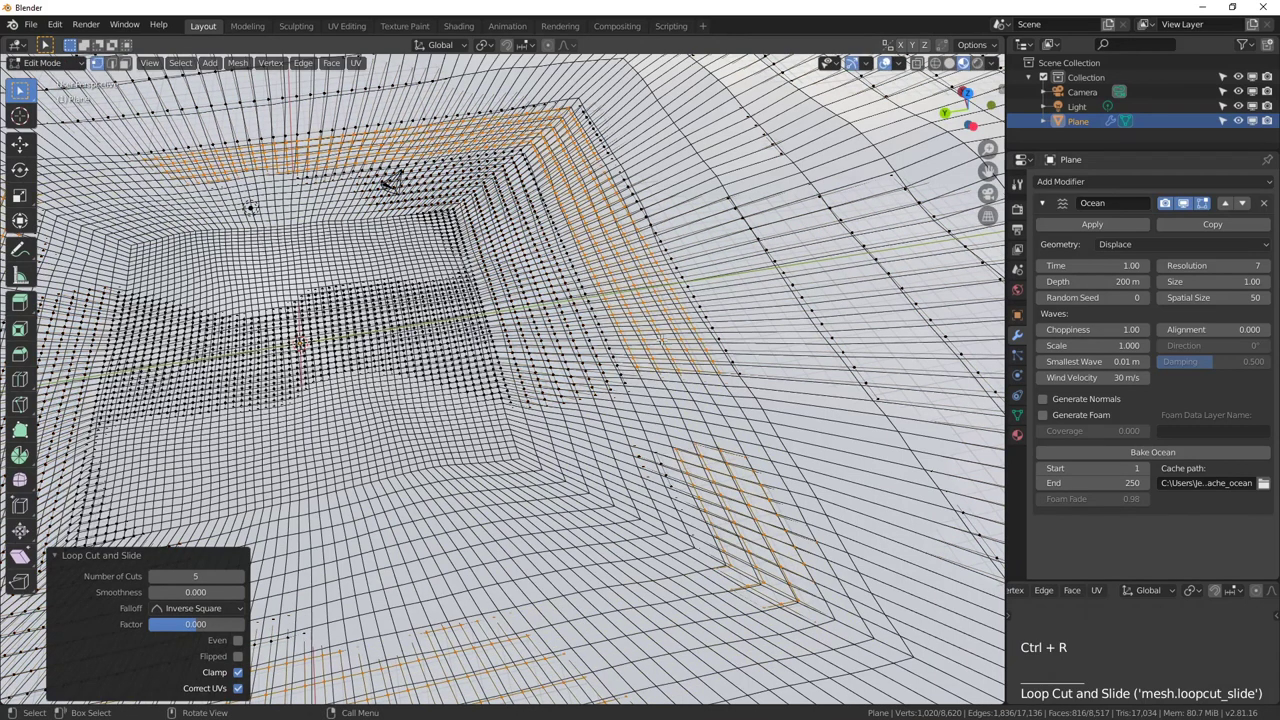
key(ctrl+r)
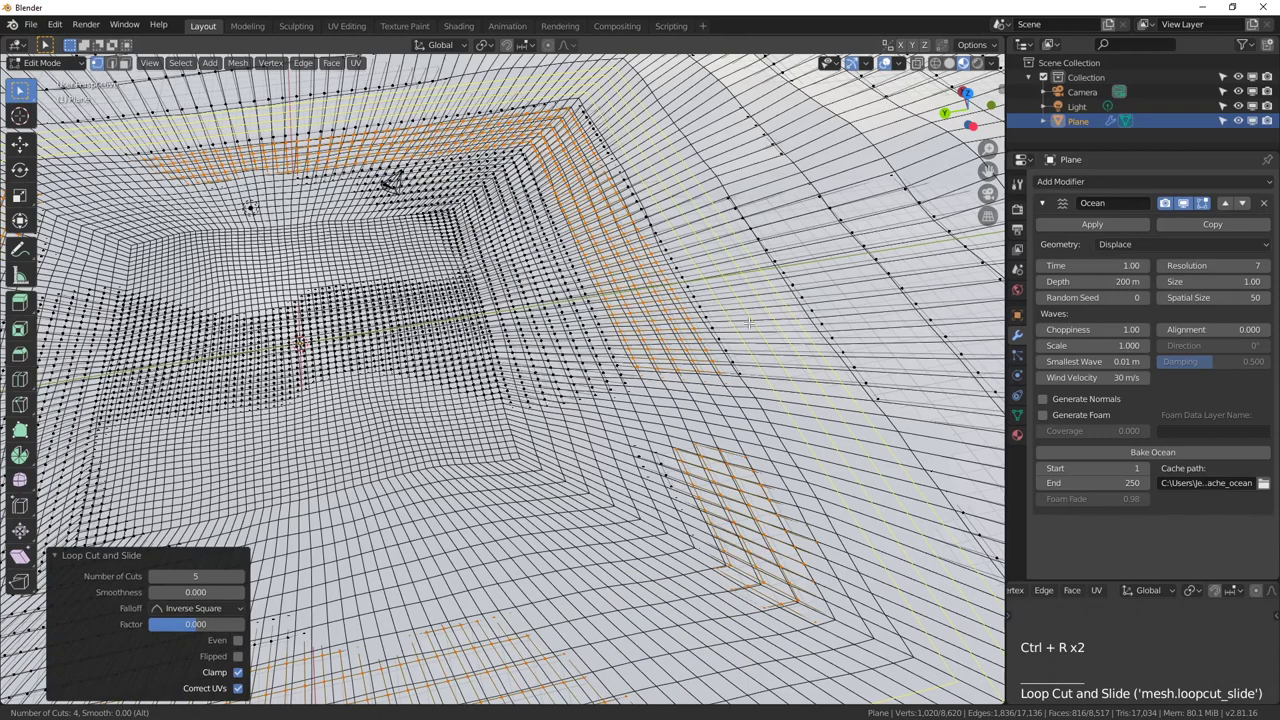
key(ctrl+r)
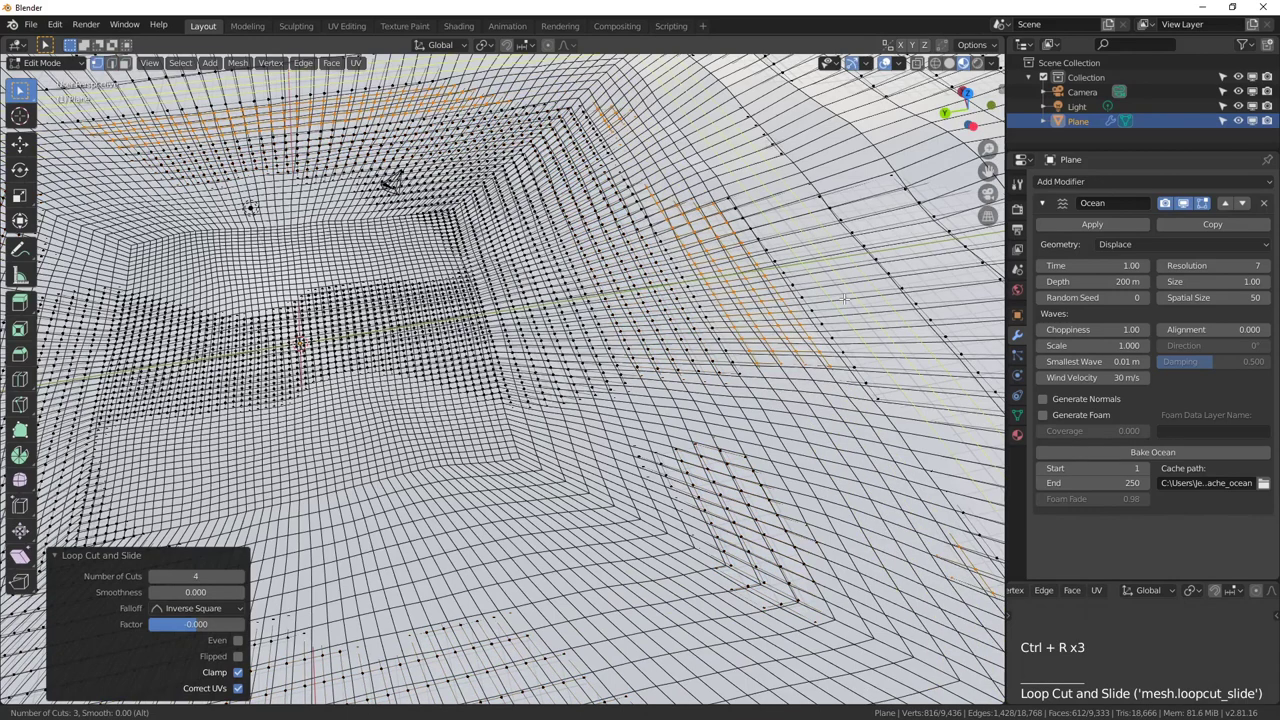
key(ctrl+r)
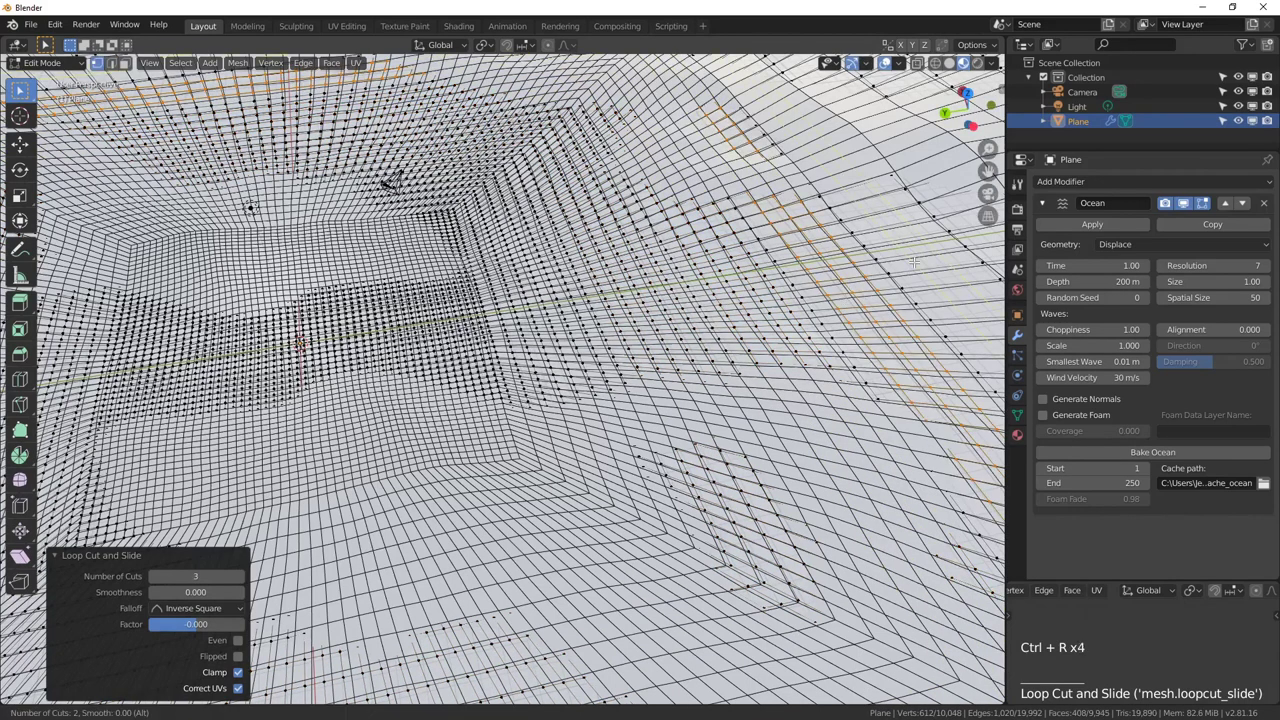
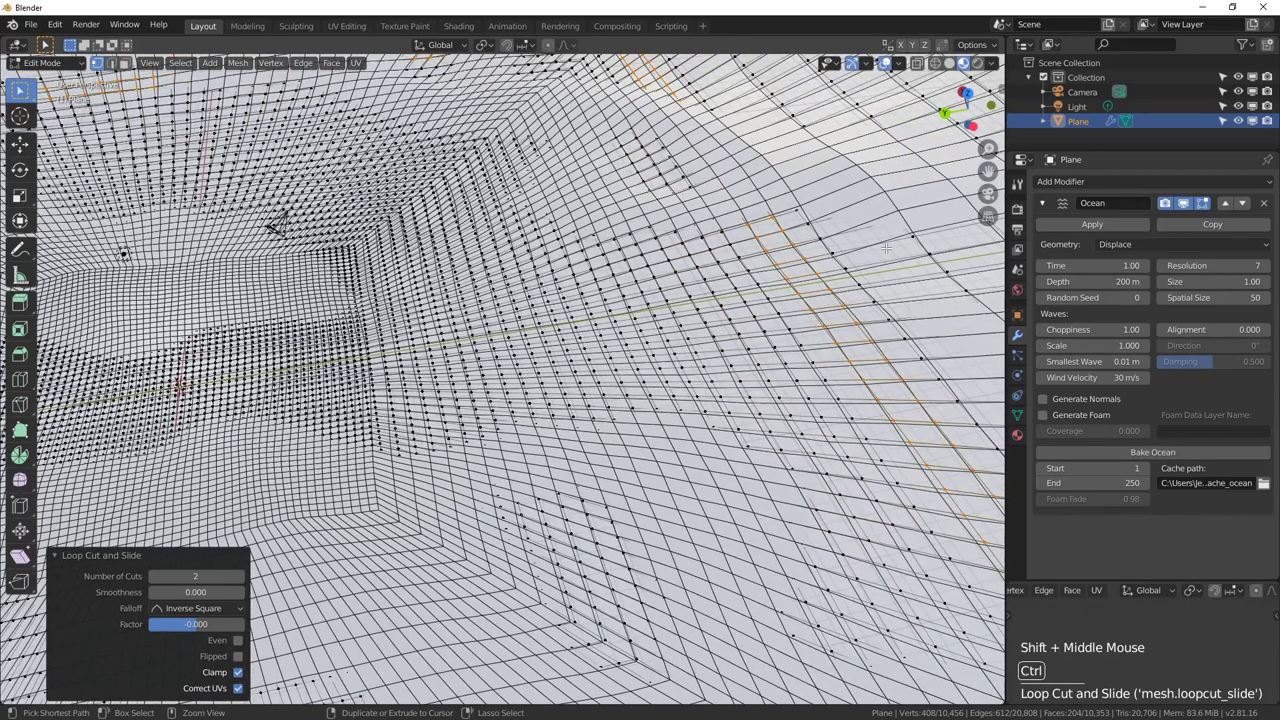
key(ctrl+r)
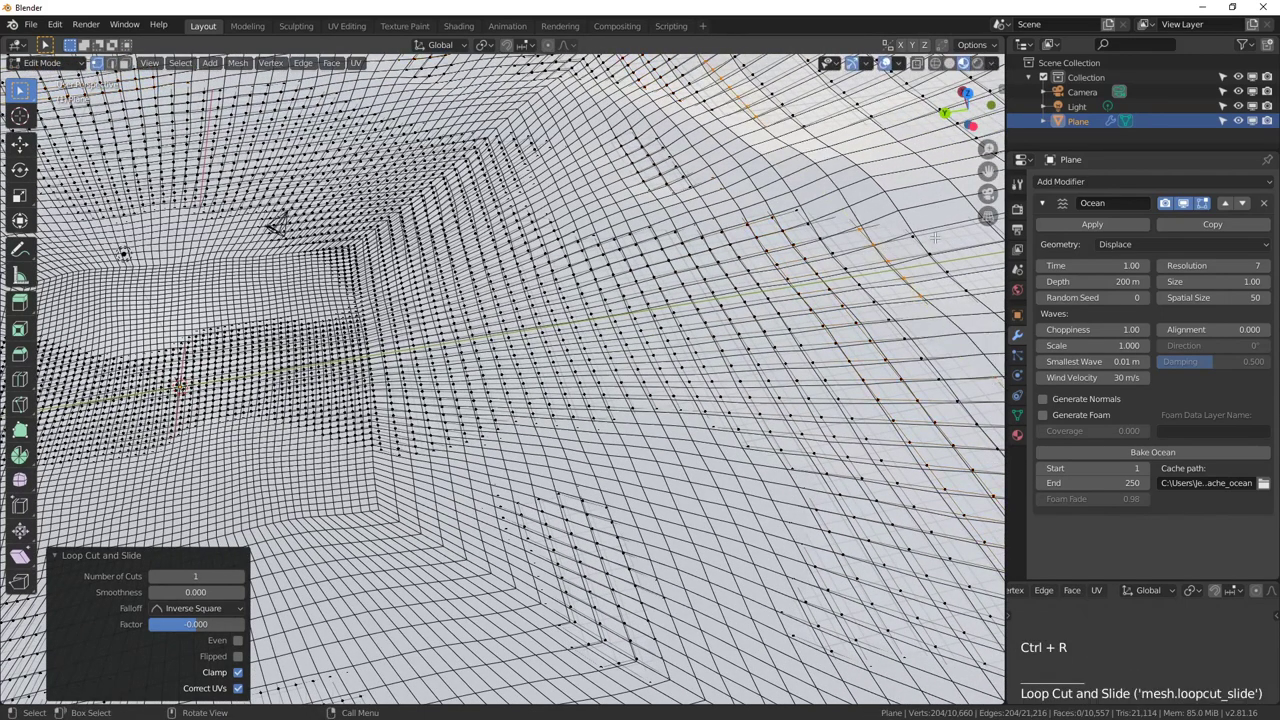
key(ctrl+r)
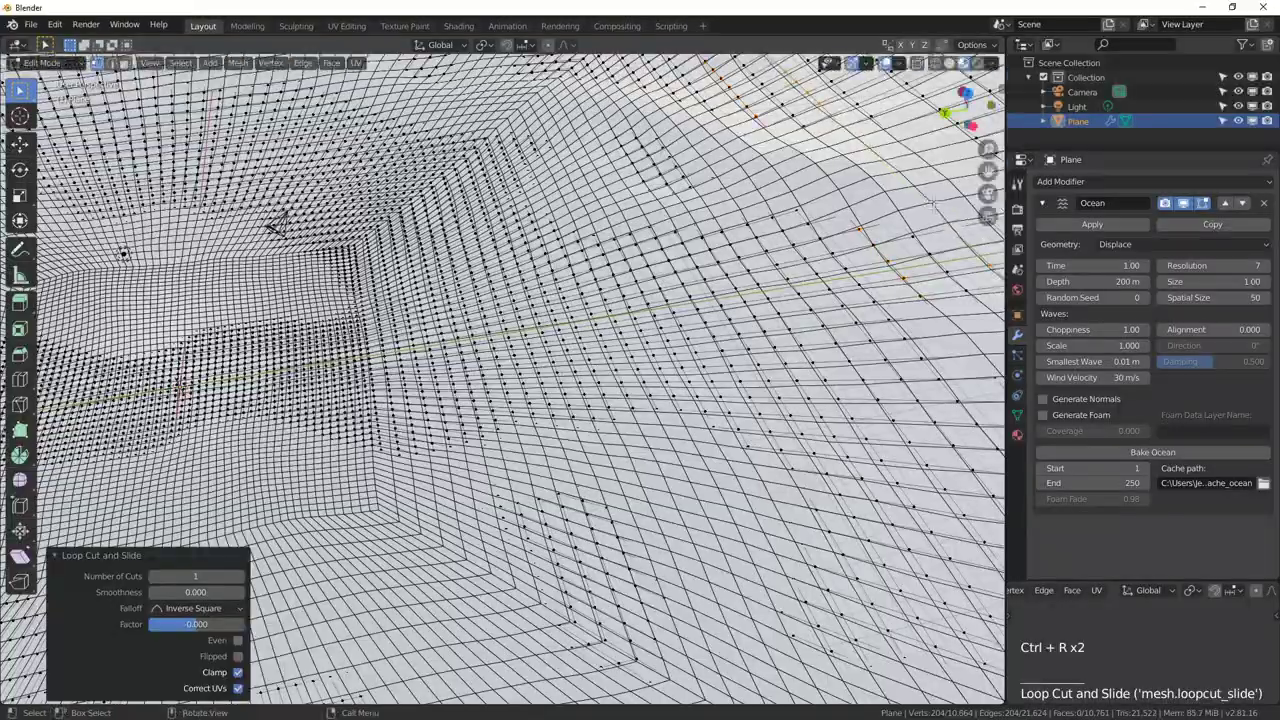
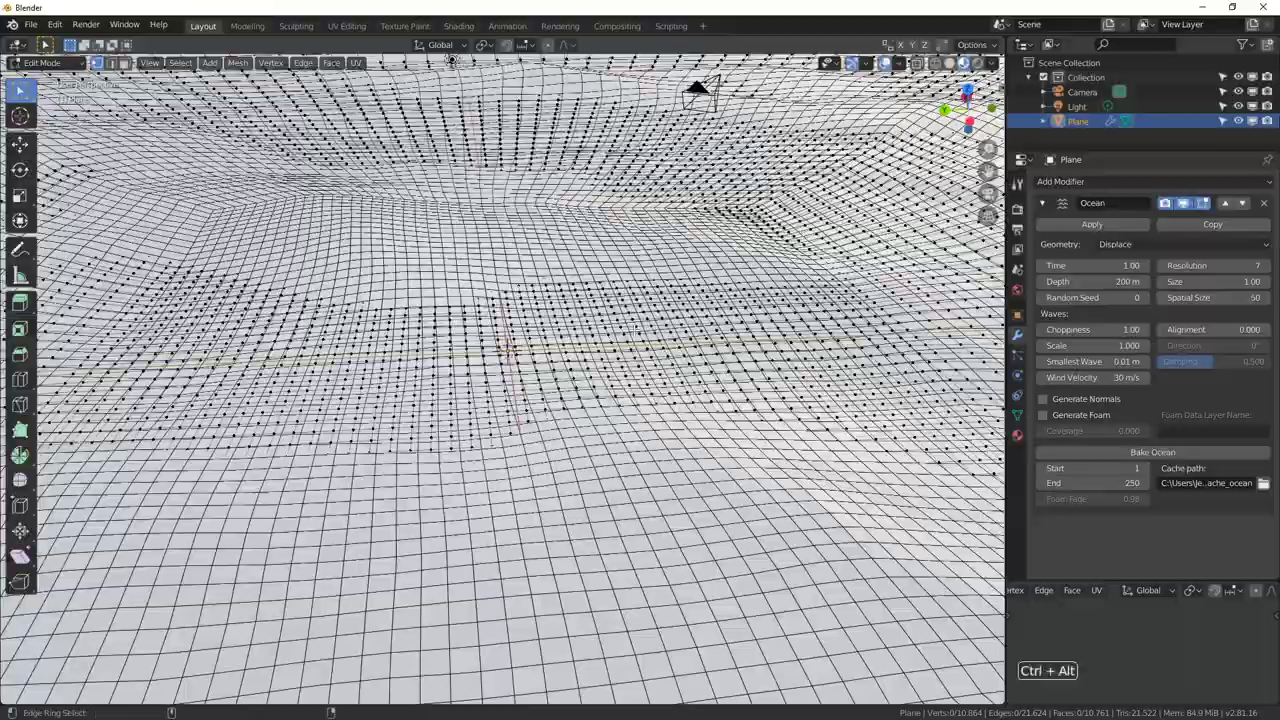
Check the ocean through the scene camera, then return to Object Mode
key(ctrl+alt+KP_0)
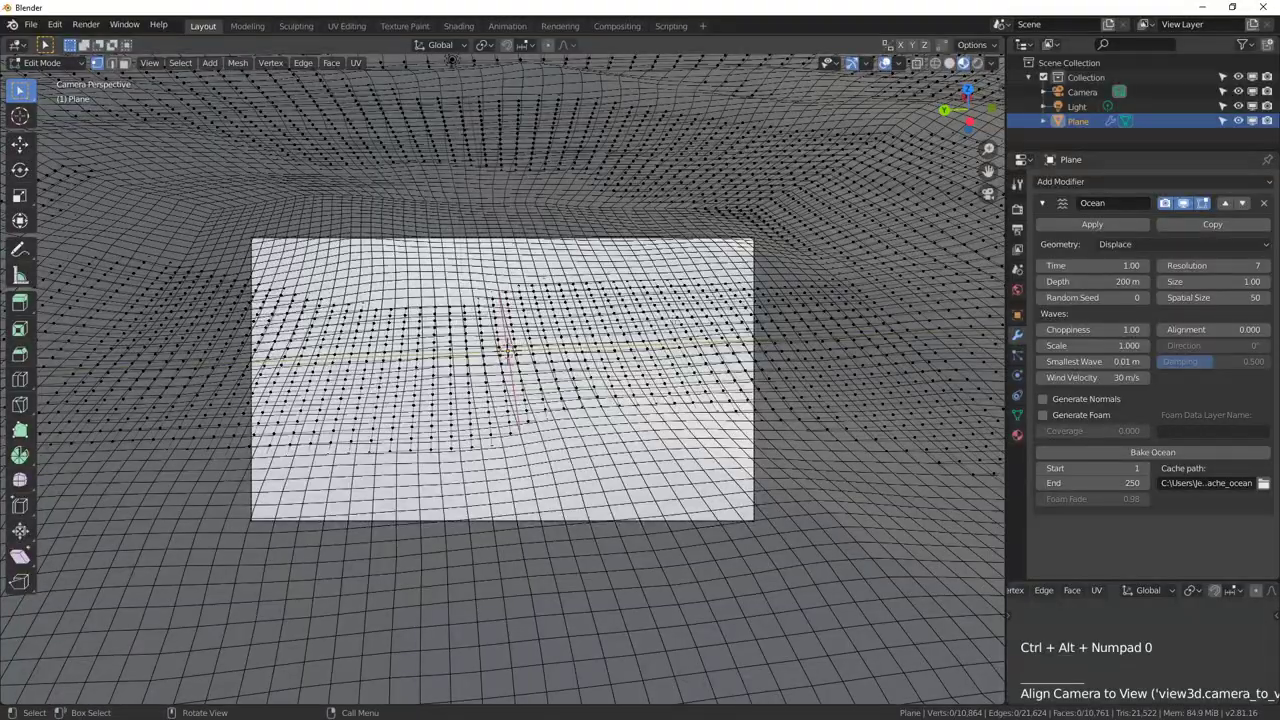
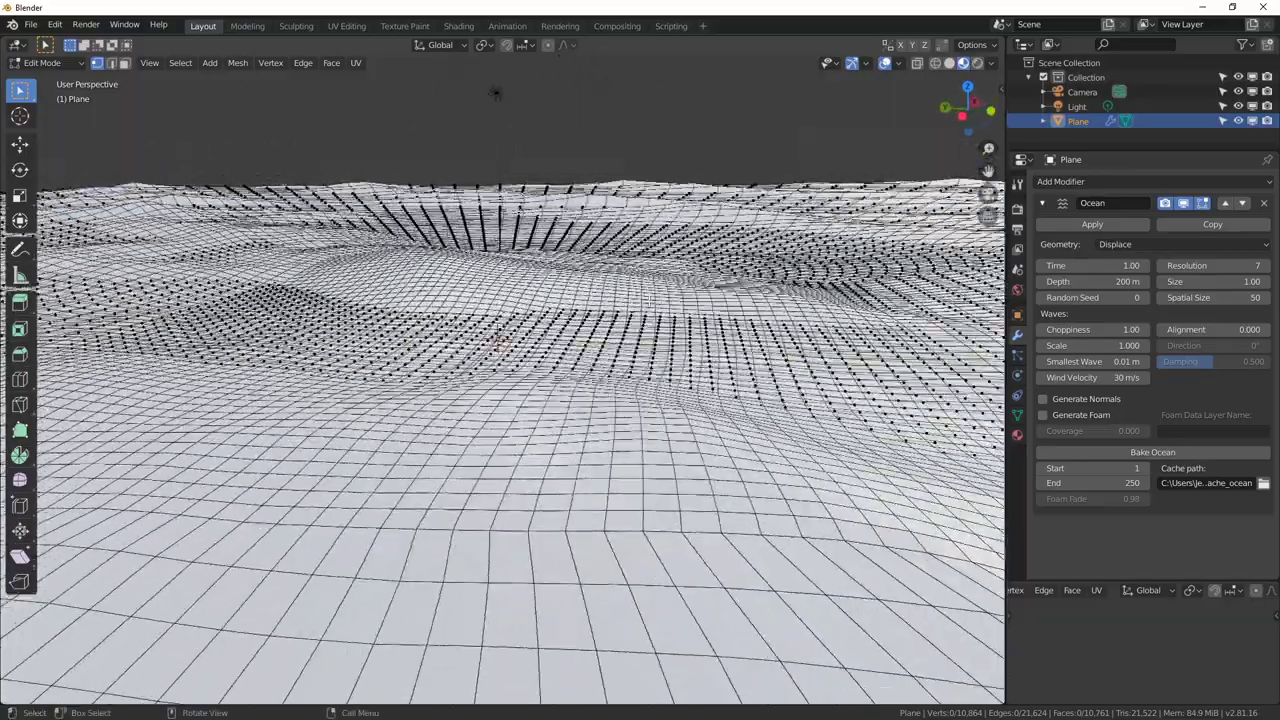
key(KP_0)
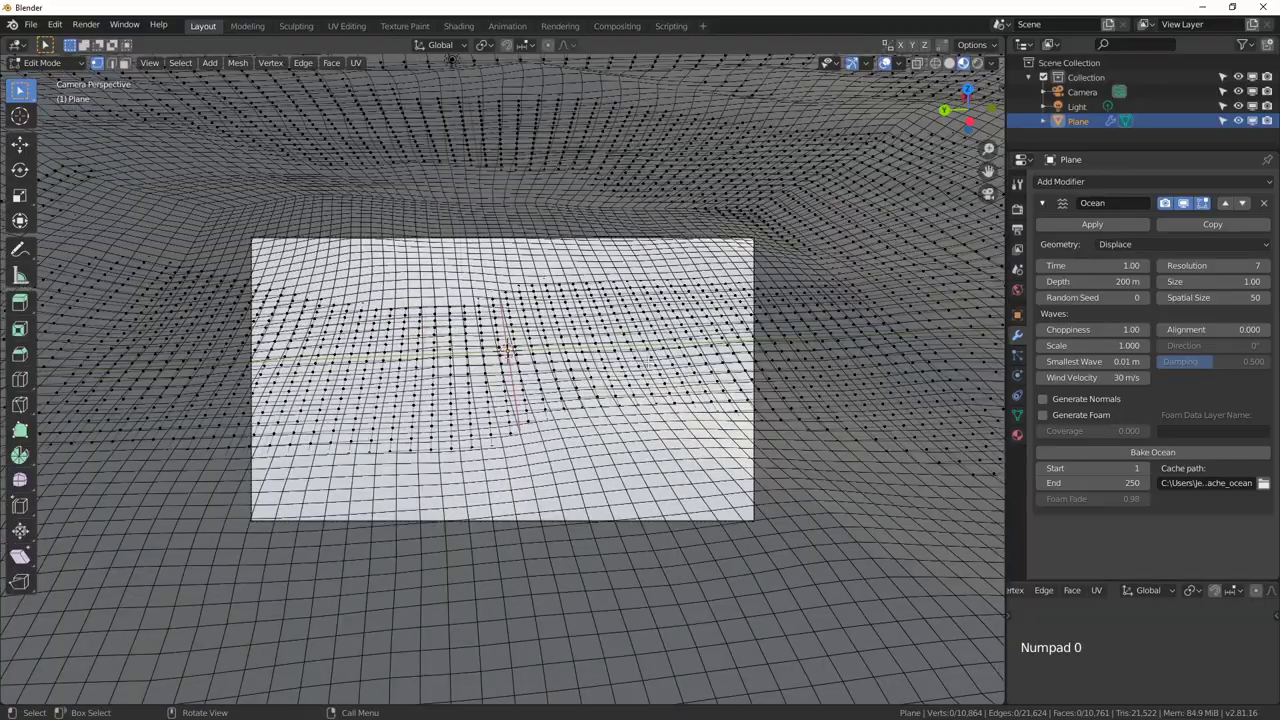
scroll(up, 3)
key(Tab)
middle_click(579, 334)
scroll(down, 3)
Apply Object > Shade Smooth to the displaced ocean plane
click(957, 67)
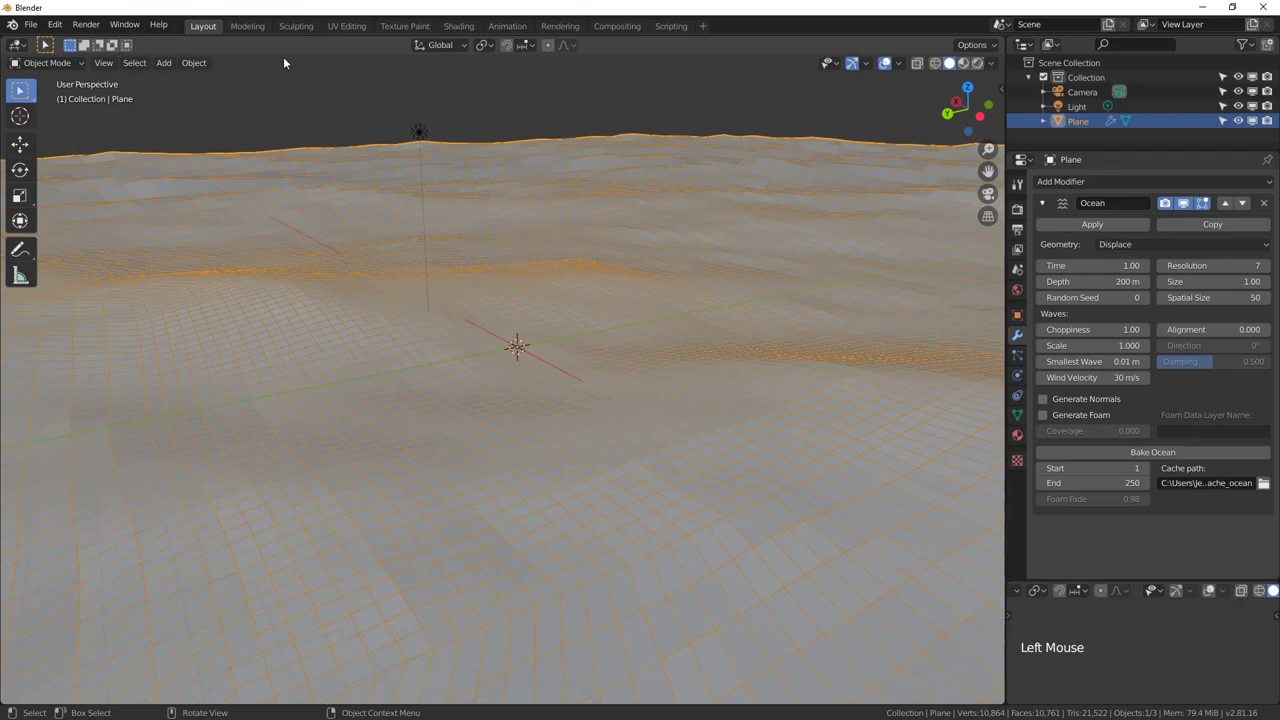
click(206, 68)
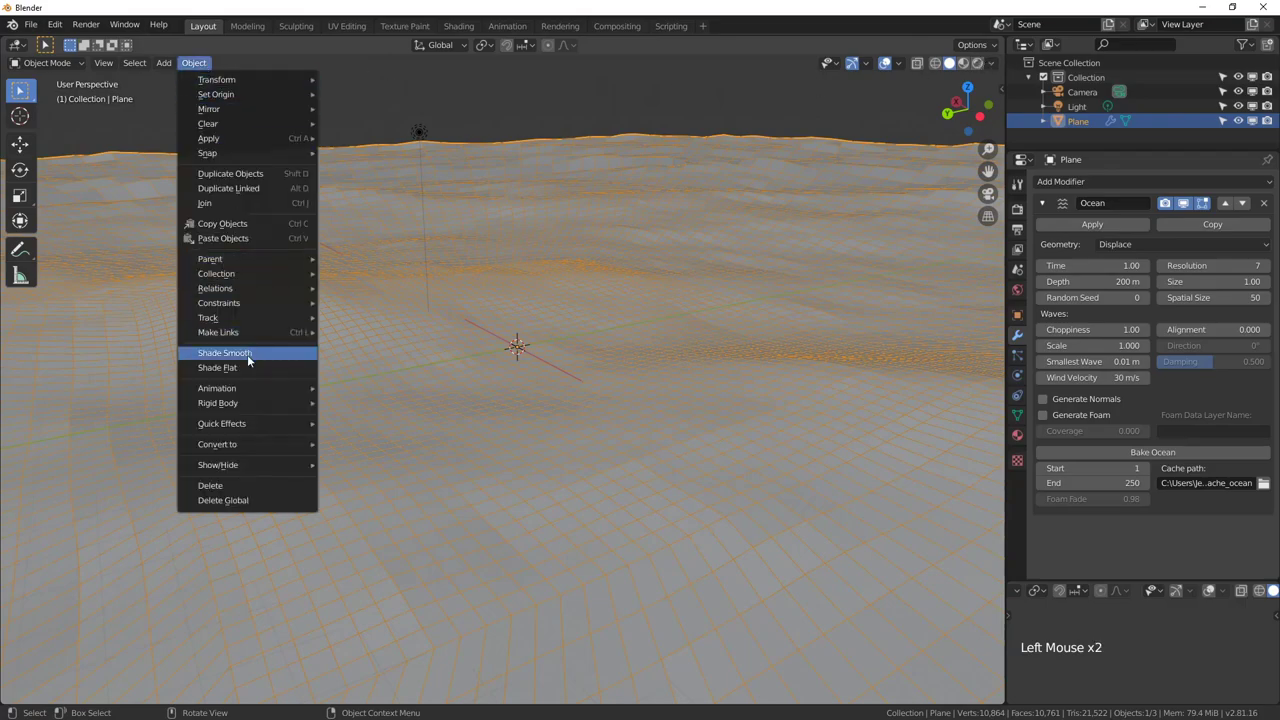
middle_click(596, 325)
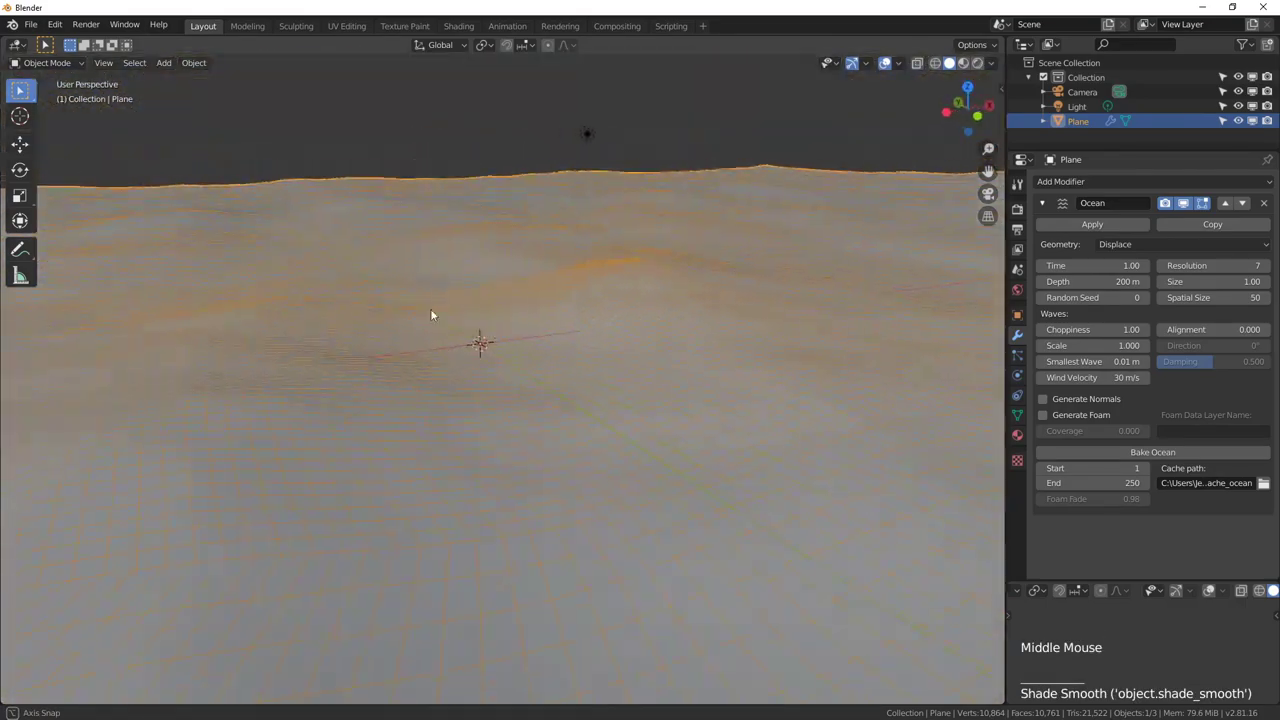
scroll(down, 3)
Hide the Wireframe overlay so the ocean shows as a plain shaded surface
middle_click(608, 309)
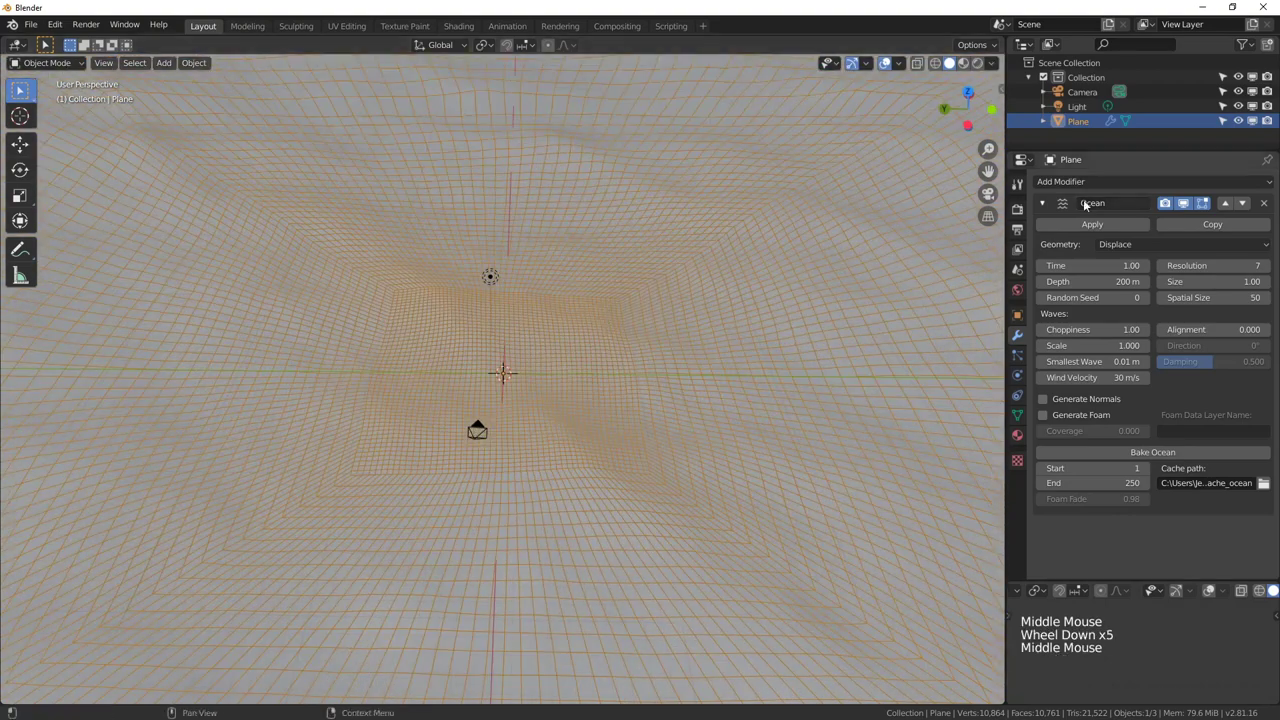
click(994, 67)
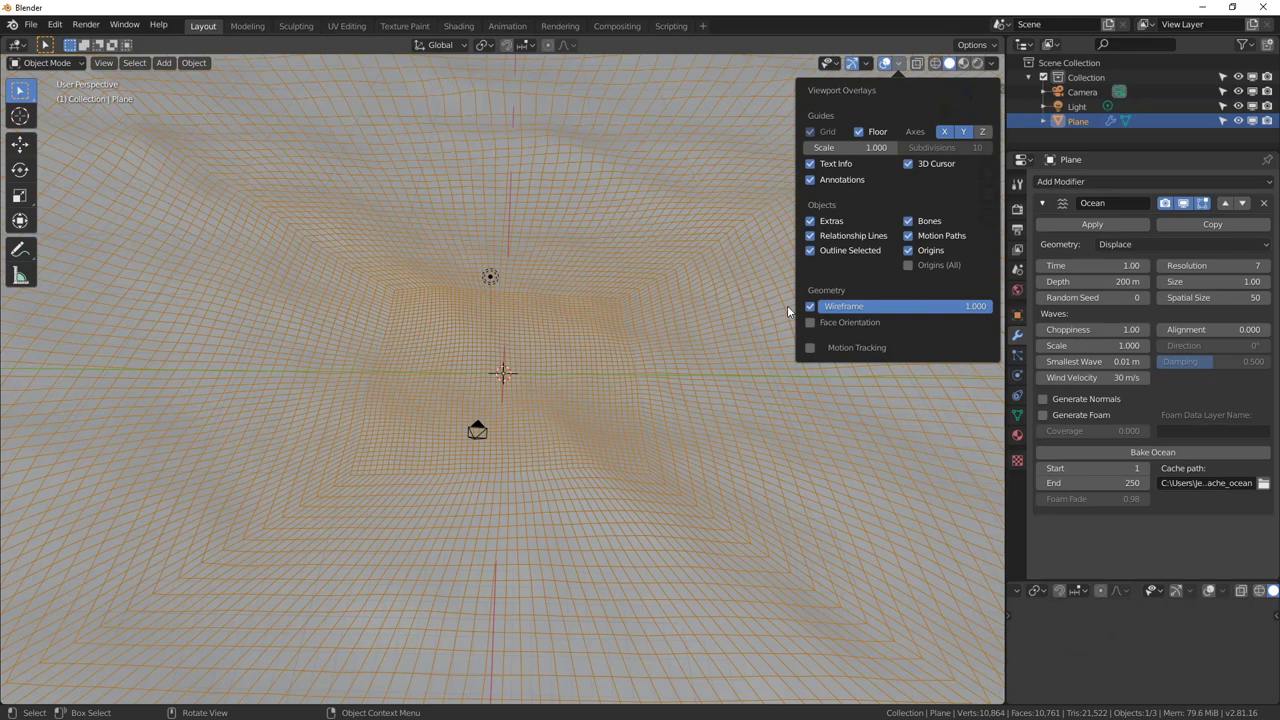
click(998, 66)
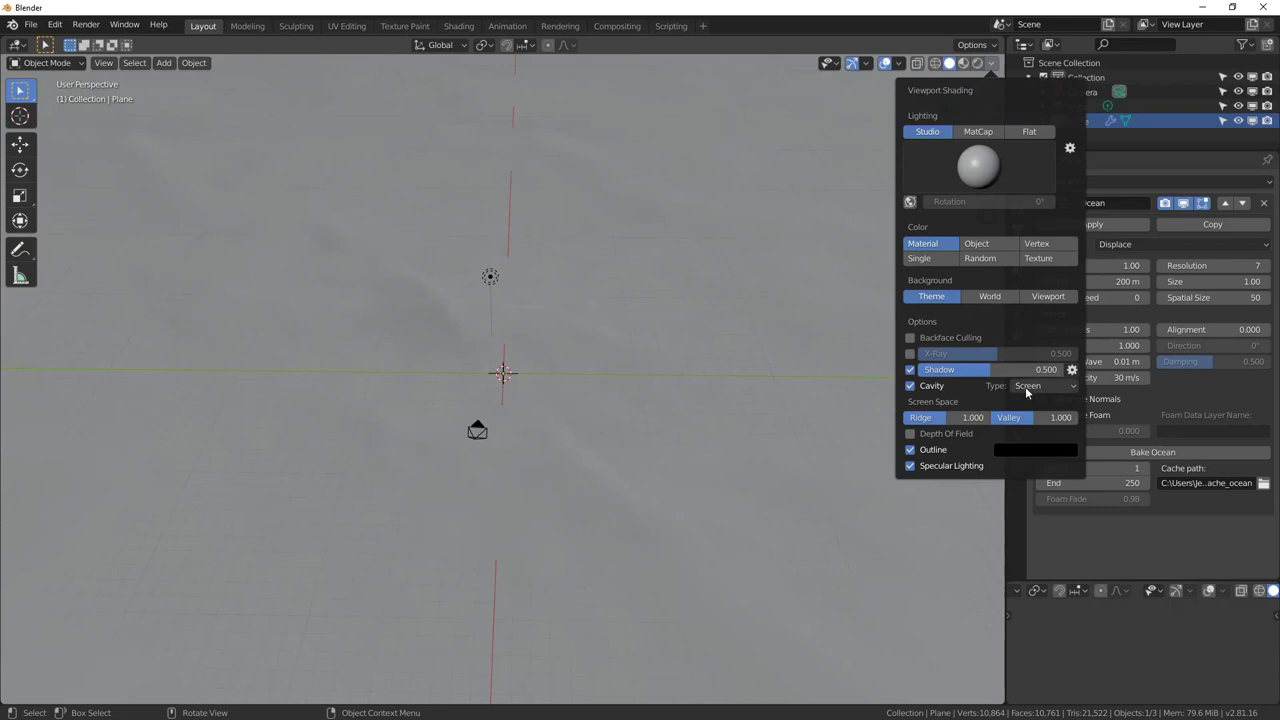
scroll(up, 3)
middle_click(462, 417)
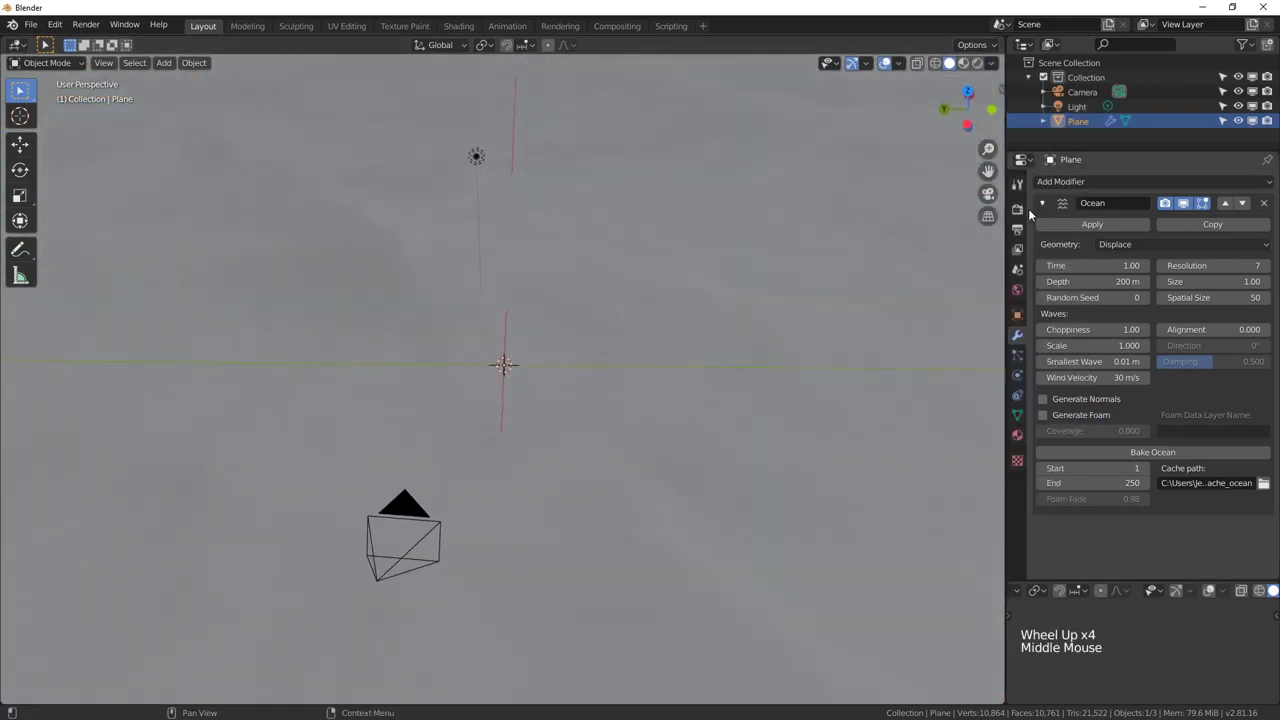
Add a Subdivision Surface modifier and move it above the Ocean modifier
click(1047, 208)
click(1076, 182)
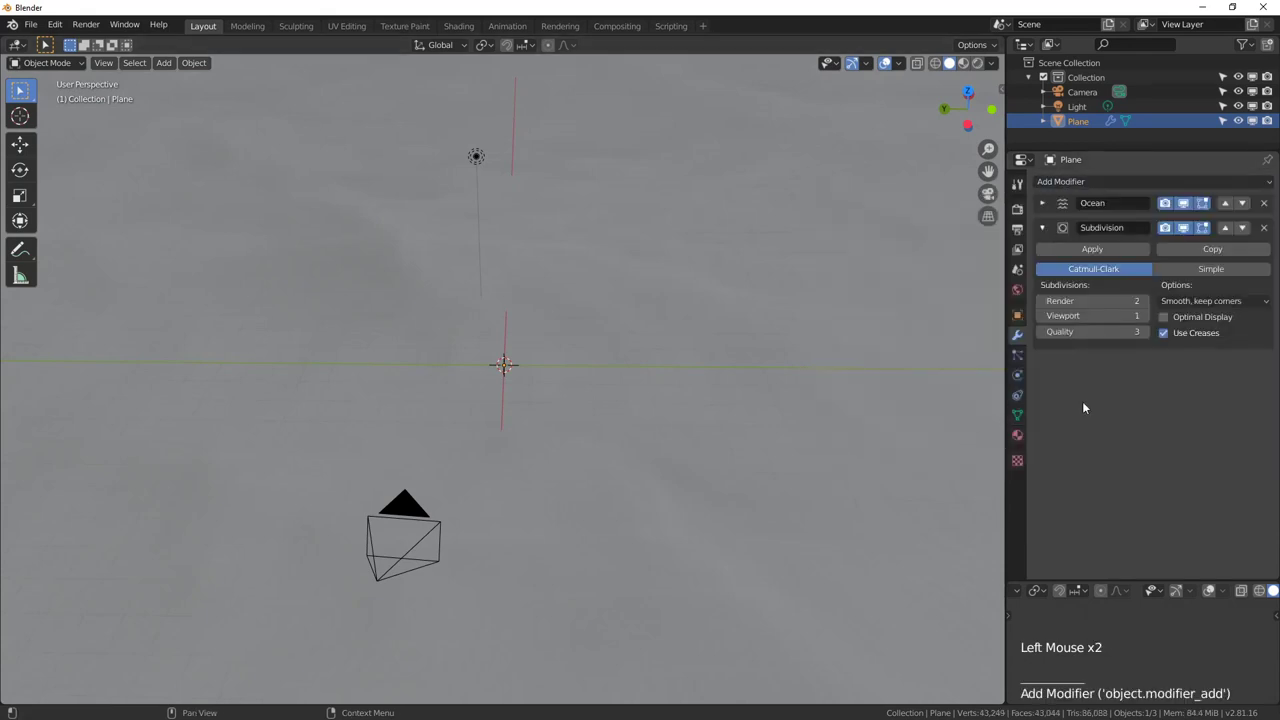
click(1229, 234)
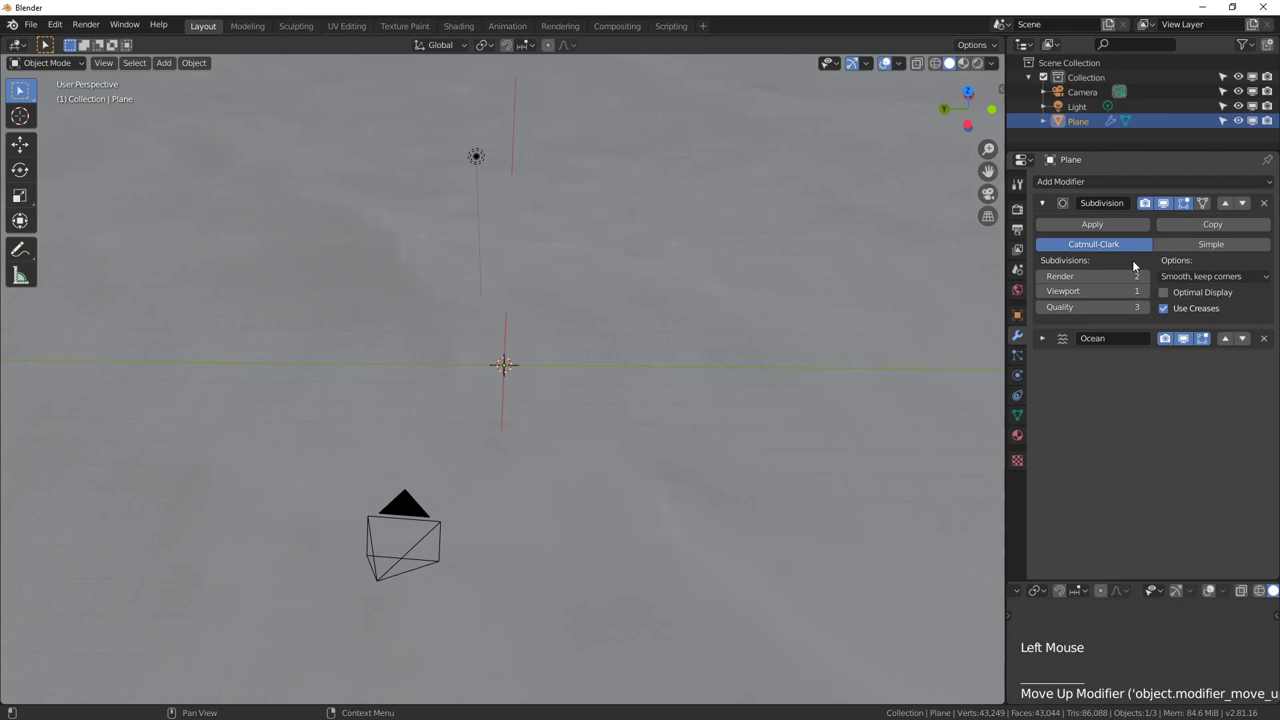
Raise the Ocean modifier's Resolution from 7 to 20 for finer waves
click(1050, 342)
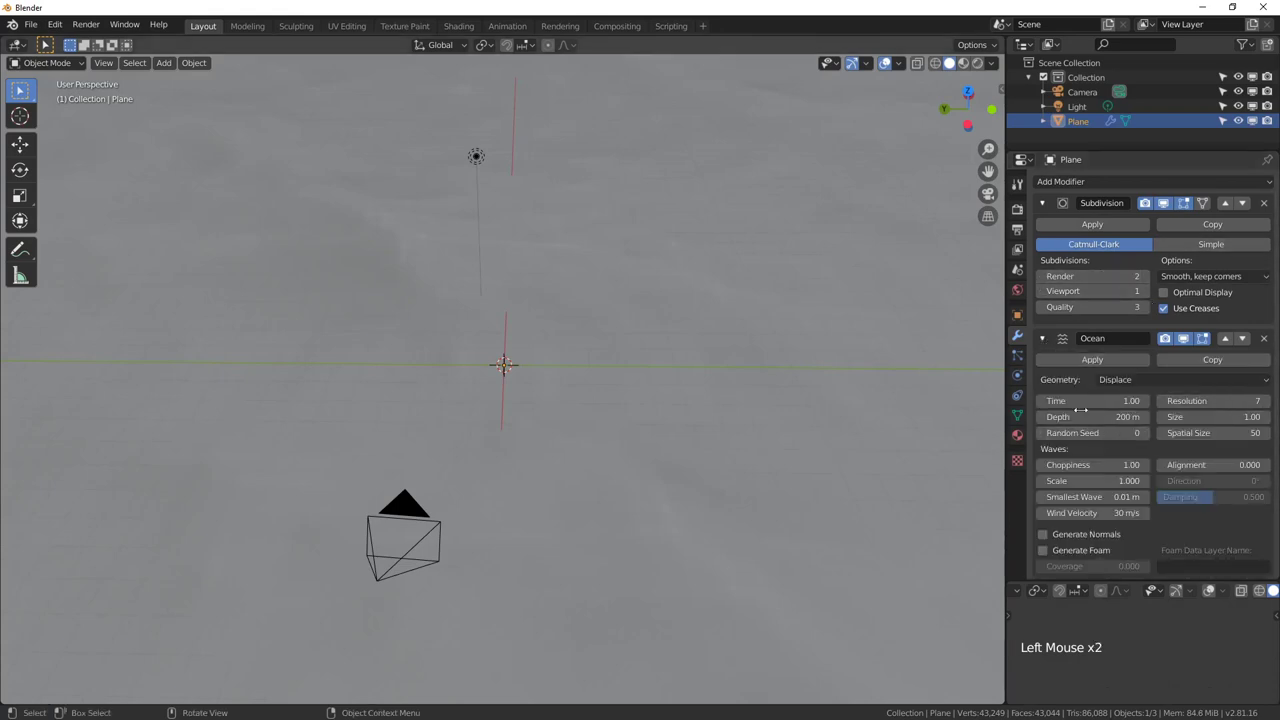
middle_click(596, 427)
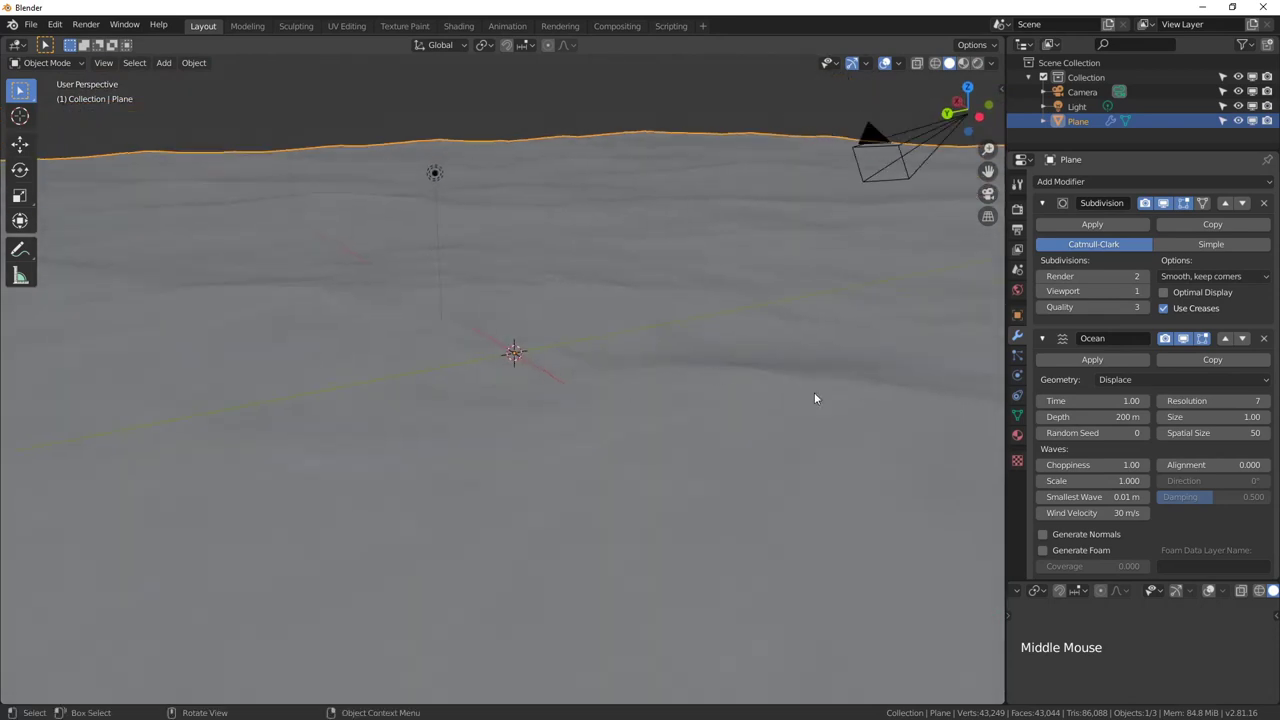
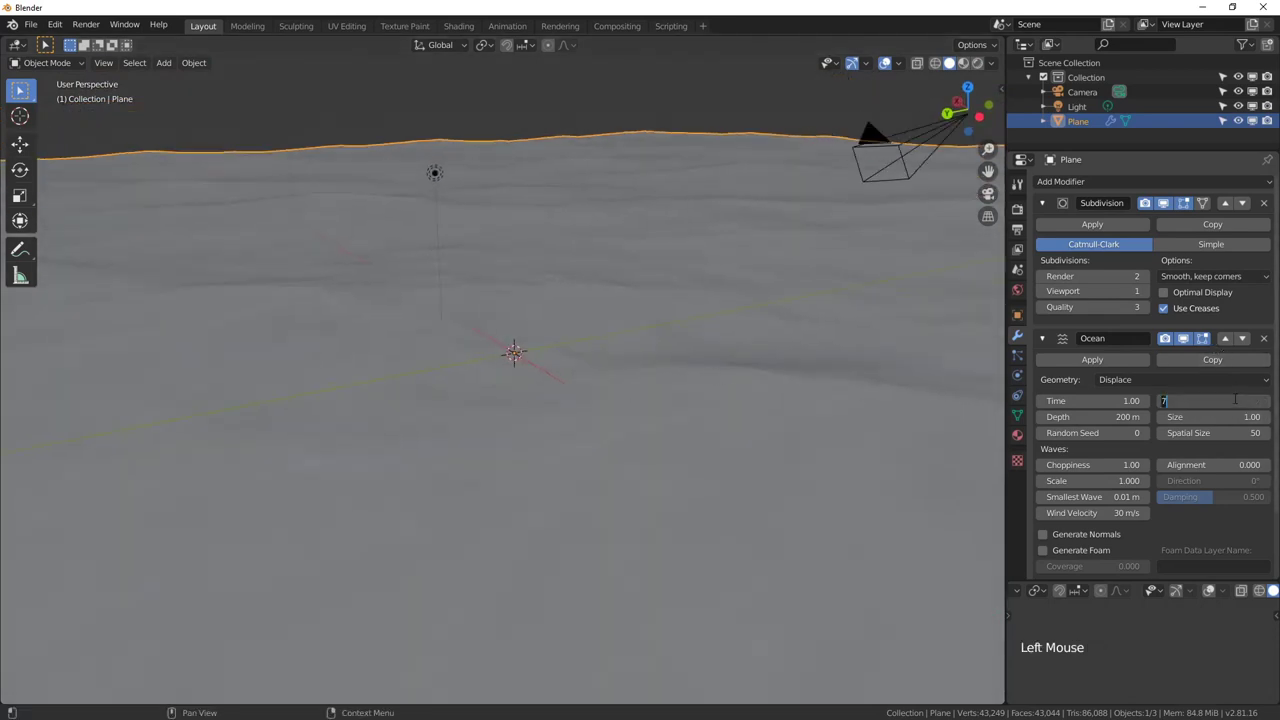
middle_click(628, 326)
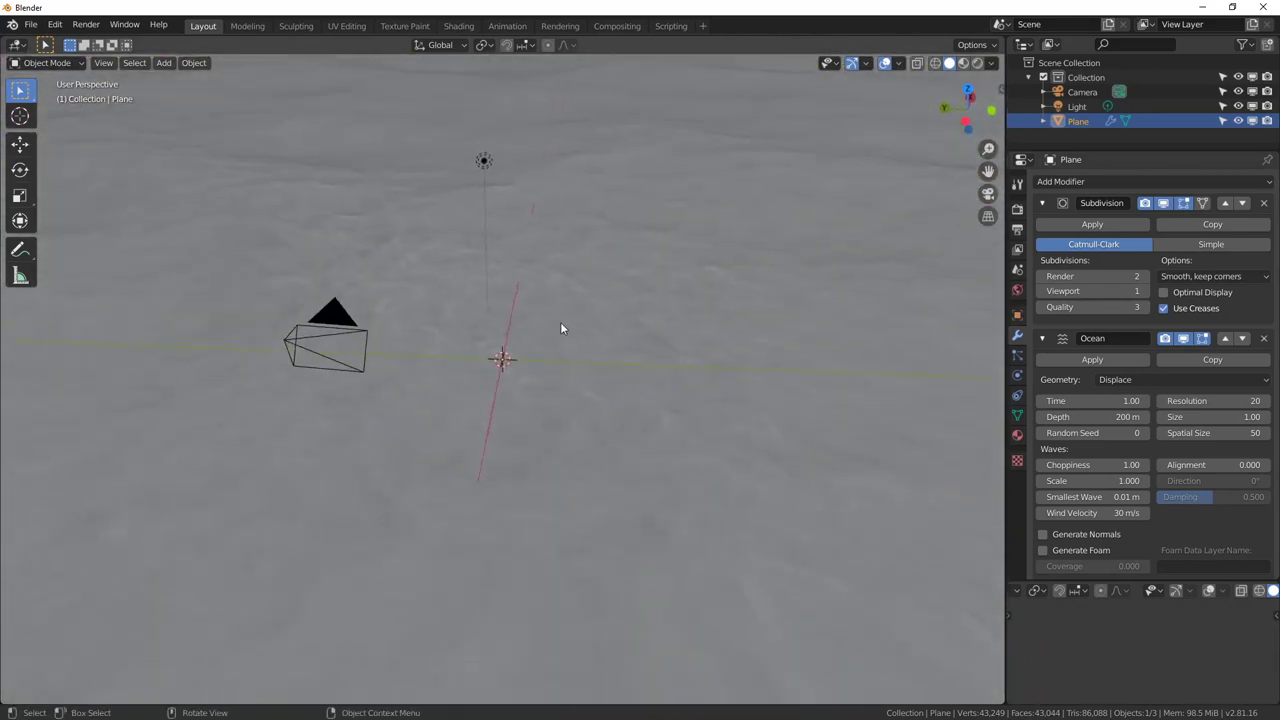
Set the camera's Clip End to 1000 m while checking the ocean through the camera view
key(KP_0)
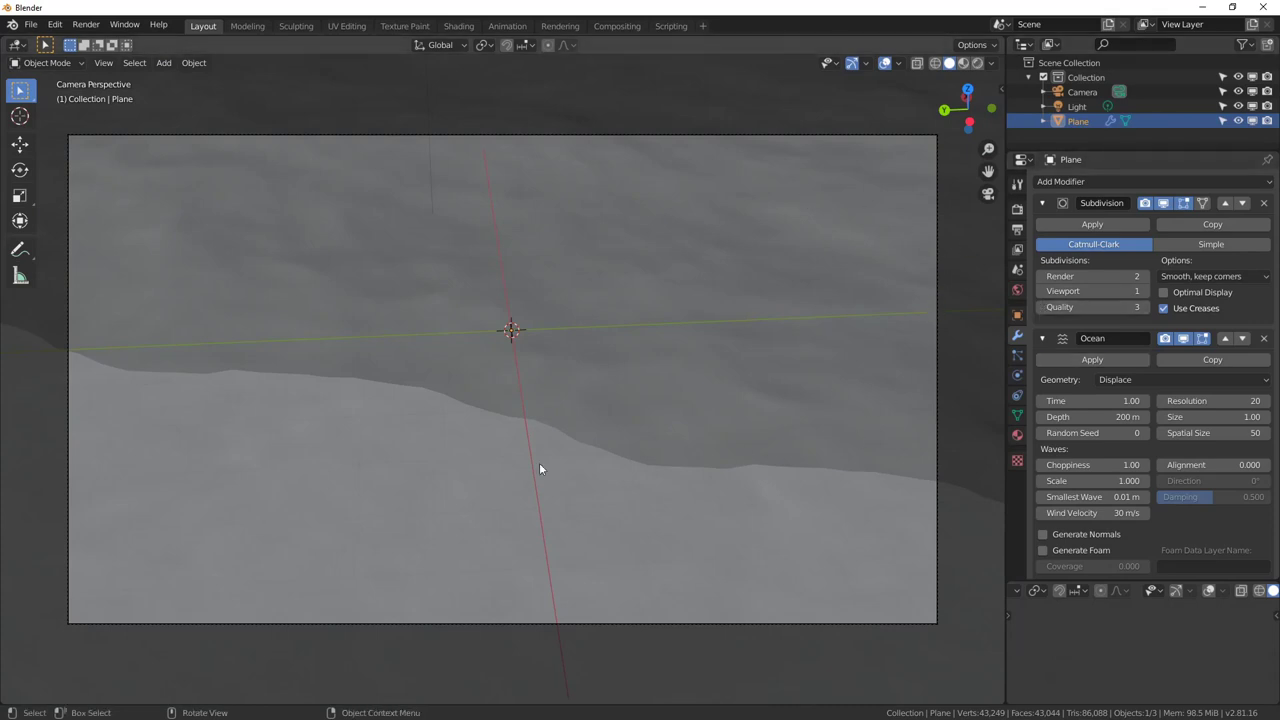
middle_click(667, 397)
key(KP_0)
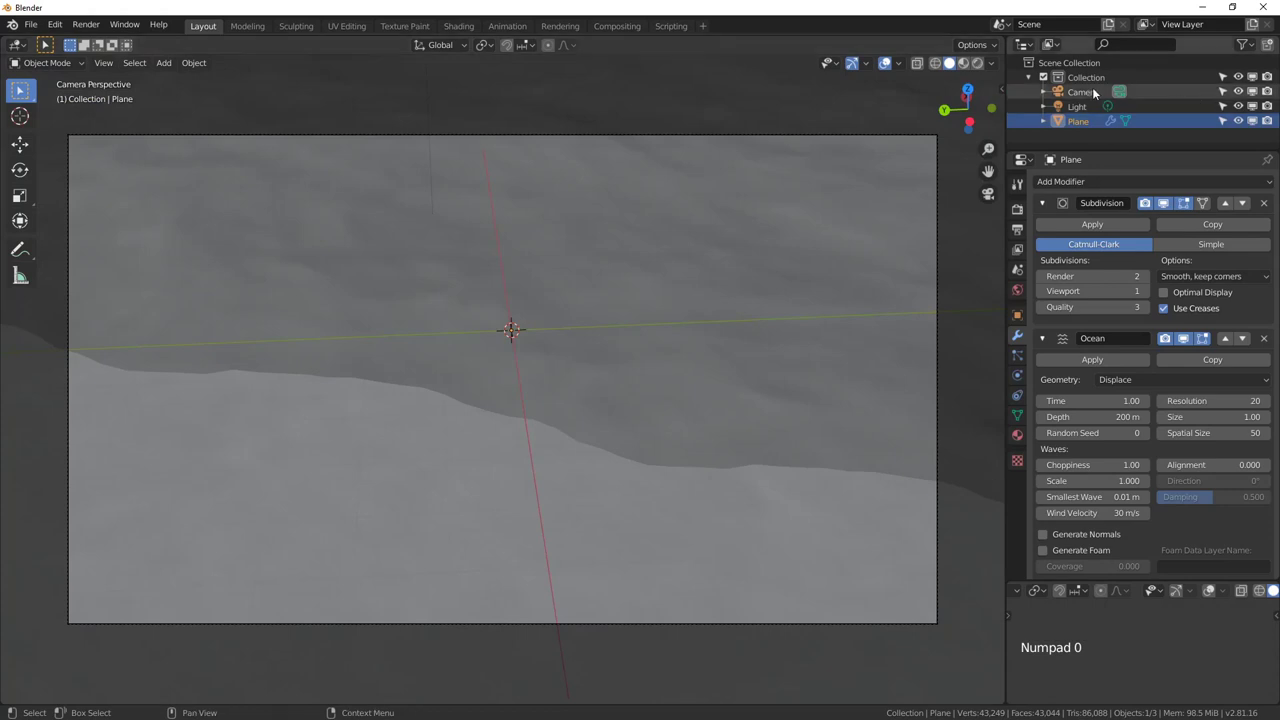
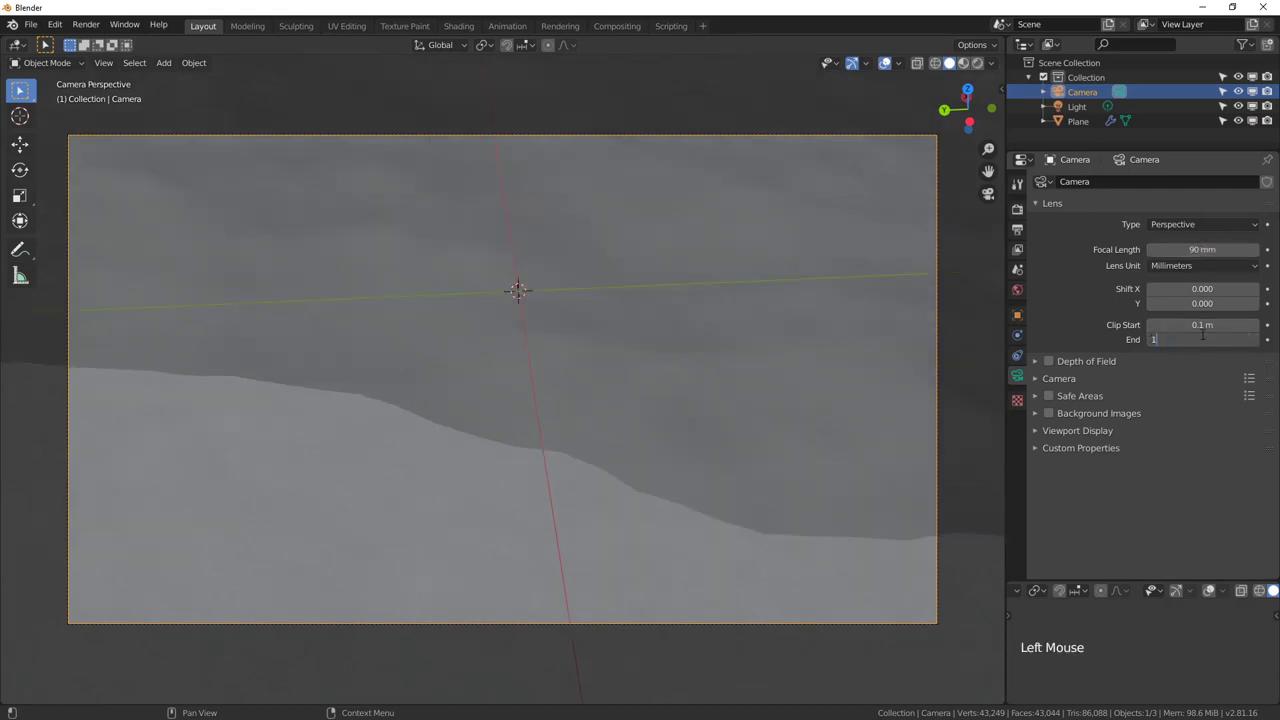
key(KP_0)
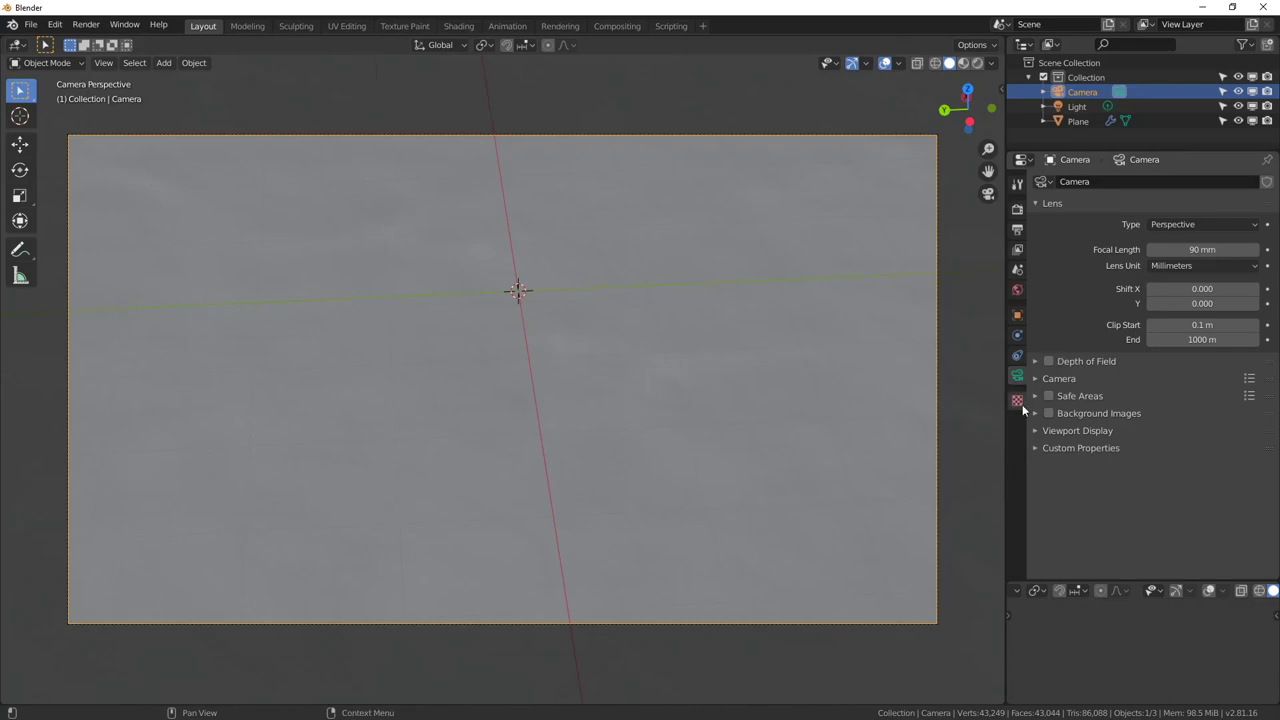
middle_click(579, 389)
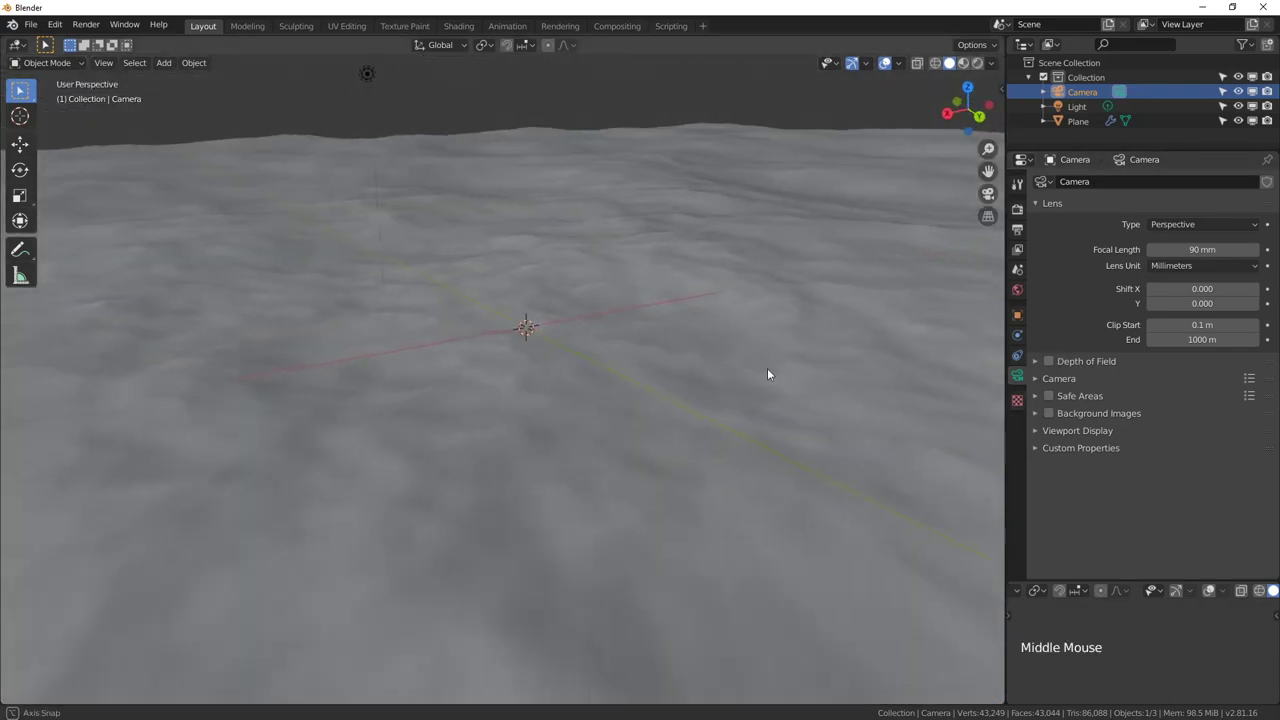
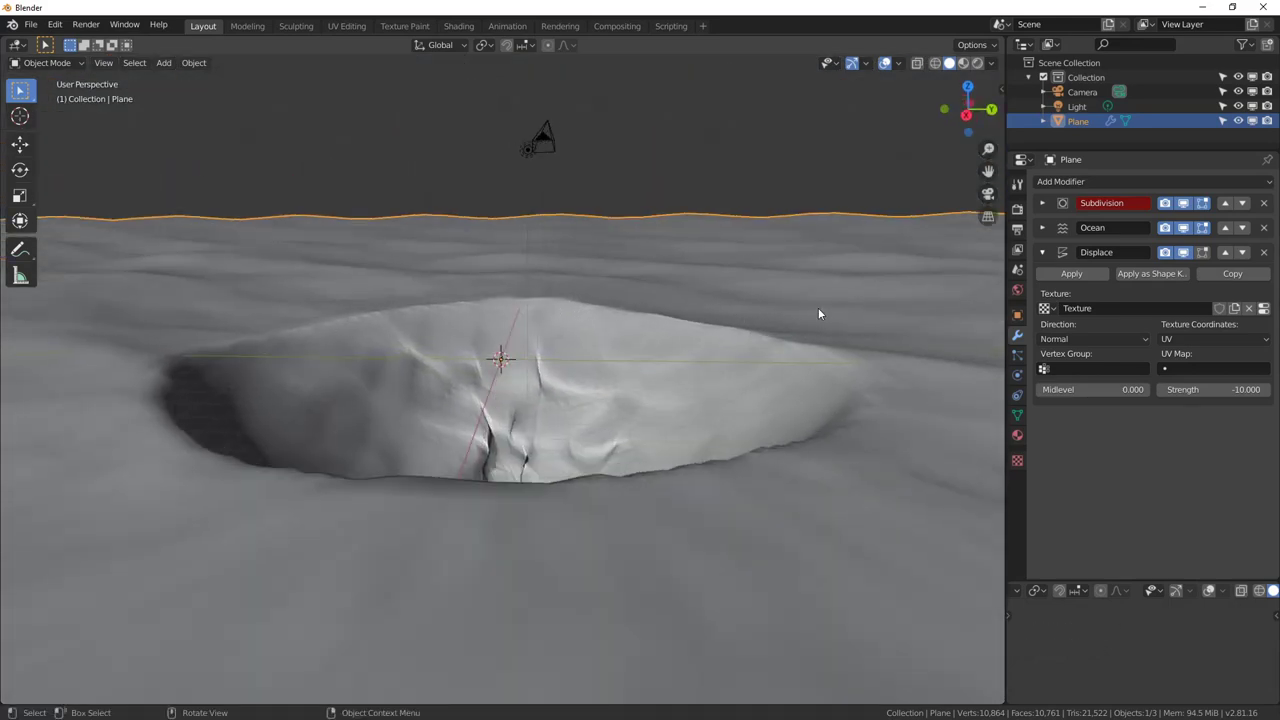
Soften the spherical blend texture's color ramp falloff to round off the hole's edges
middle_click(615, 425)
click(1275, 311)
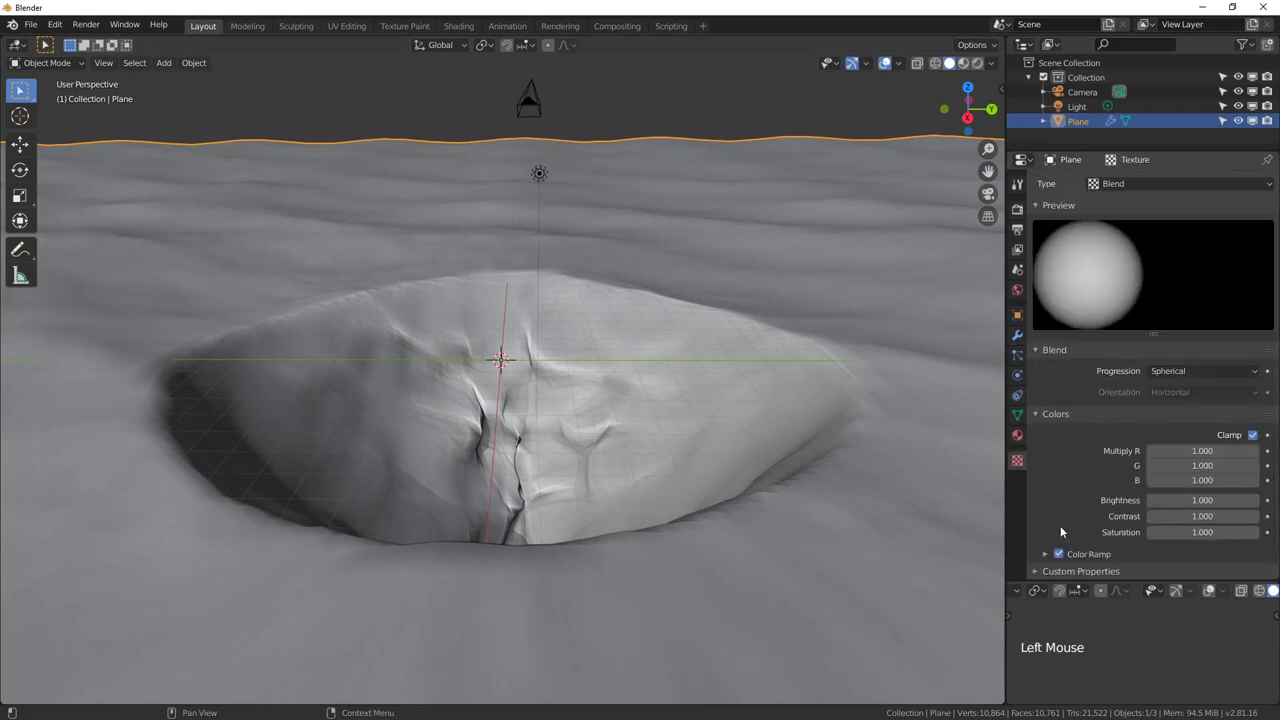
scroll(down, 3)
click(1051, 556)
scroll(down, 3)
click(1255, 553)
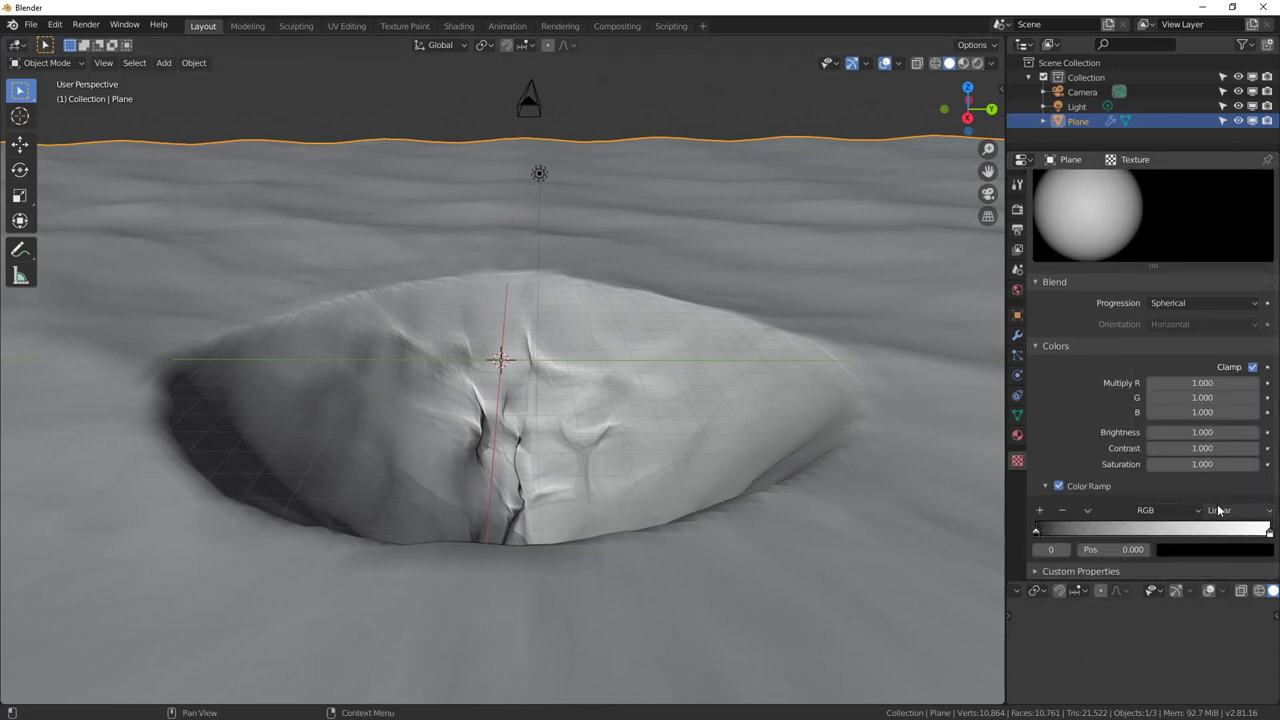
click(1231, 513)
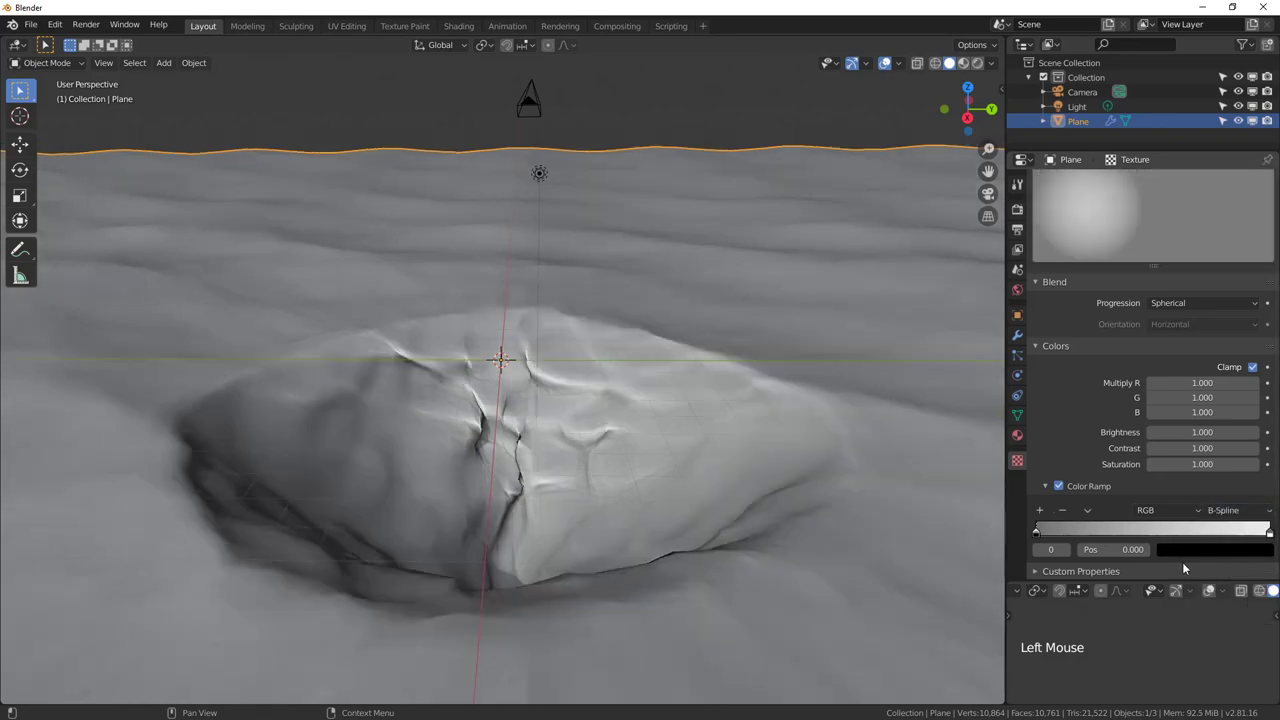
Tighten the ramp stops so the hole becomes a narrow, deep funnel, checking it from the side and above
click(1057, 534)
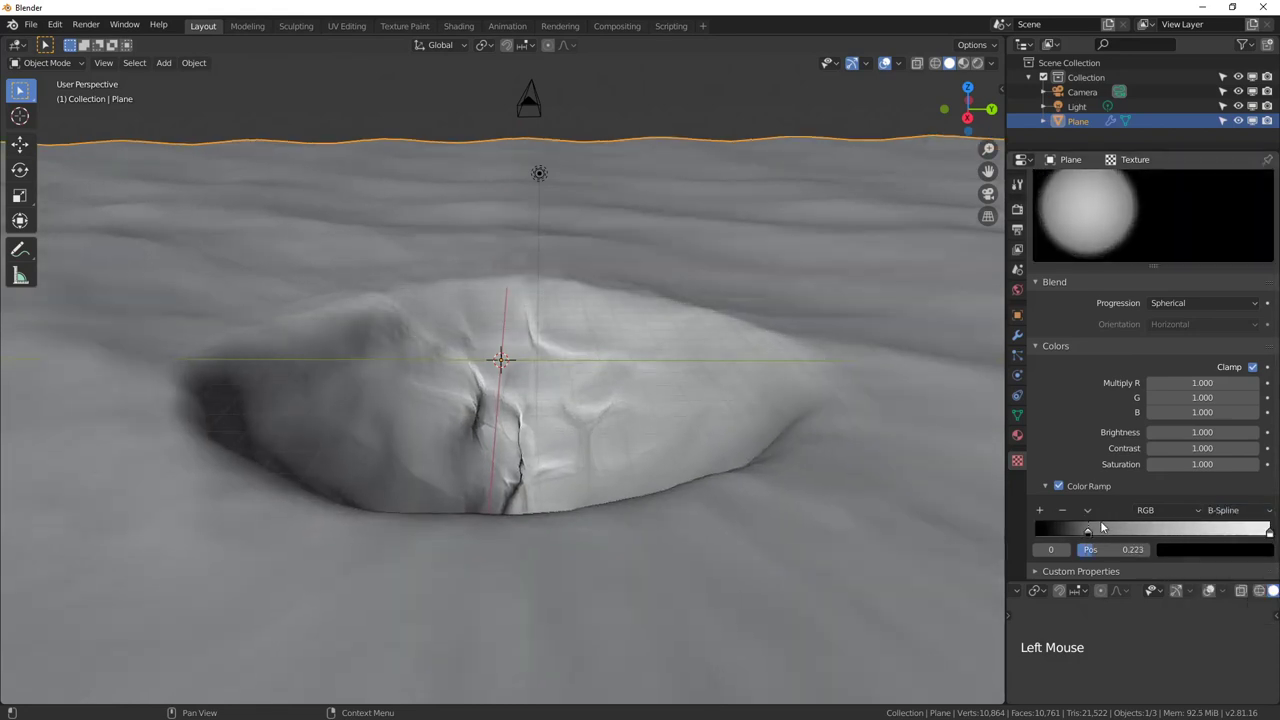
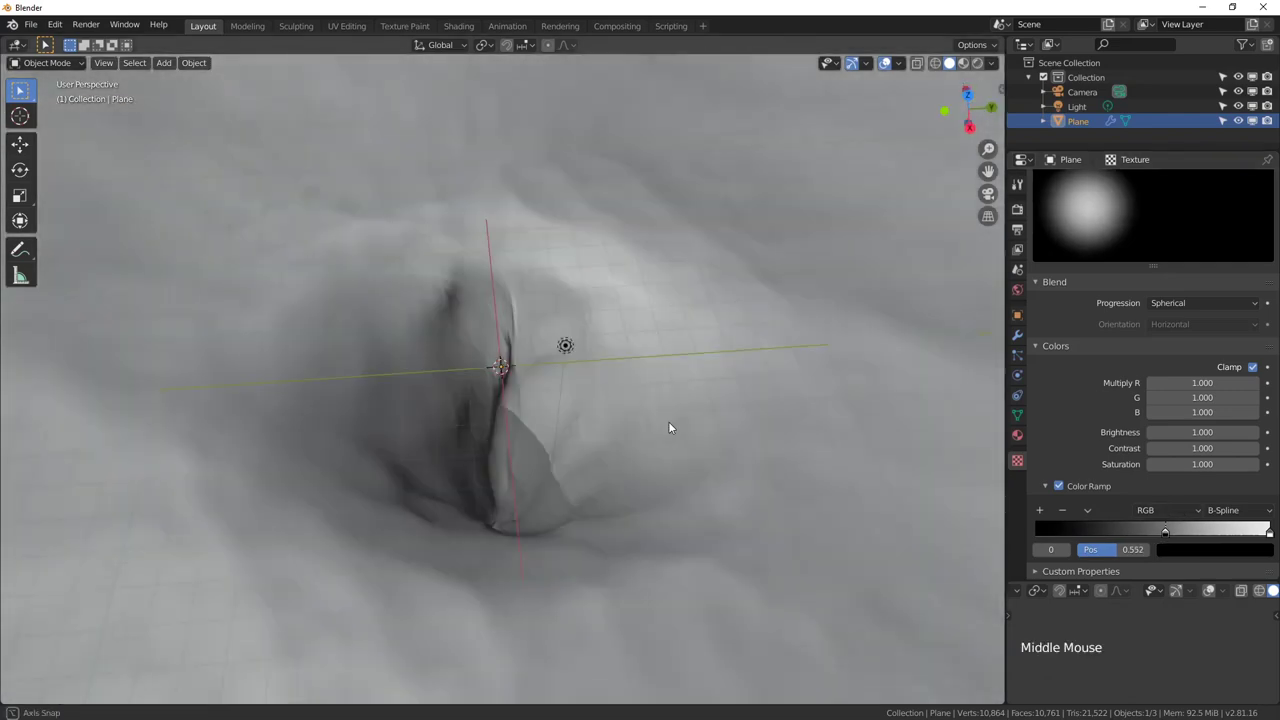
click(1184, 529)
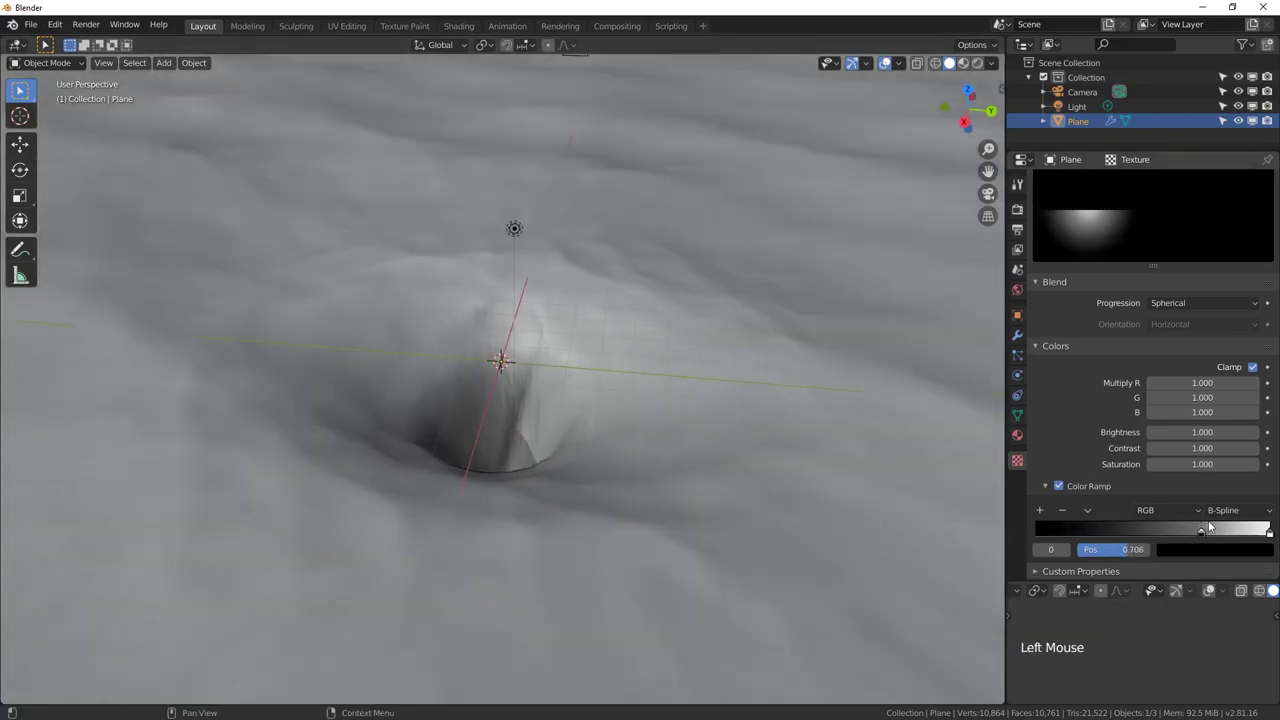
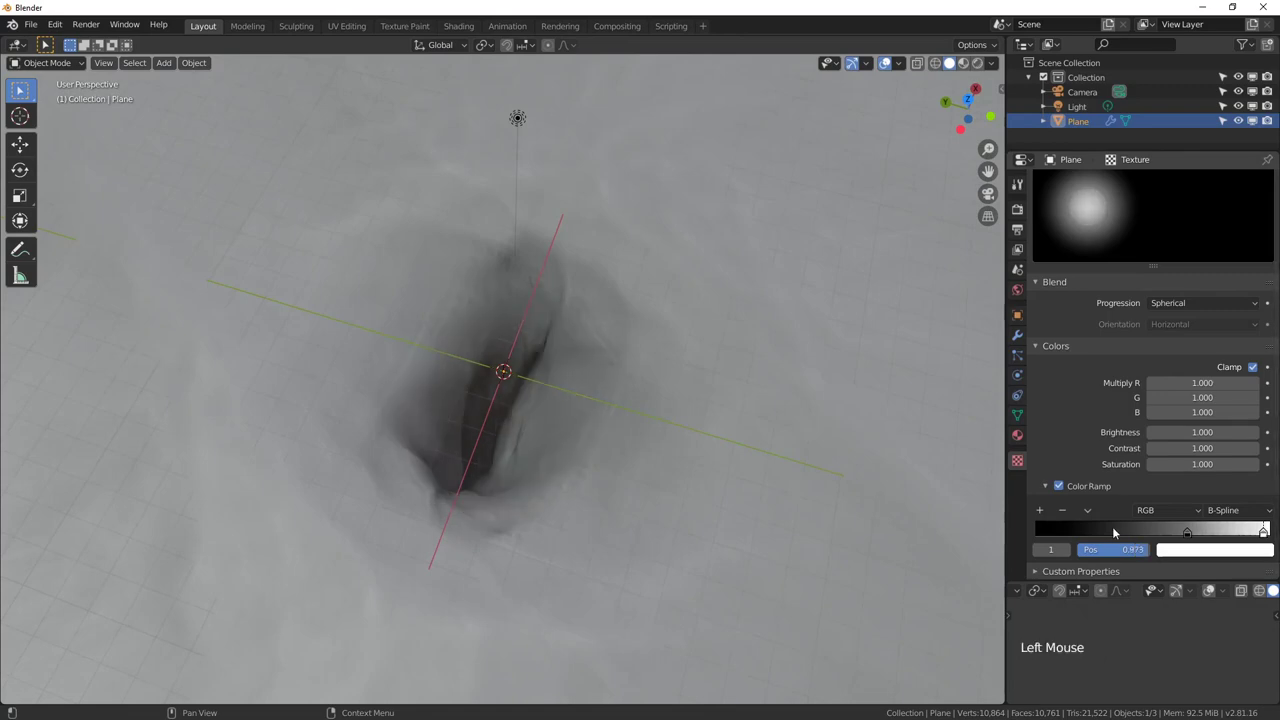
click(1200, 533)
scroll(down, 3)
middle_click(584, 477)
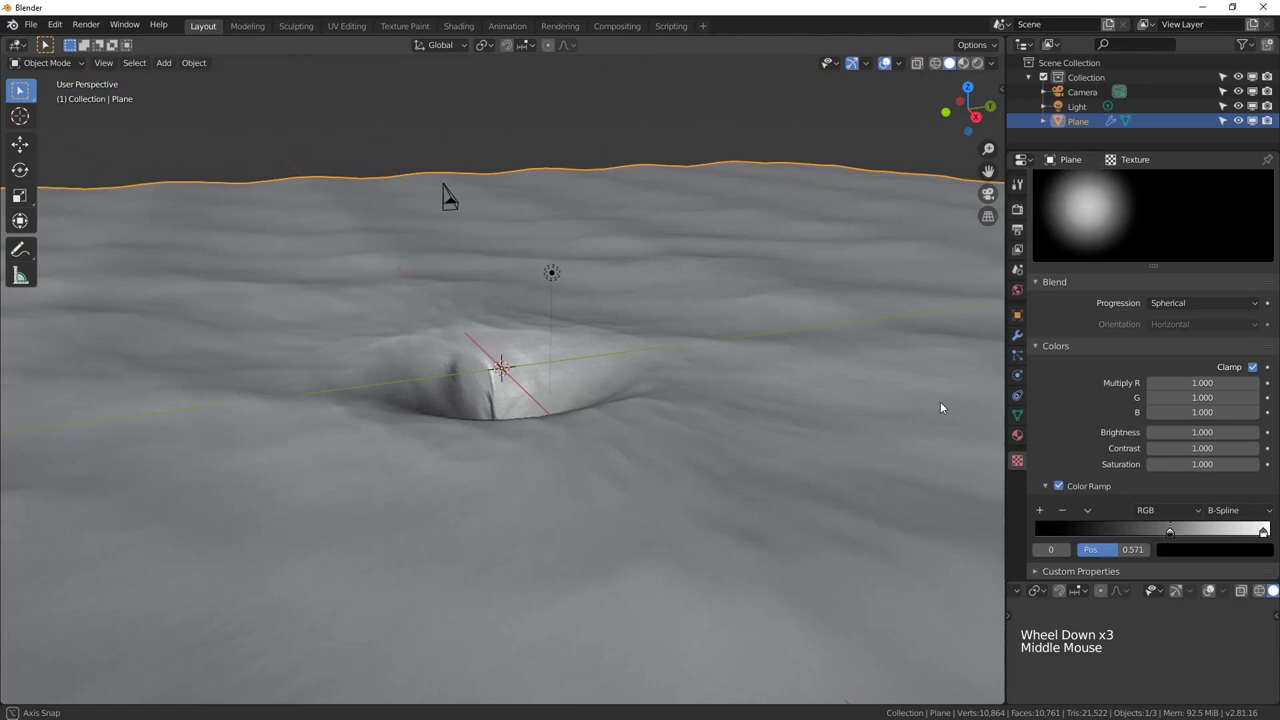
scroll(up, 3)
middle_click(725, 421)
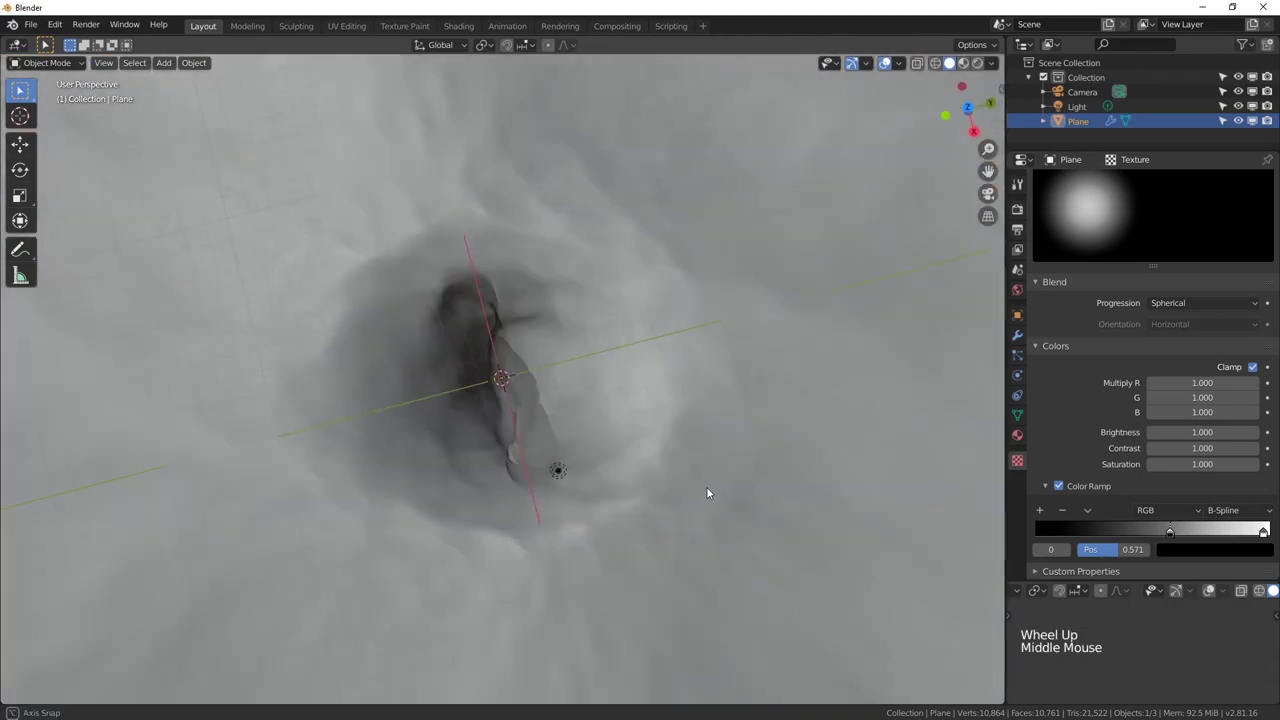
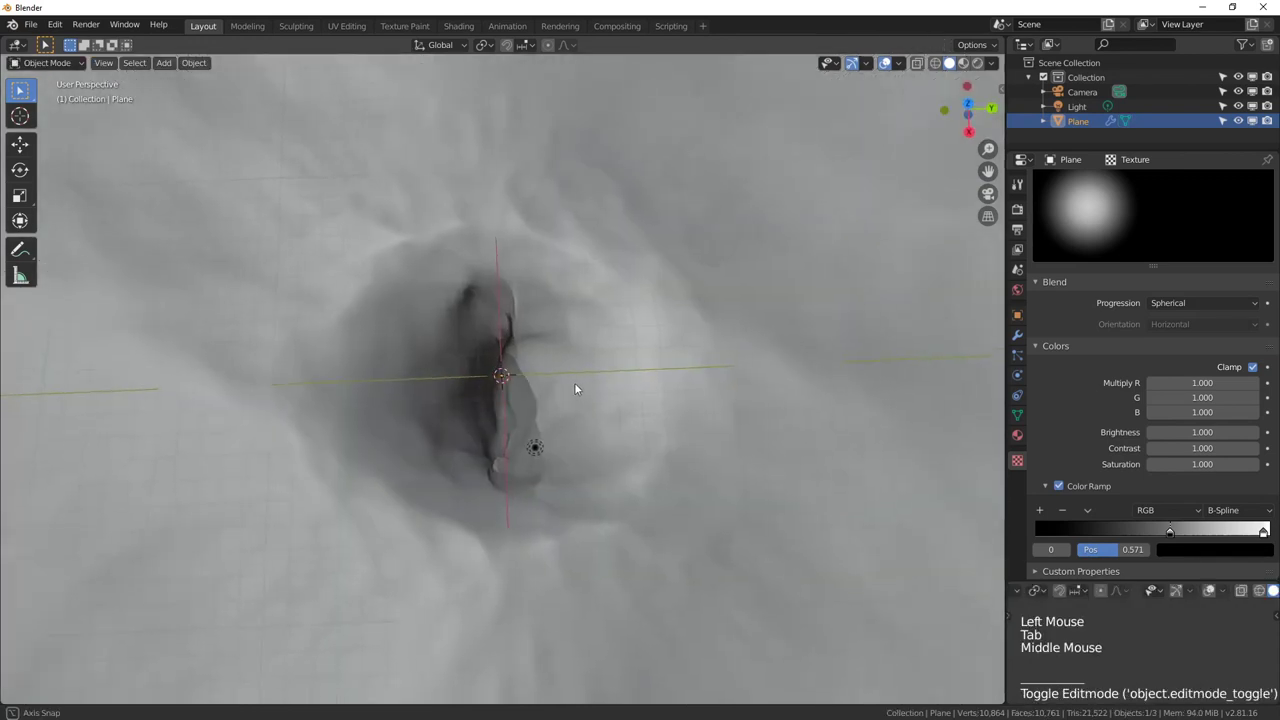
Add a vertex group 'Group' to the ocean plane and begin weight painting the vortex area
click(1019, 421)
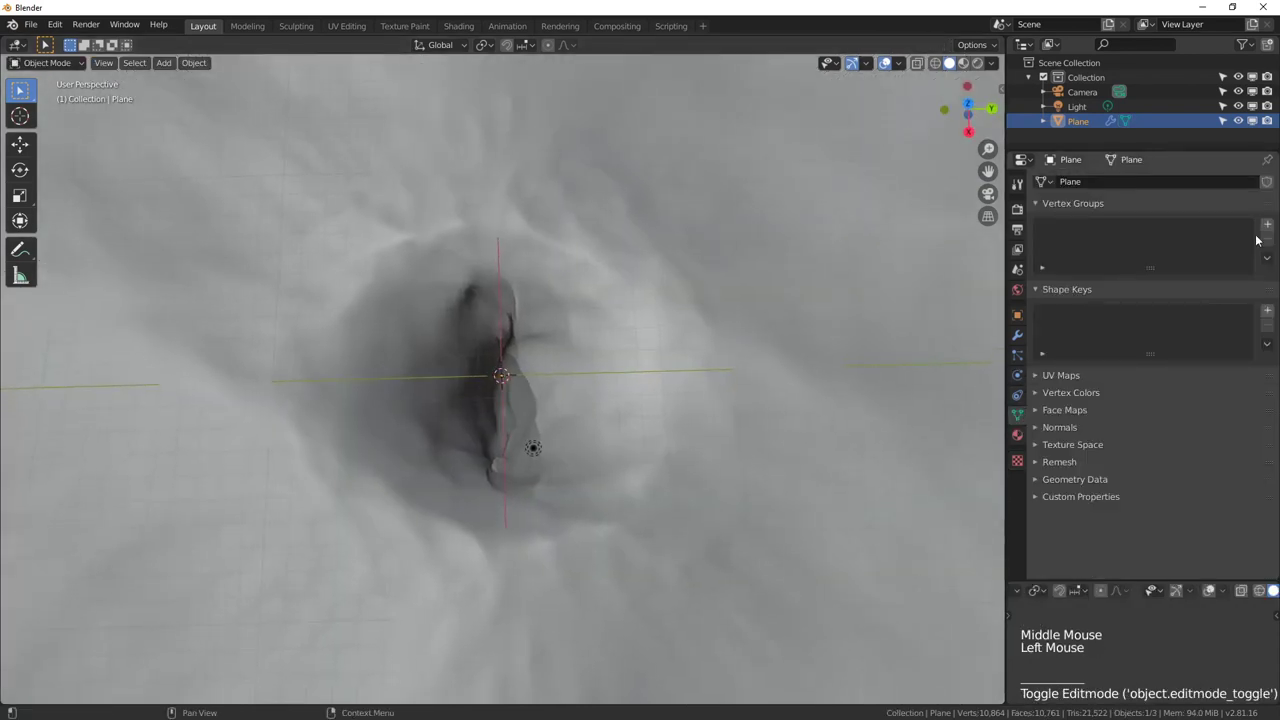
click(1274, 227)
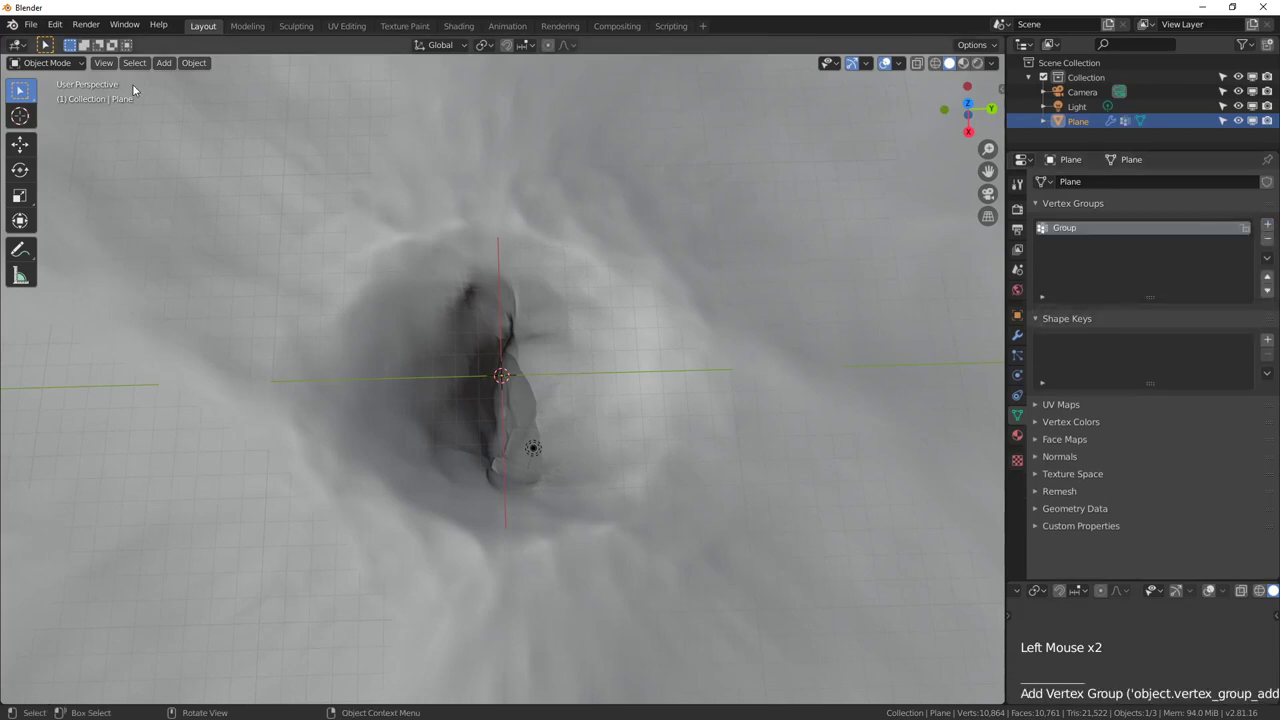
click(63, 64)
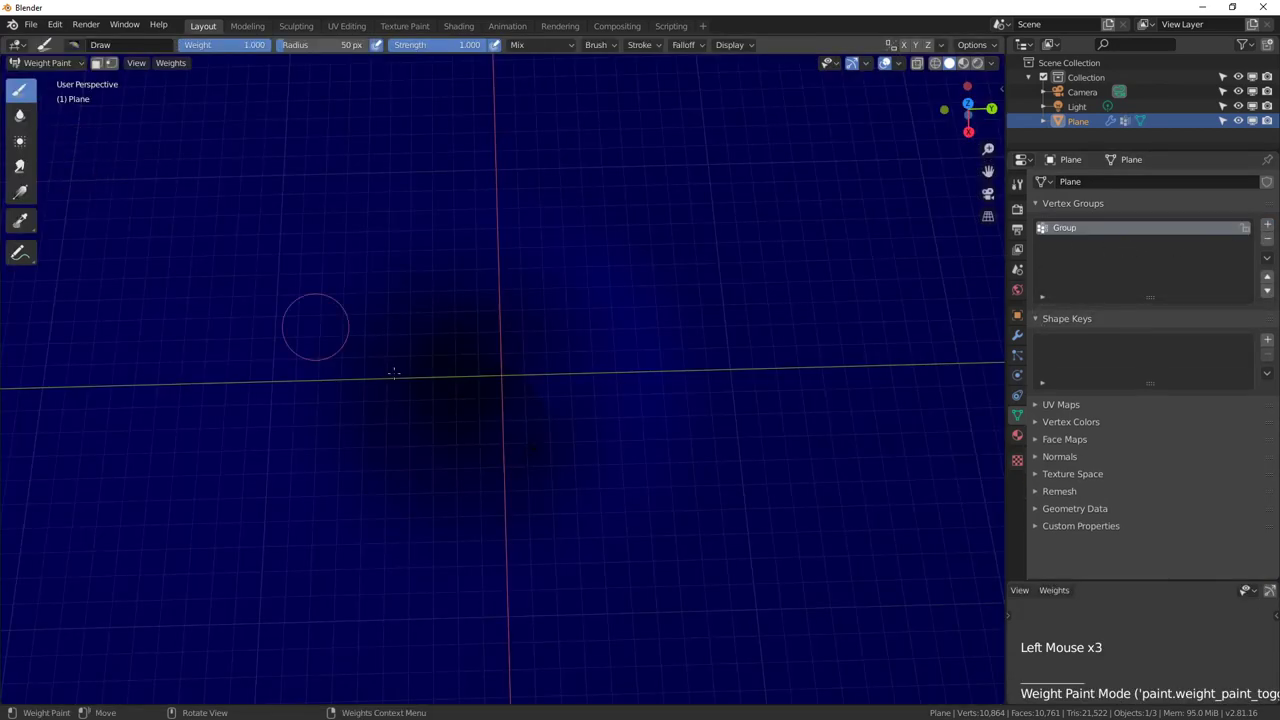
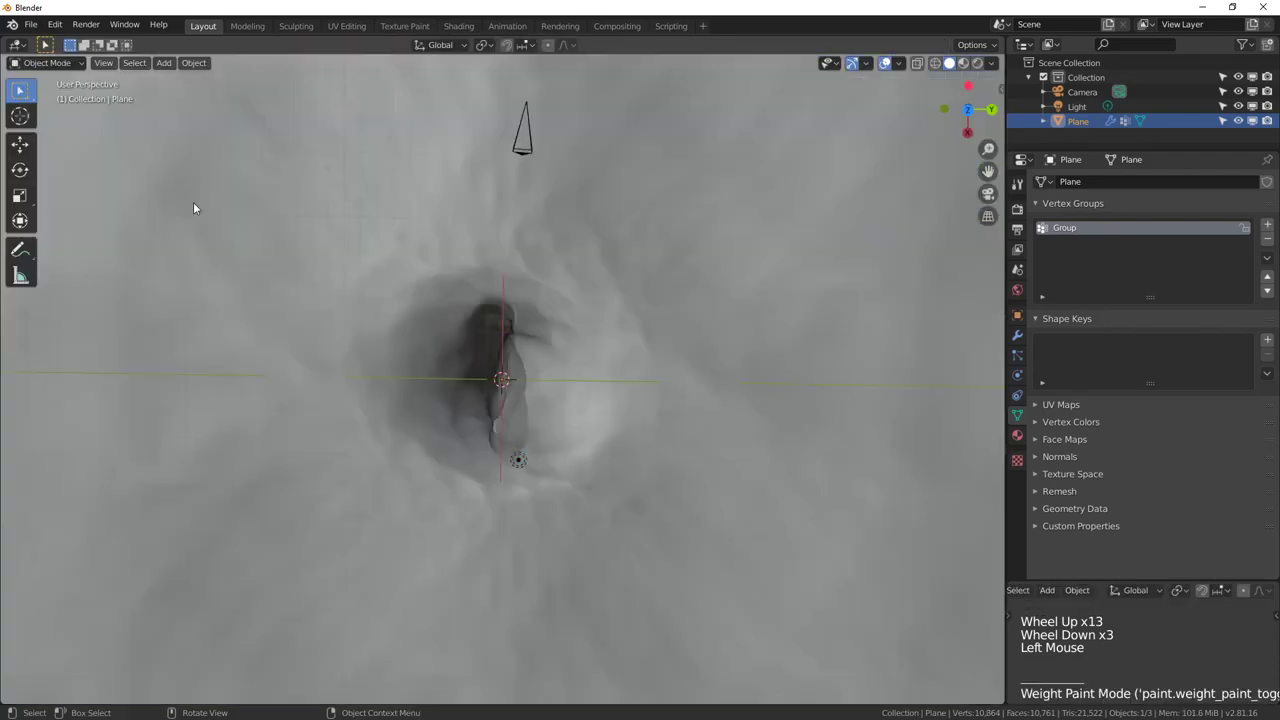
Limit the SimpleDeform Twist modifier to the 'Group' vertex group and inspect the twisted funnel from below
middle_click(463, 414)
middle_click(540, 368)
click(669, 392)
click(1022, 347)
click(1109, 182)
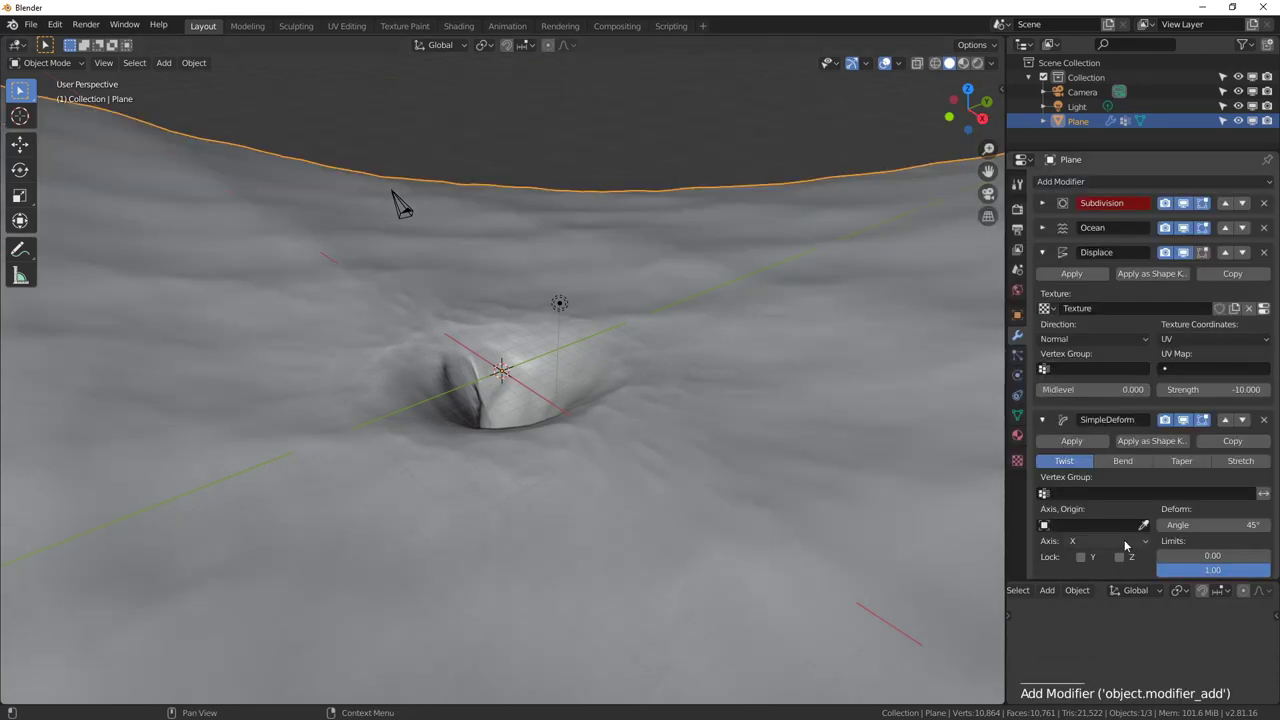
click(1084, 496)
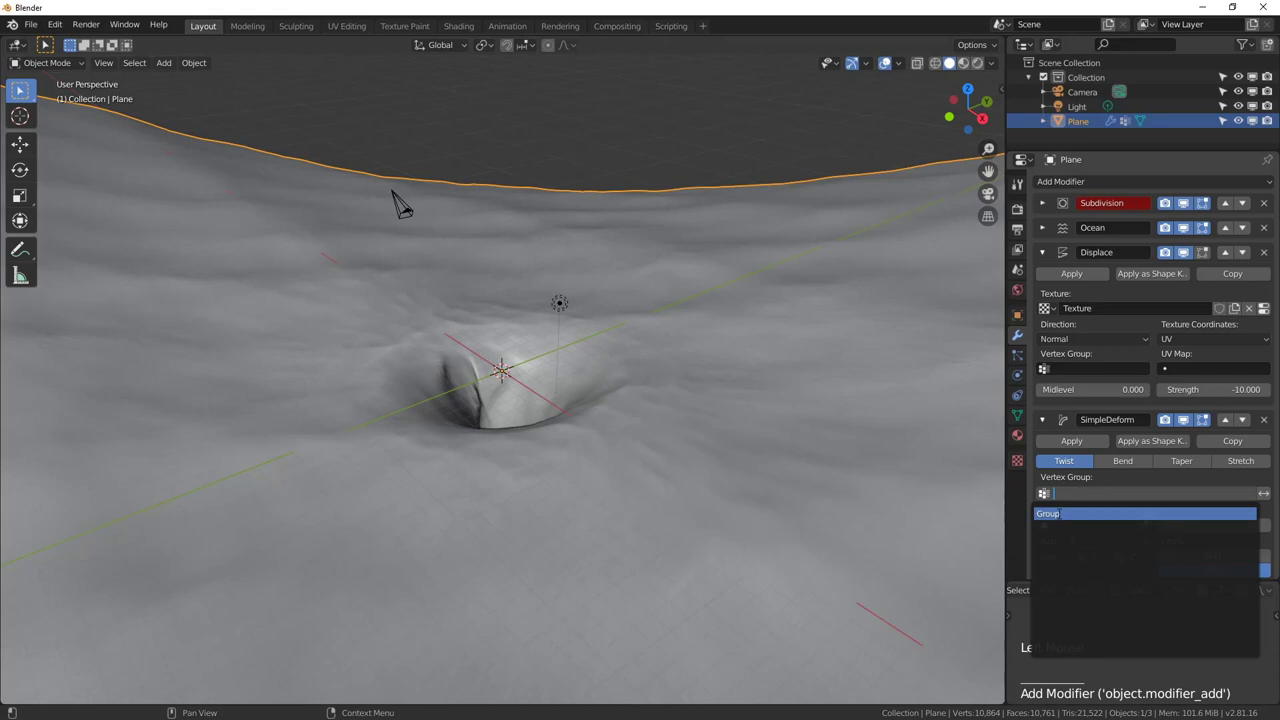
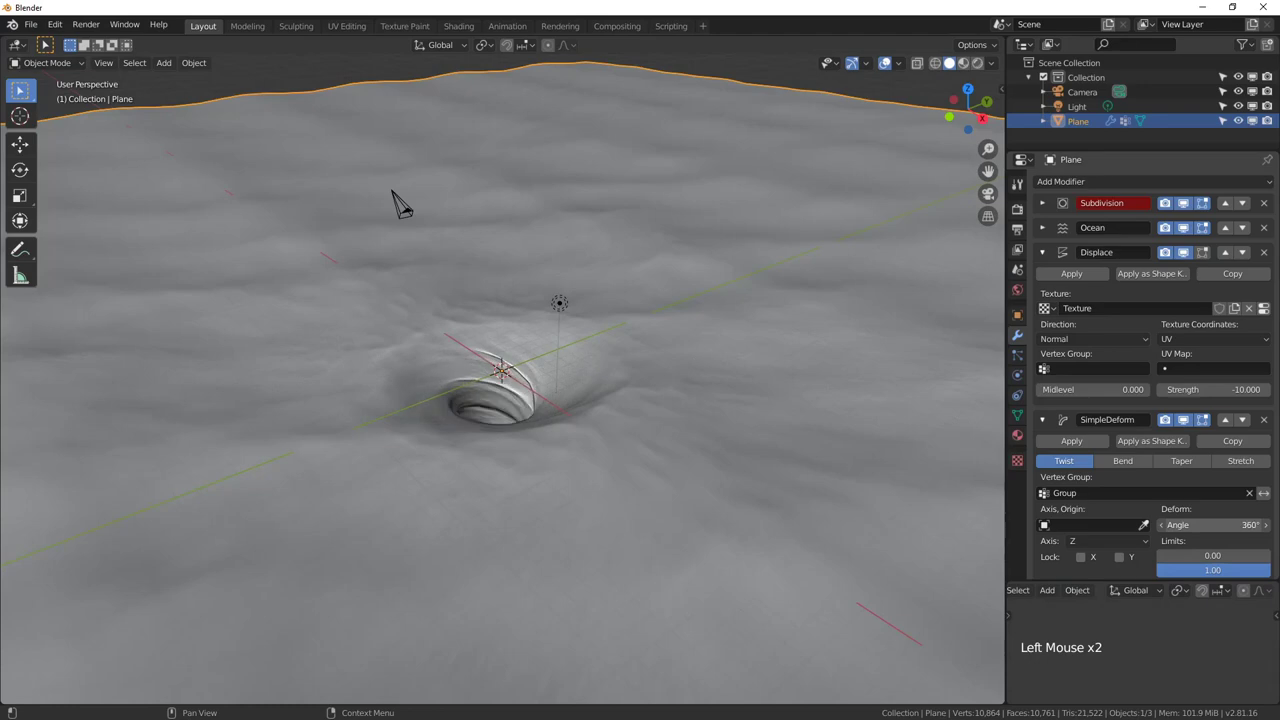
middle_click(644, 384)
scroll(up, 3)
middle_click(632, 501)
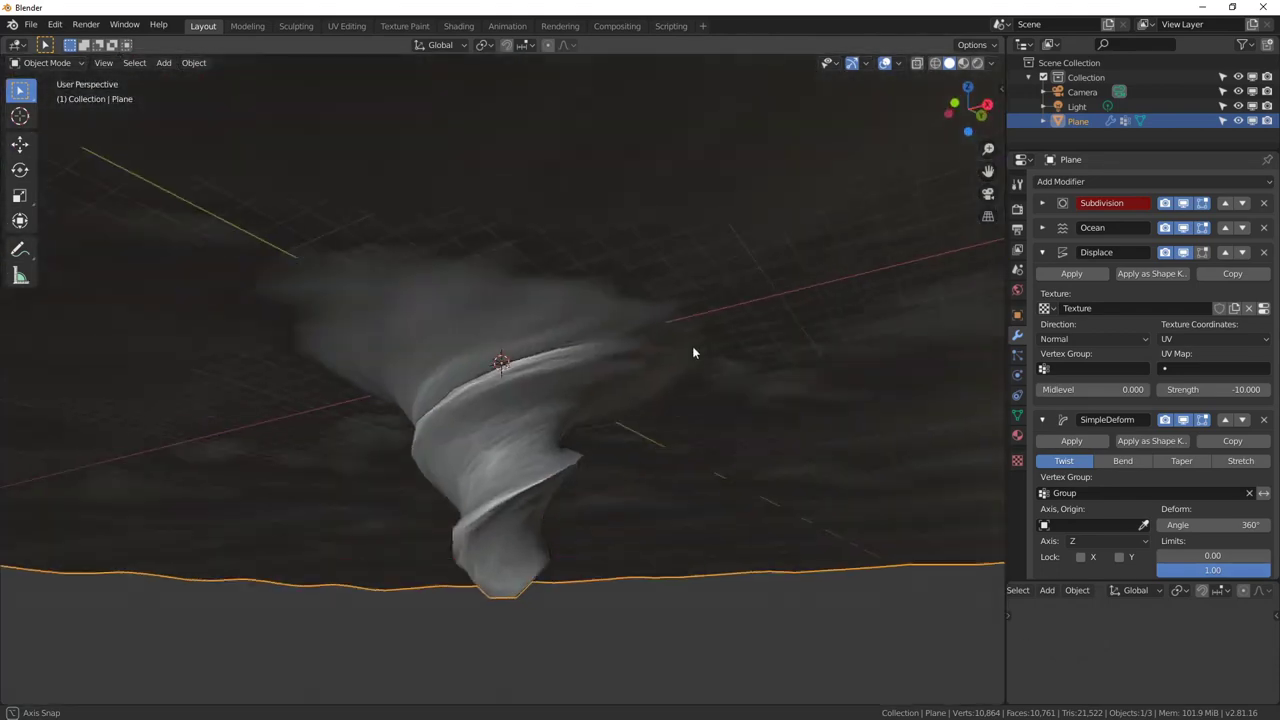
middle_click(595, 463)
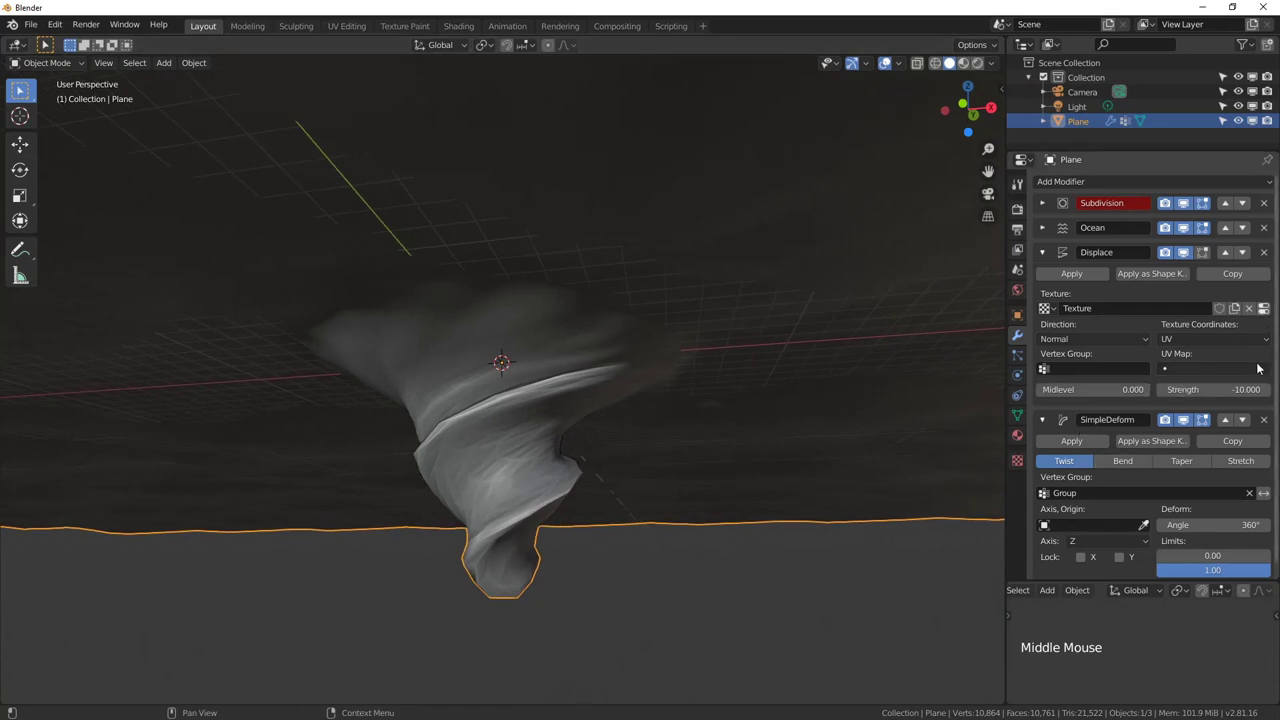
Narrow the funnel's base via the blend texture's color ramp and look down on the spiral
click(1270, 312)
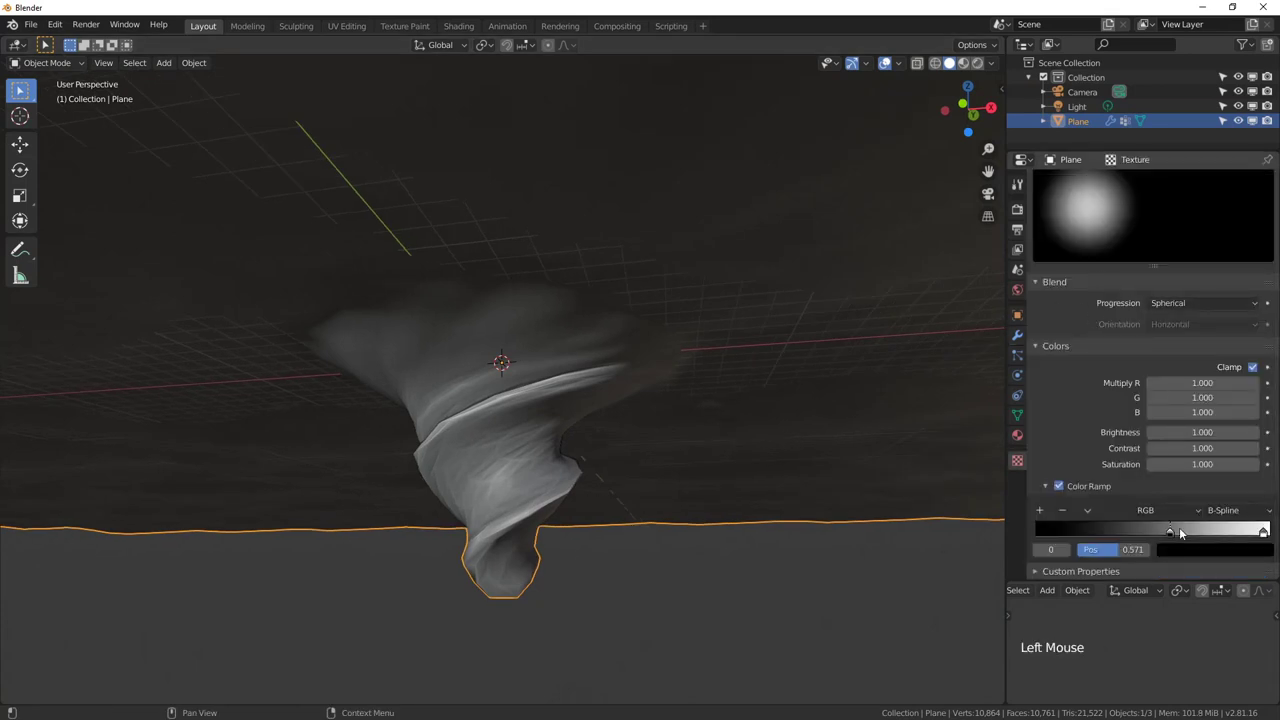
click(1197, 529)
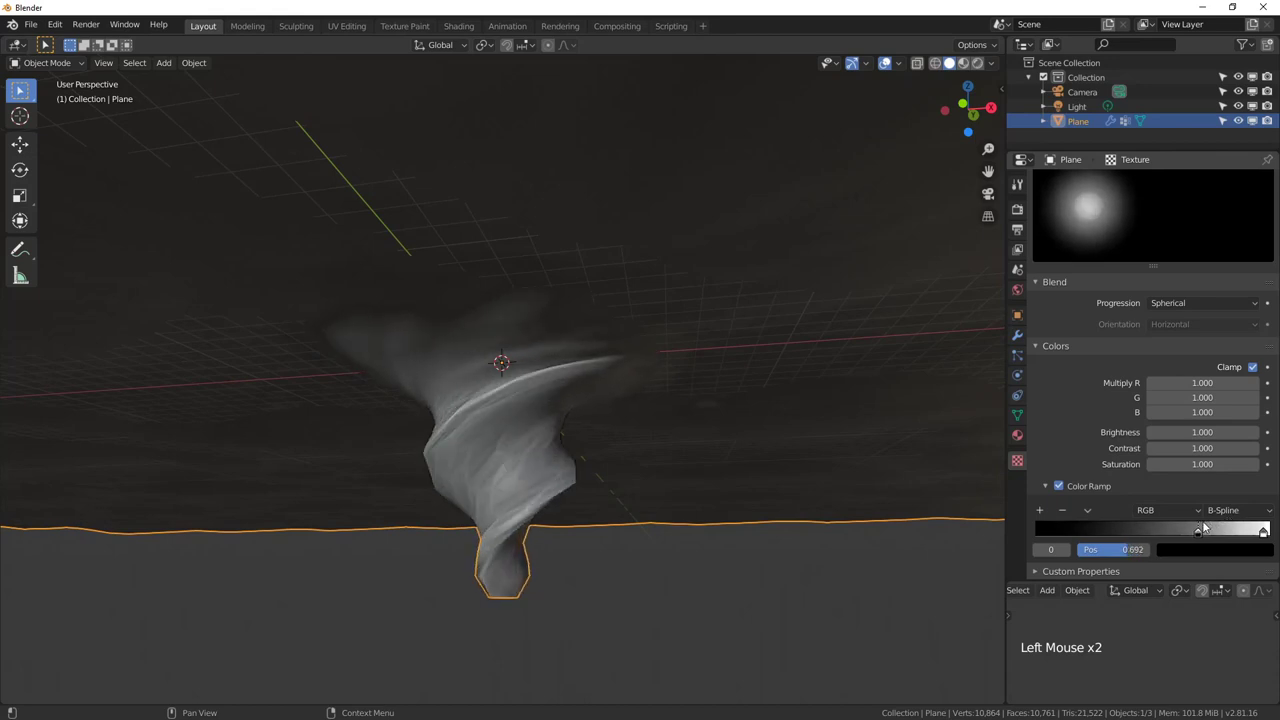
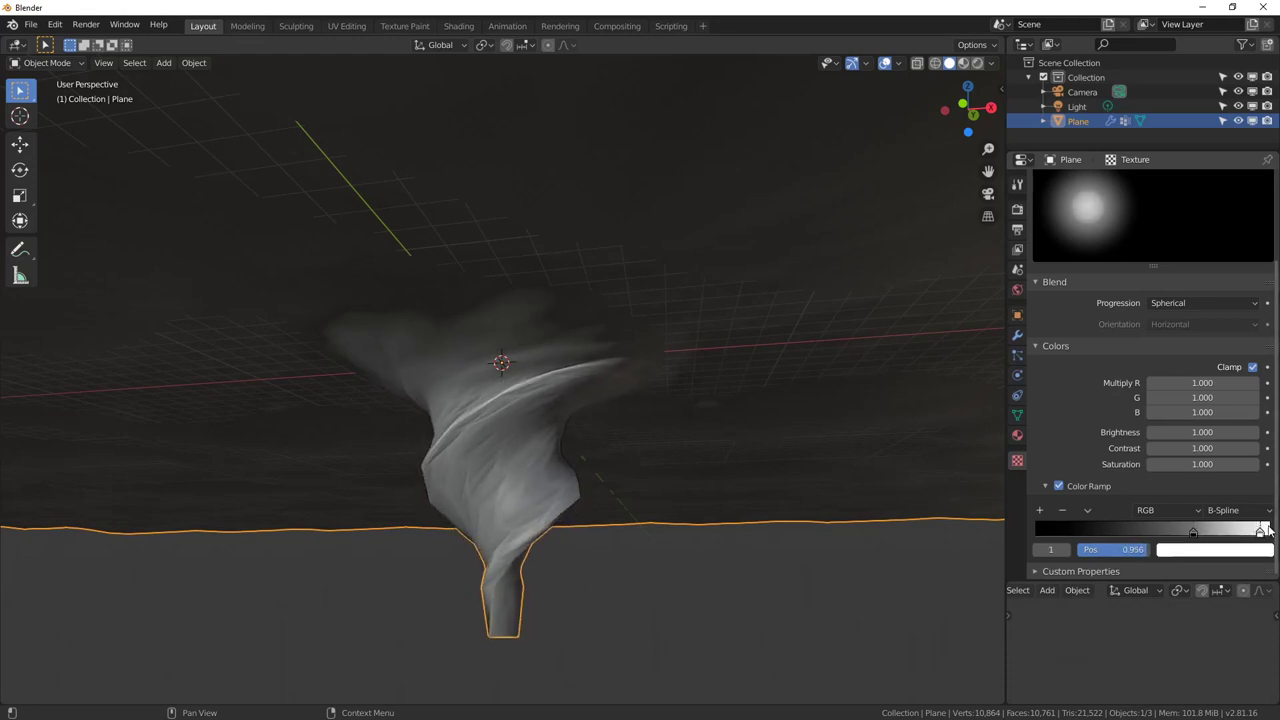
middle_click(606, 307)
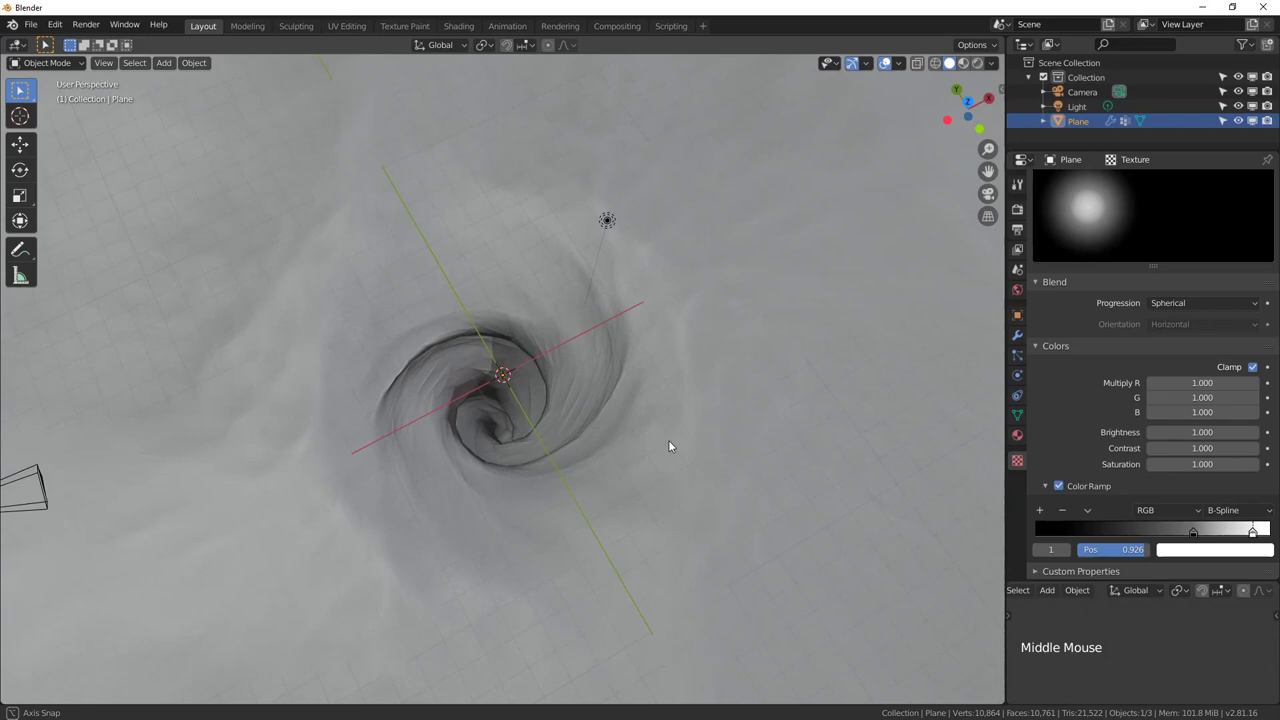
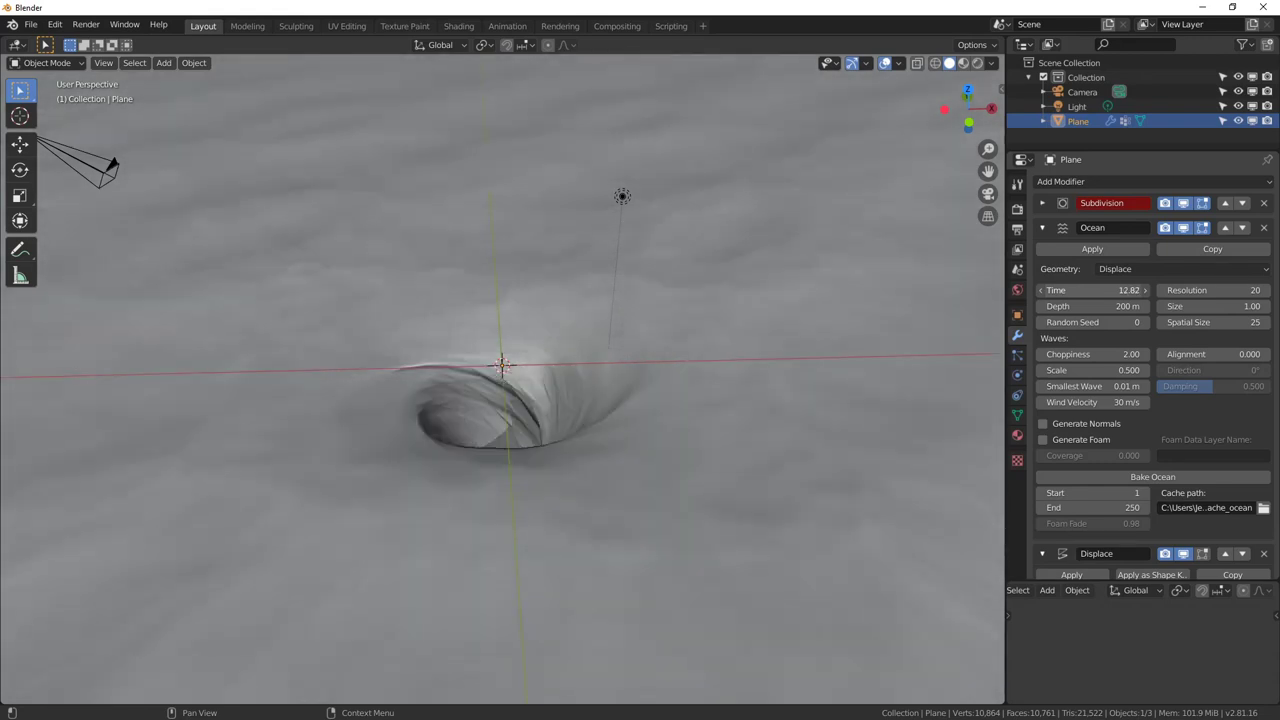
Enable Lock Camera to View and pull the camera back across the ocean
key(KP_0)
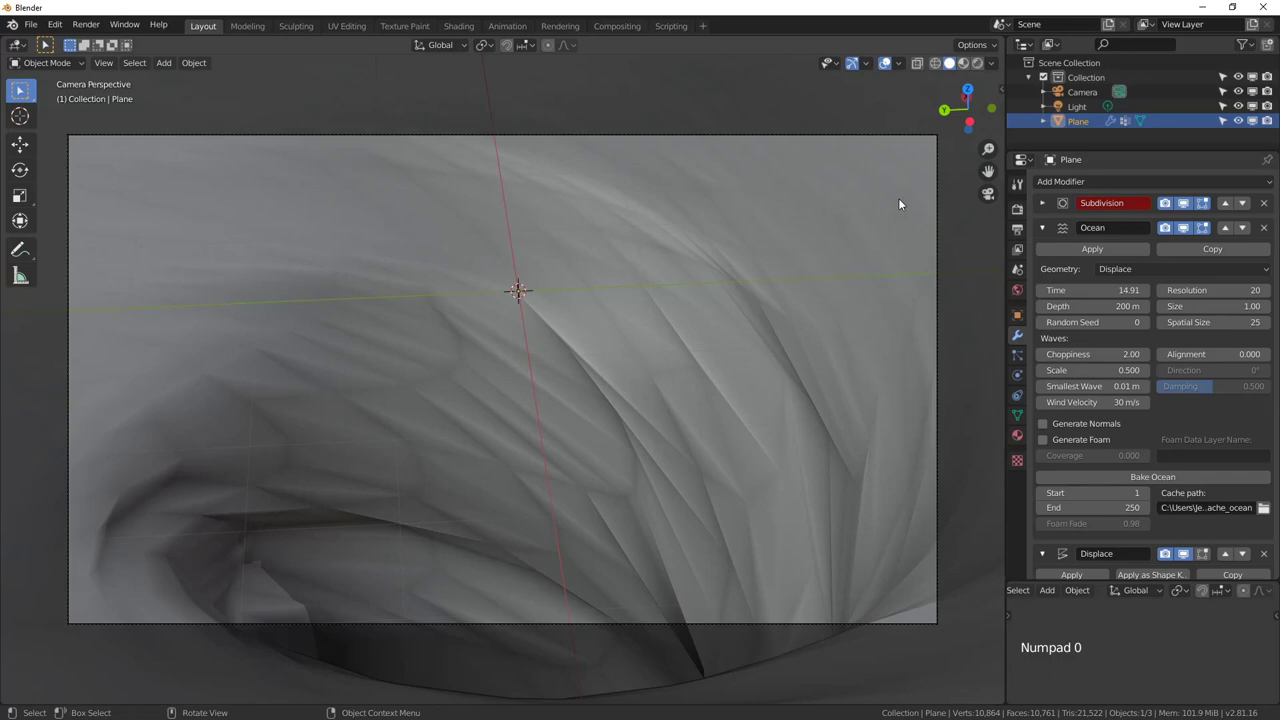
key(n)
click(1005, 145)
click(991, 262)
scroll(down, 3)
middle_click(601, 426)
scroll(down, 3)
middle_click(605, 431)
Frame the whirlpool from a low, distant angle, nudge the plane, and turn the camera lock off
middle_click(605, 423)
middle_click(589, 412)
middle_click(578, 407)
scroll(down, 3)
middle_click(578, 409)
key(g)
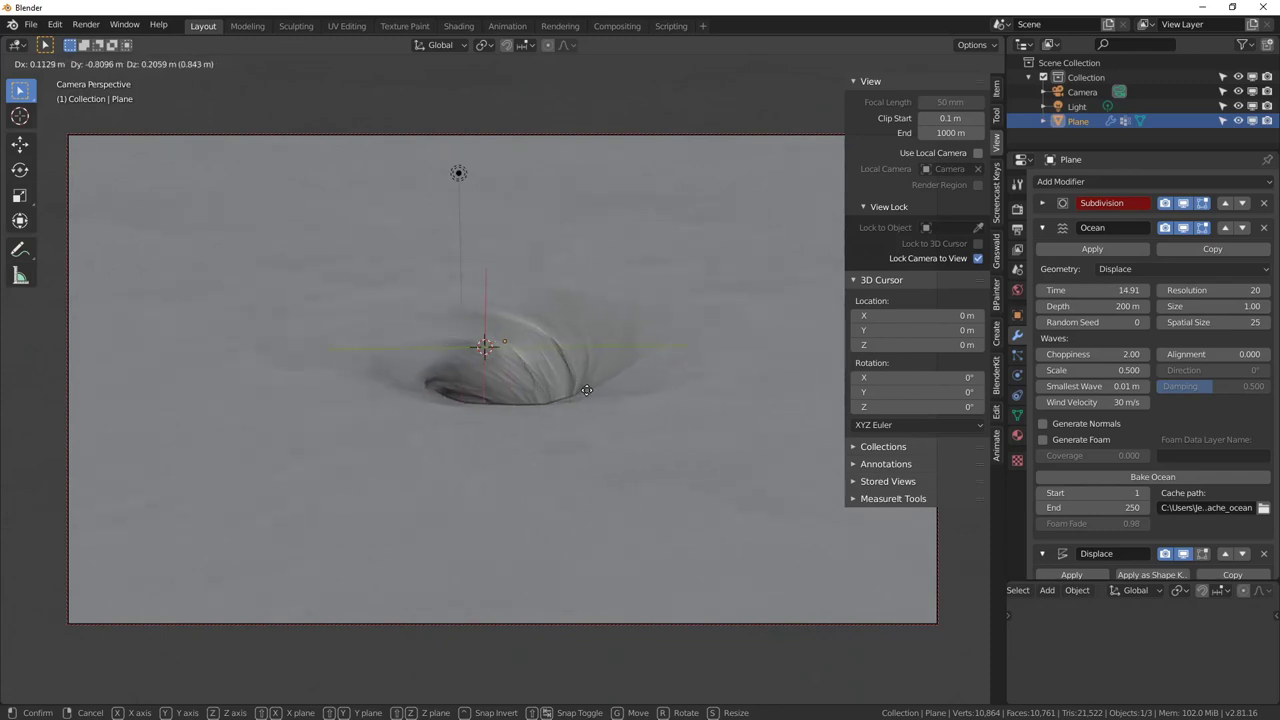
click(985, 263)
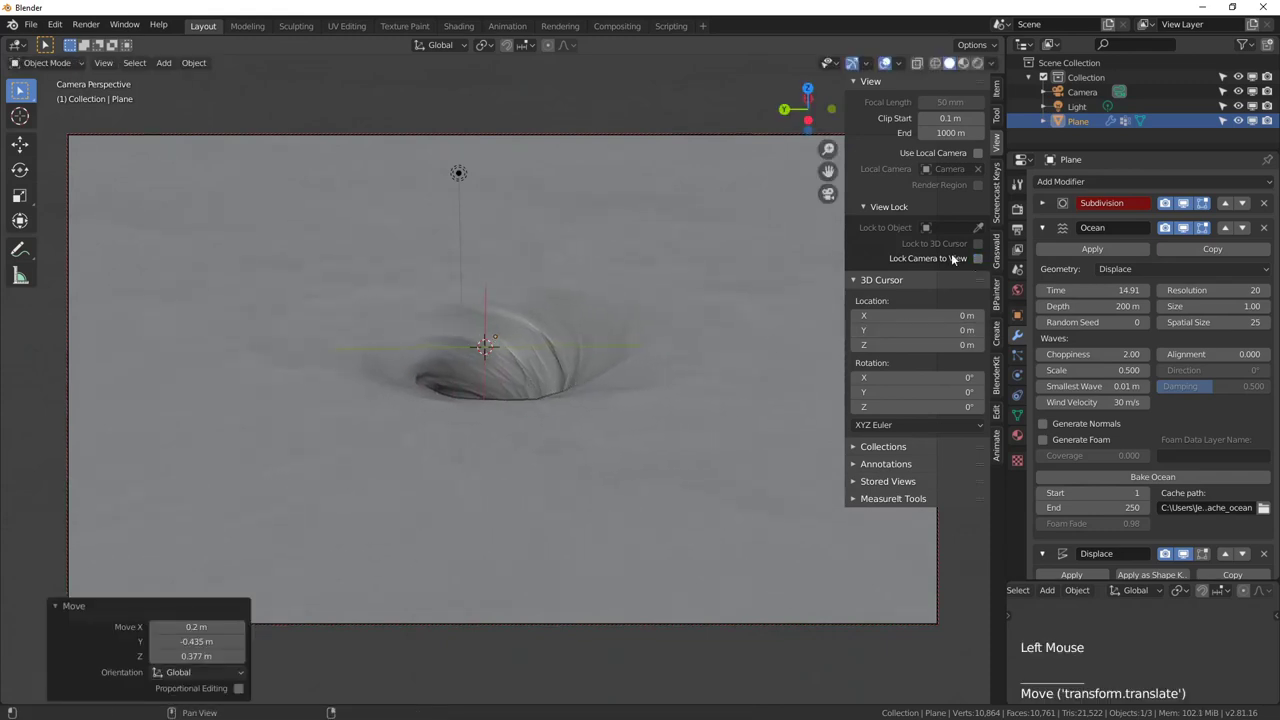
Set the Ocean modifier's Time to 21.71 and orbit around the reshaped vortex
key(n)
middle_click(581, 456)
scroll(up, 3)
middle_click(601, 480)
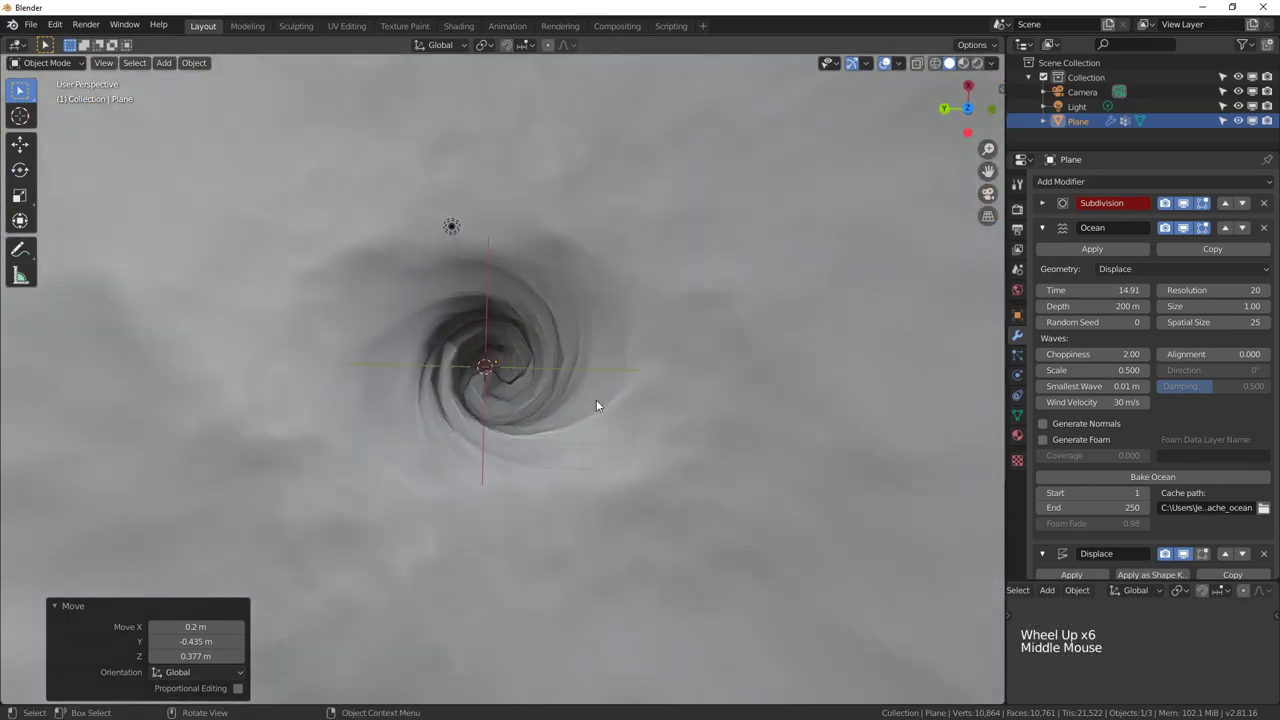
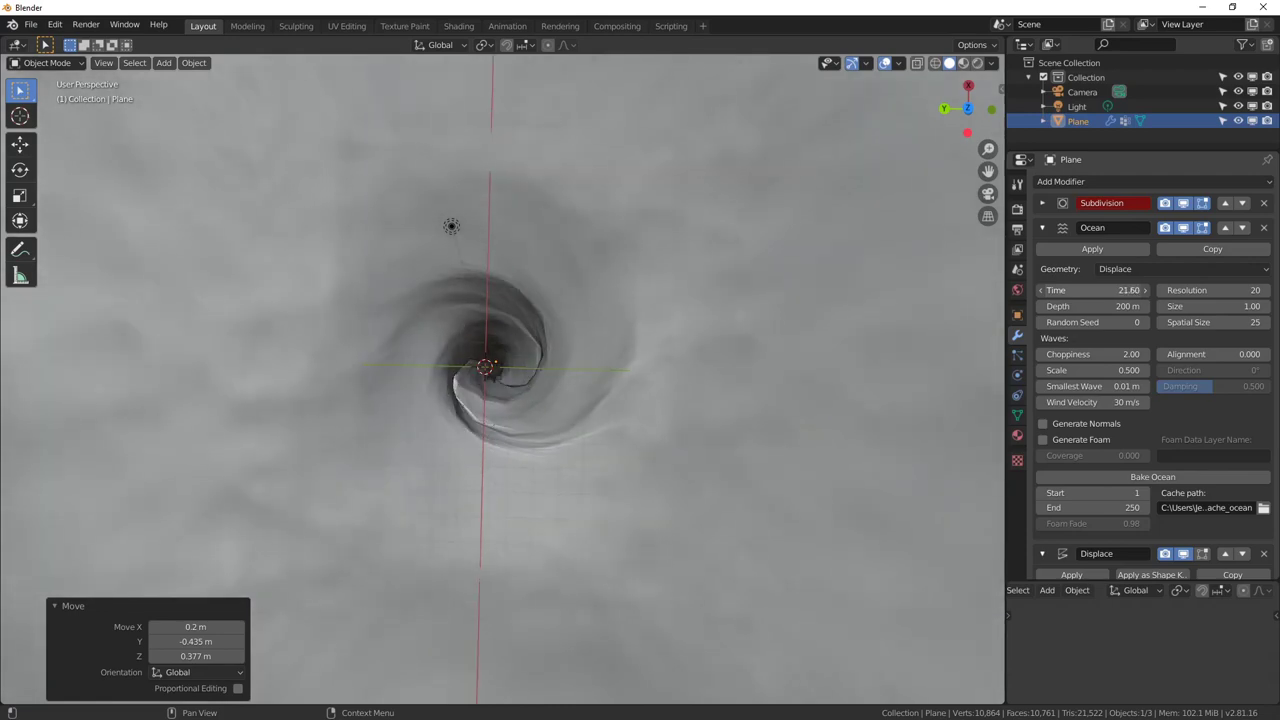
scroll(up, 3)
middle_click(469, 470)
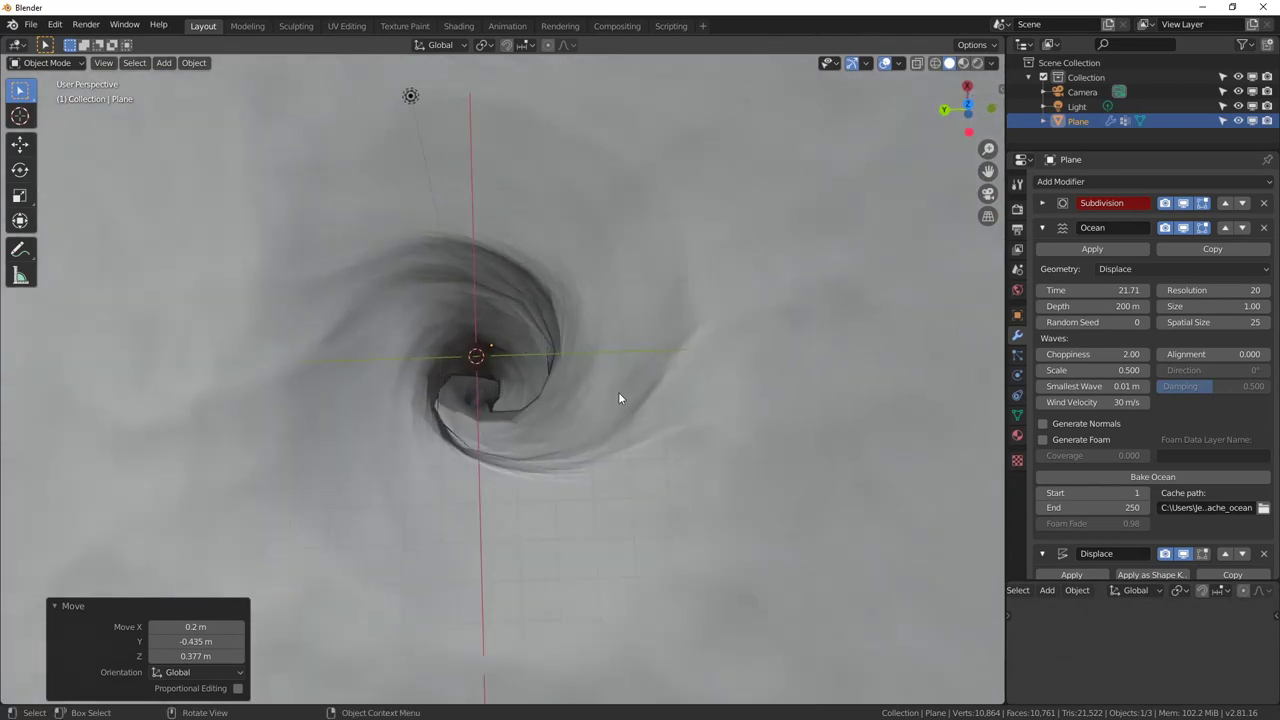
middle_click(511, 452)
Add a Plain Axes empty to the scene and look down the vortex at it
key(shift+a)
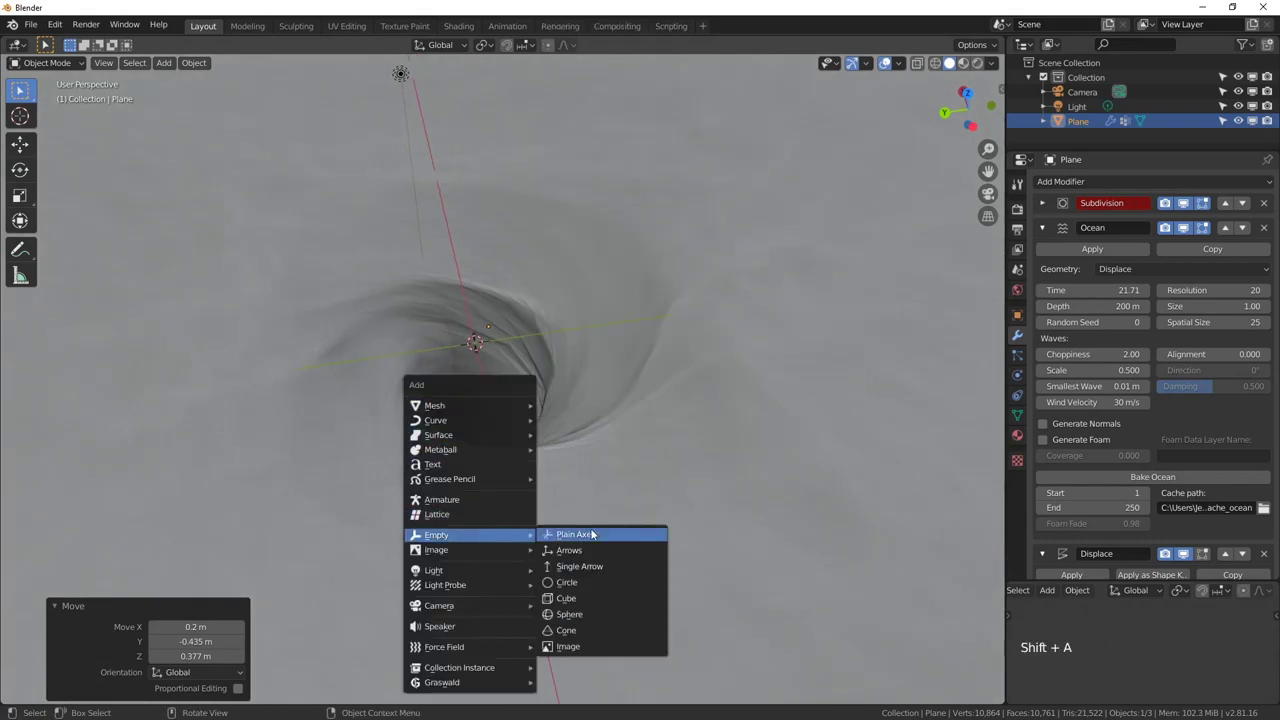
click(661, 488)
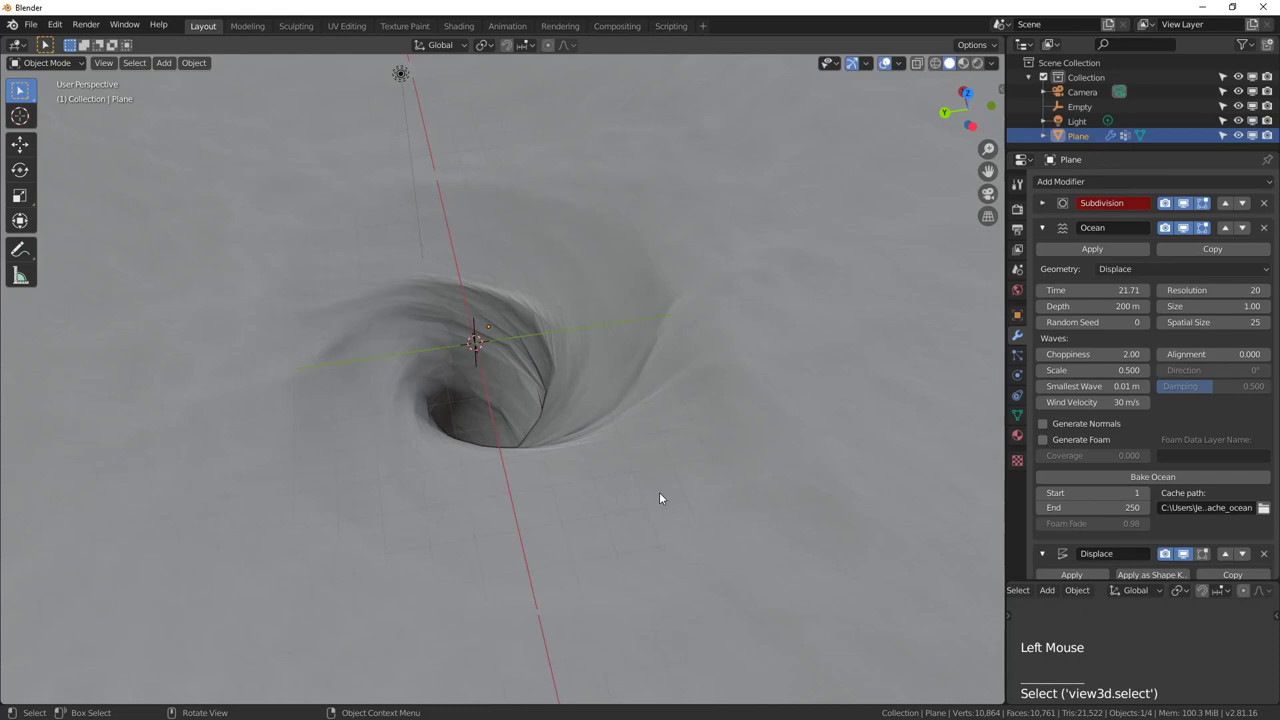
scroll(down, 3)
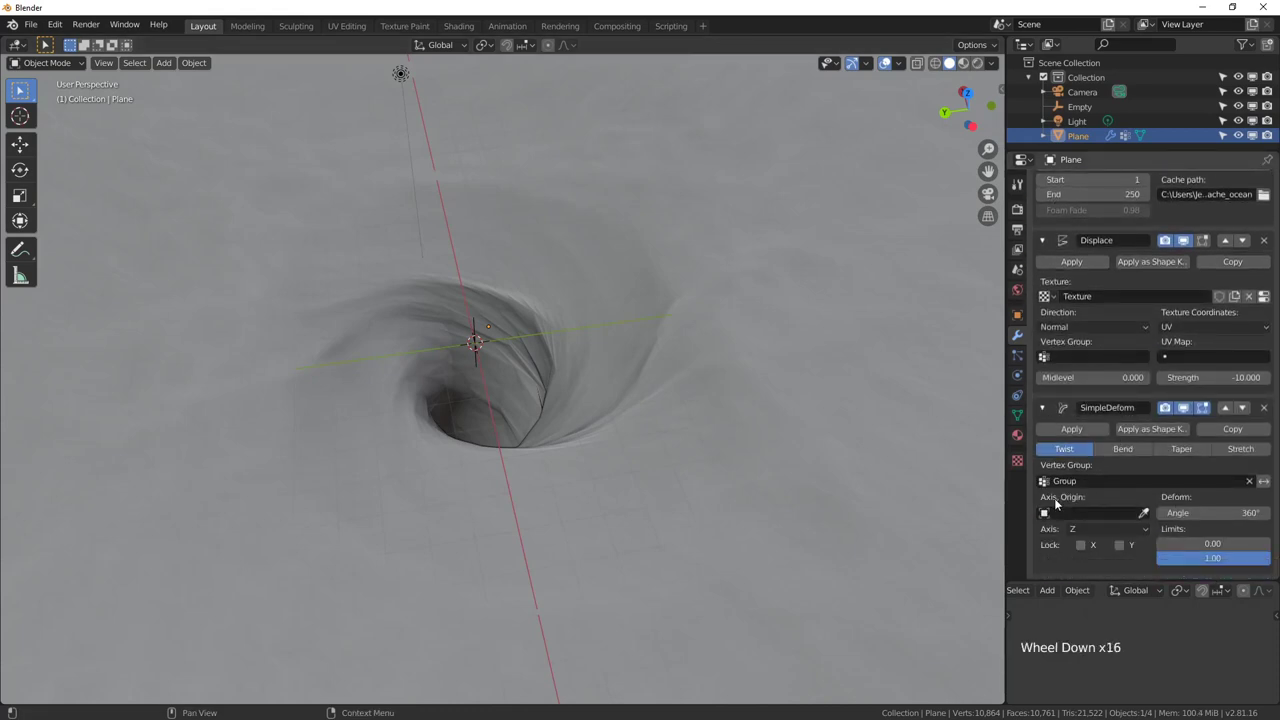
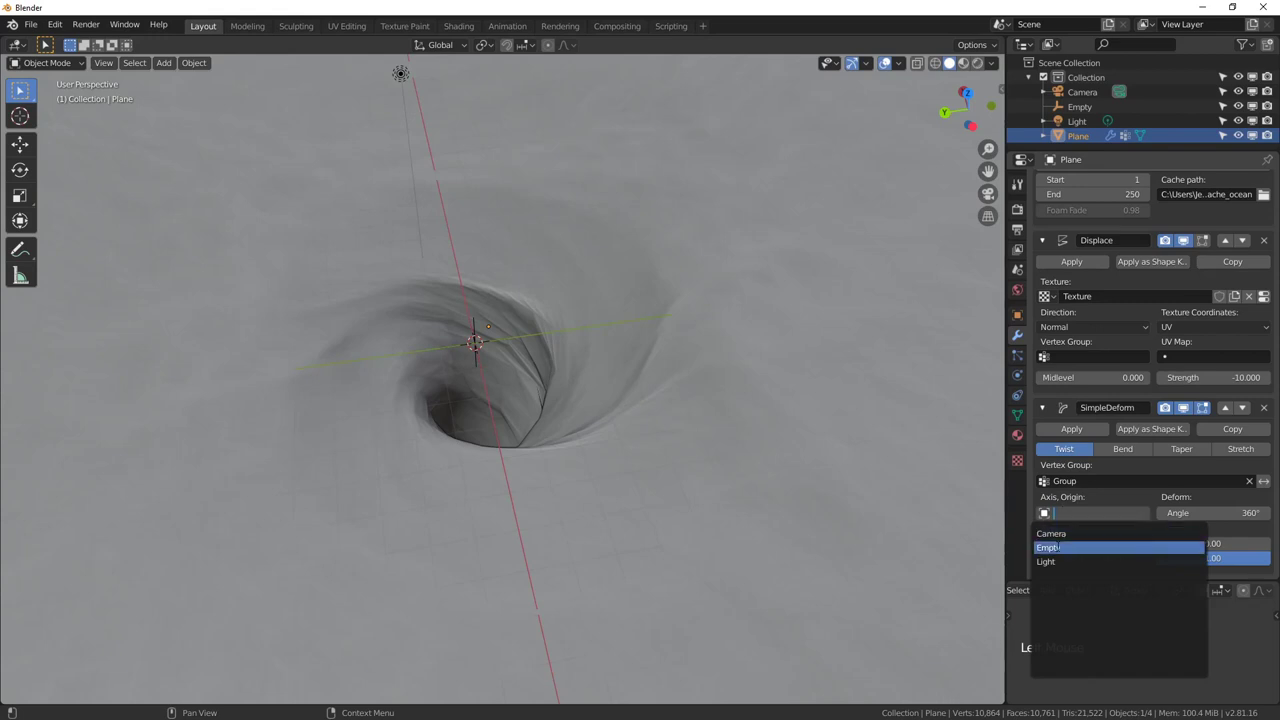
middle_click(371, 345)
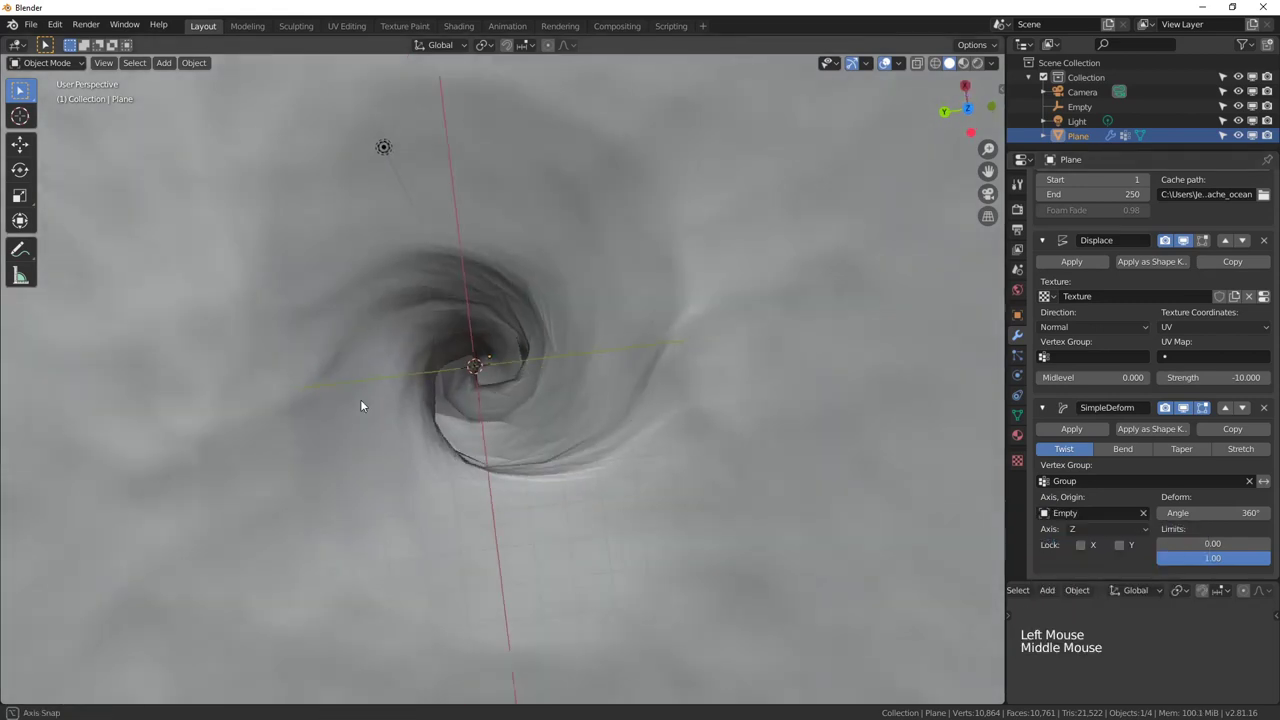
From top view, select the empty, clear its location and start moving it toward the vortex
key(KP_7)
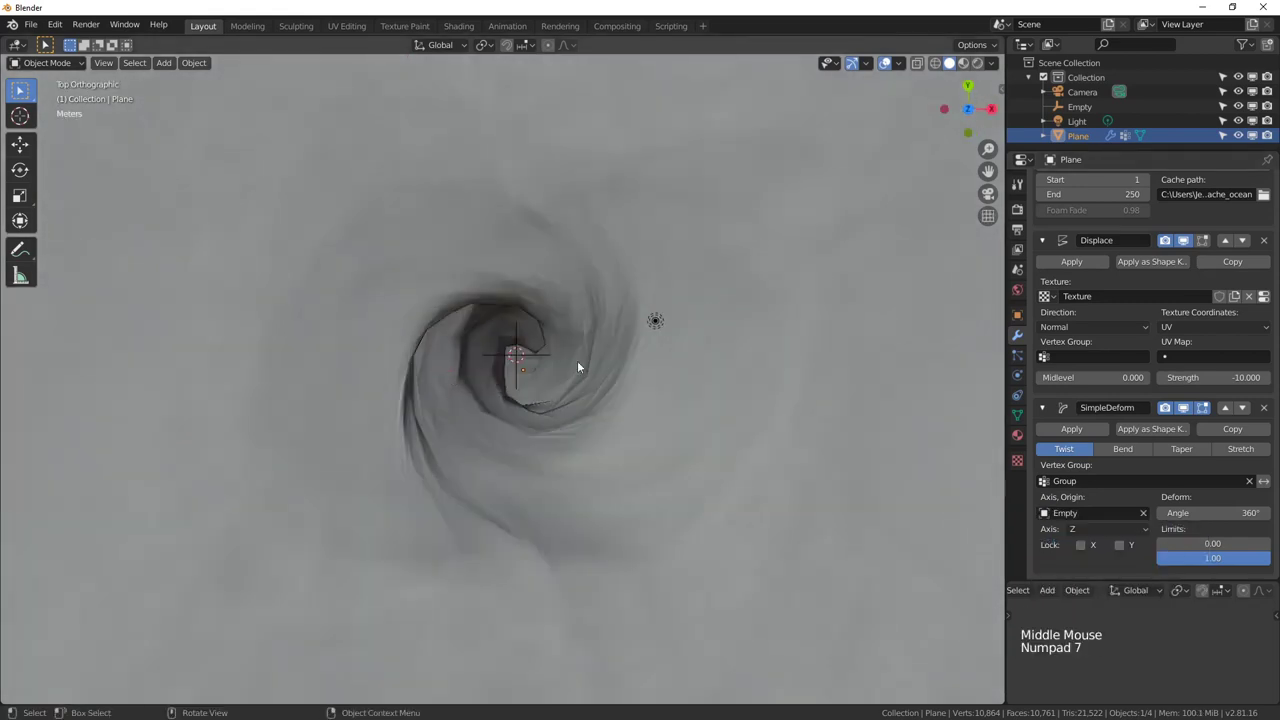
click(599, 472)
key(alt+g)
click(529, 361)
click(544, 361)
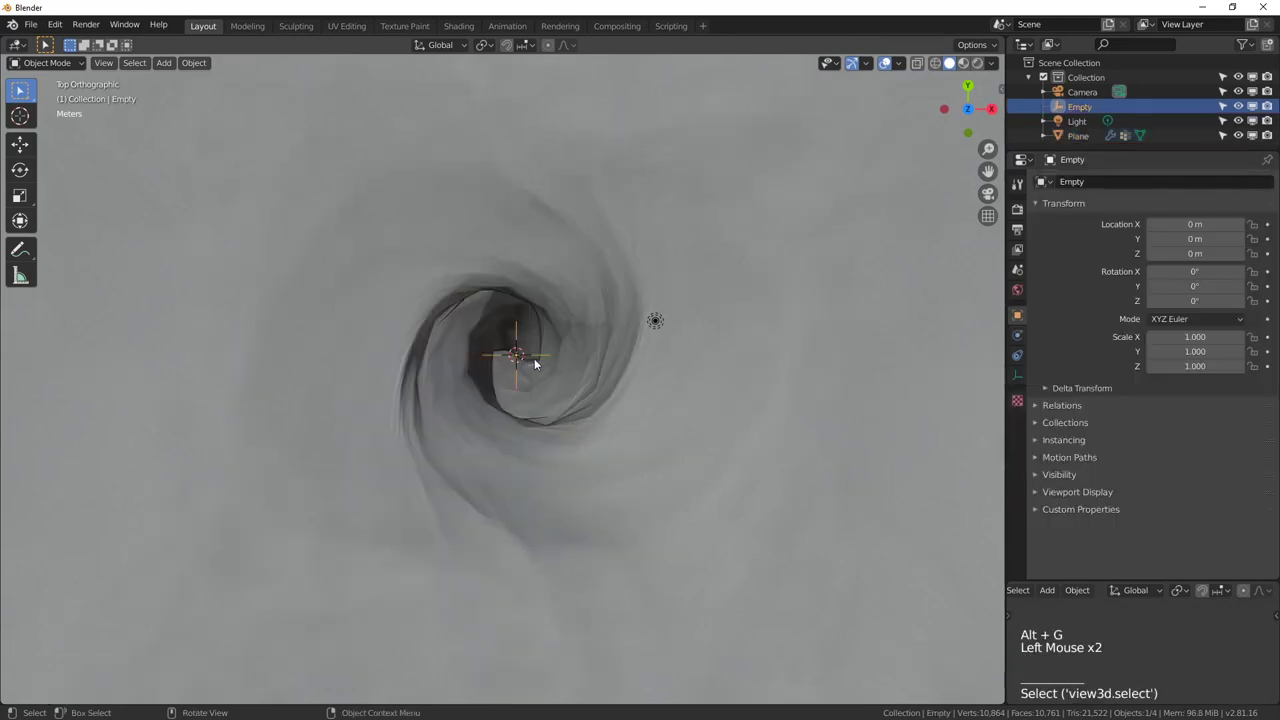
key(g)
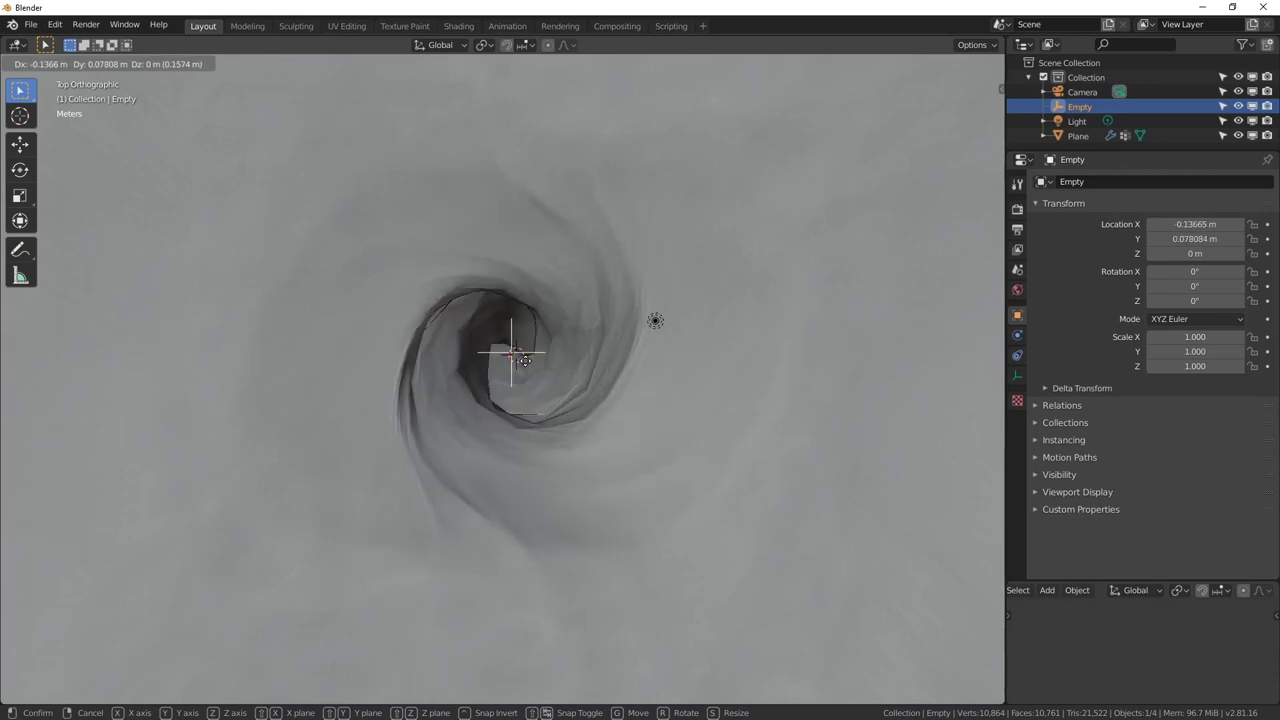
Move the empty into the vortex's dark centre at about X -0.62 m, Y 0.04 m
middle_click(563, 414)
key(g)
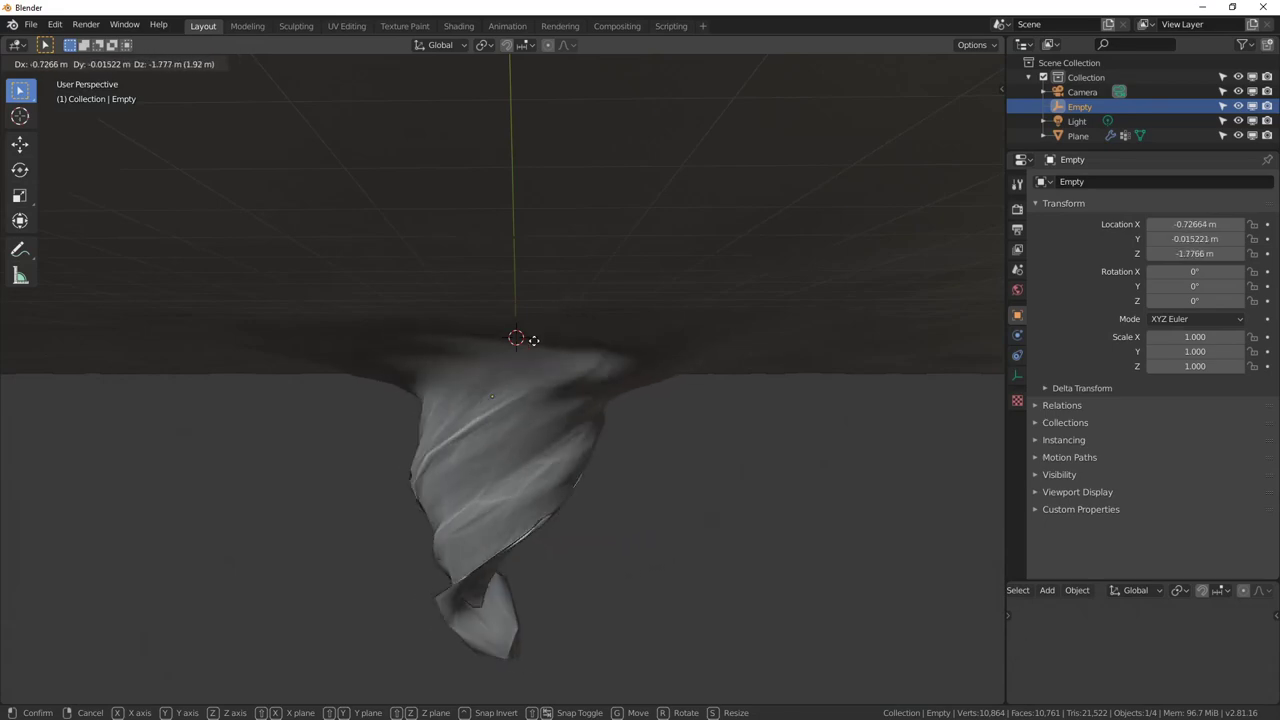
middle_click(568, 349)
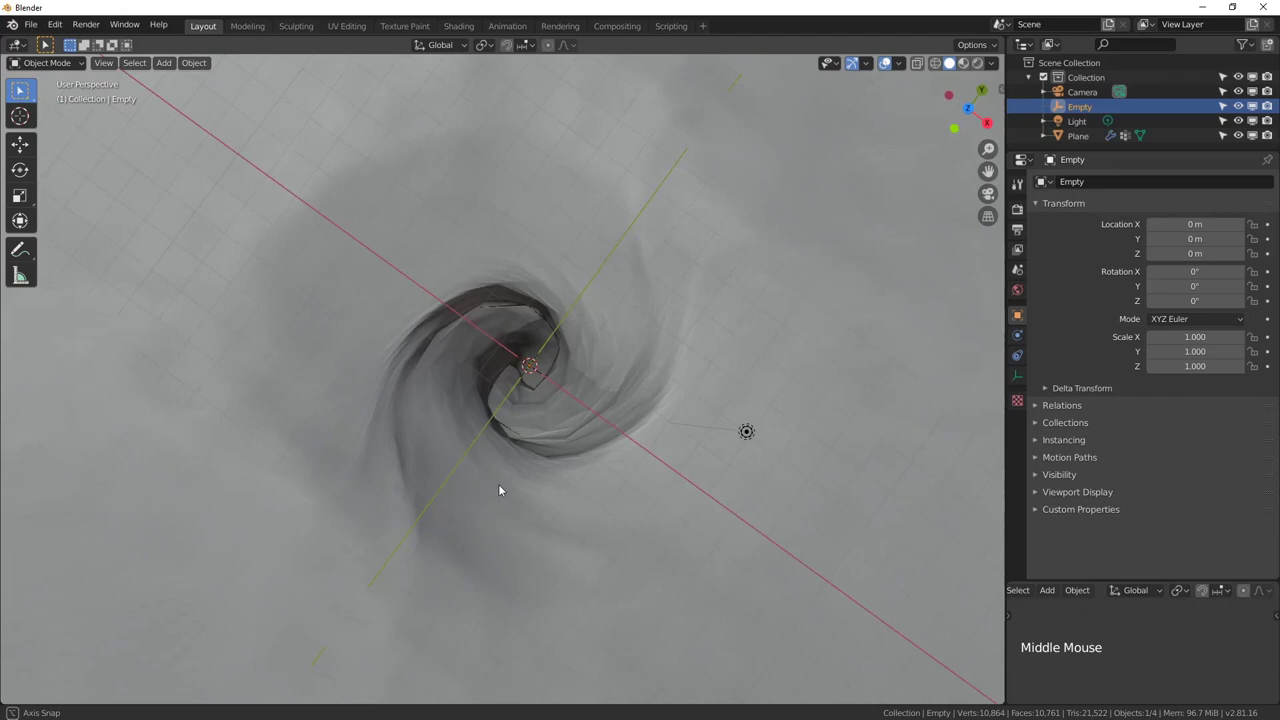
key(KP_7)
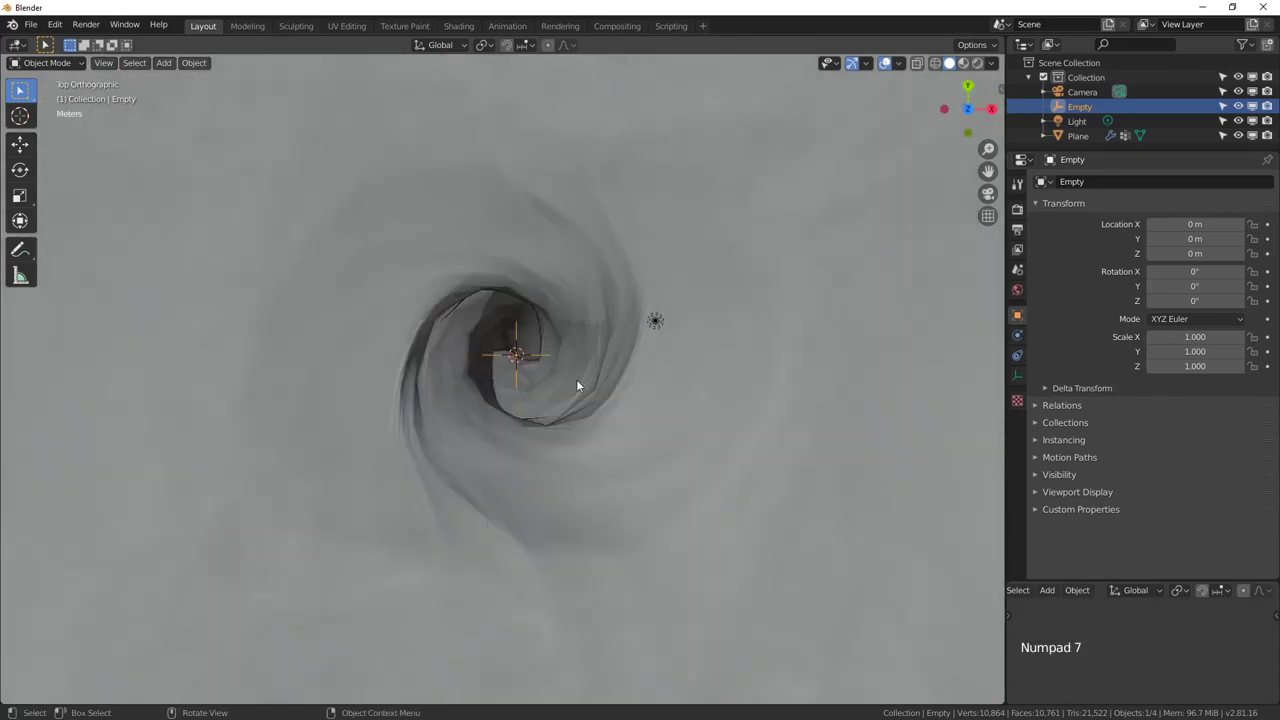
key(g)
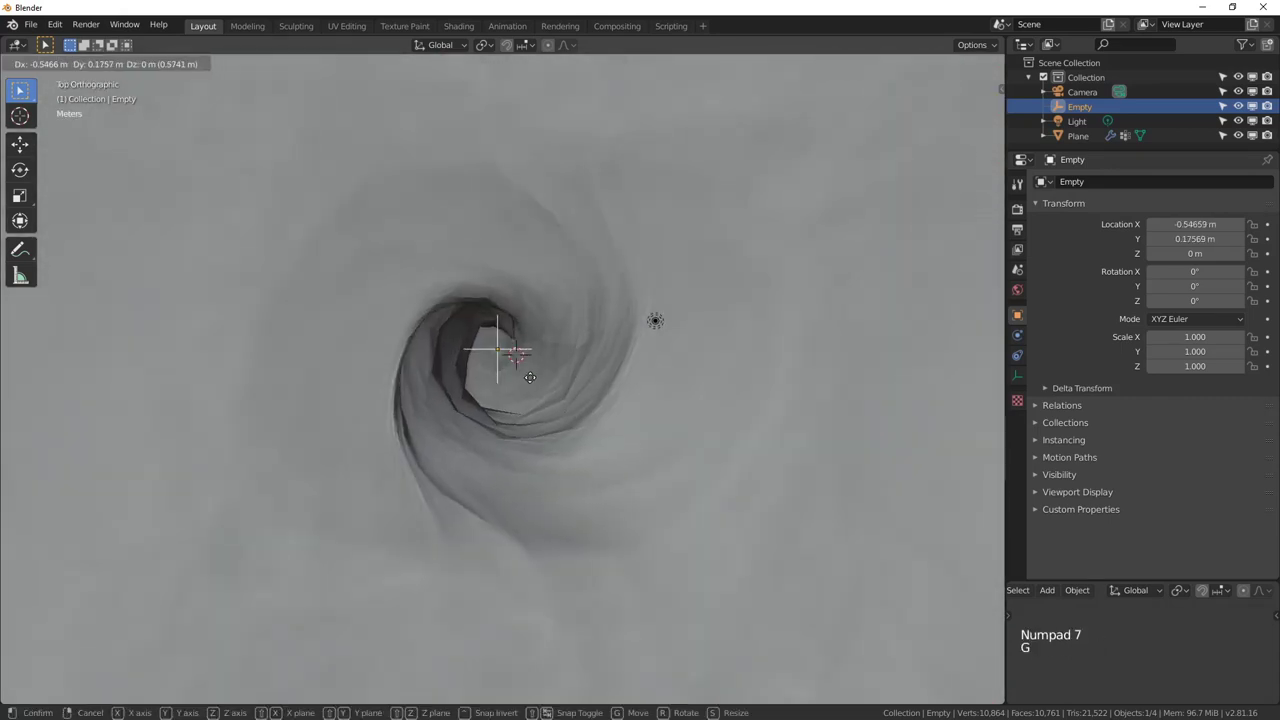
Add a Sphere empty at the origin and parent the plain-axes empty to it (Ctrl+P Object)
key(shift+a)
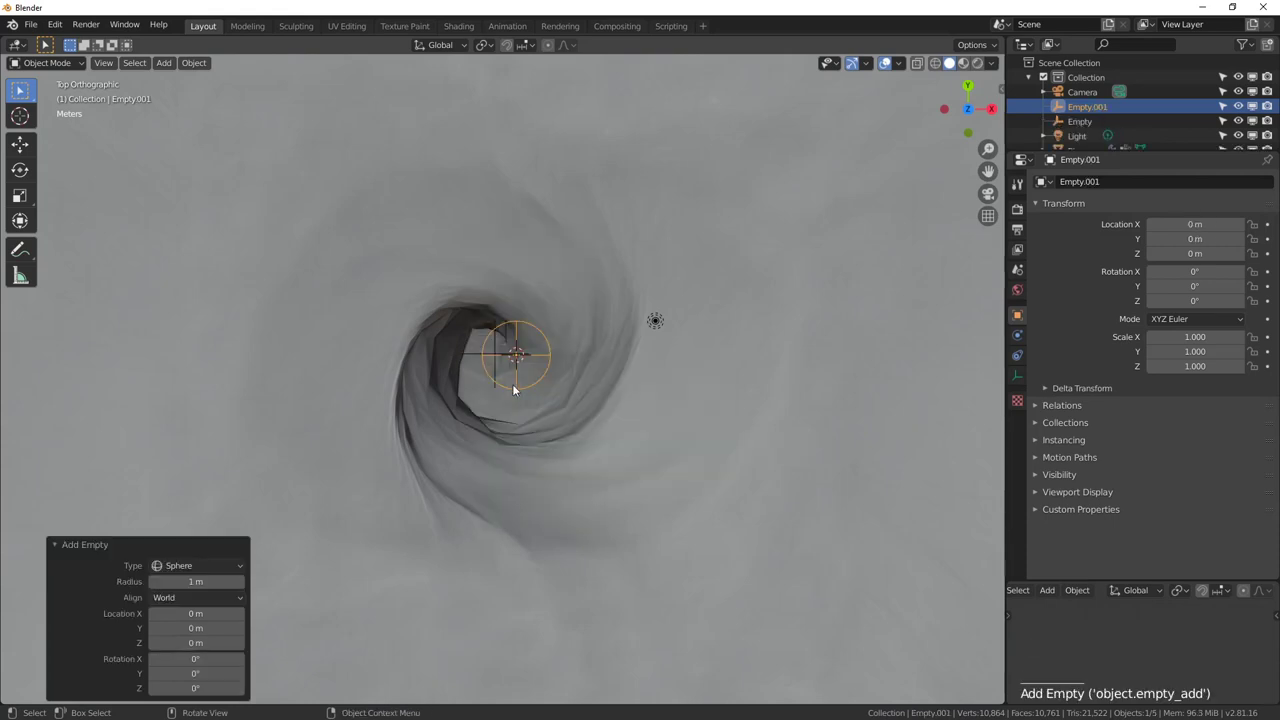
click(496, 359)
click(553, 360)
key(ctrl+p)
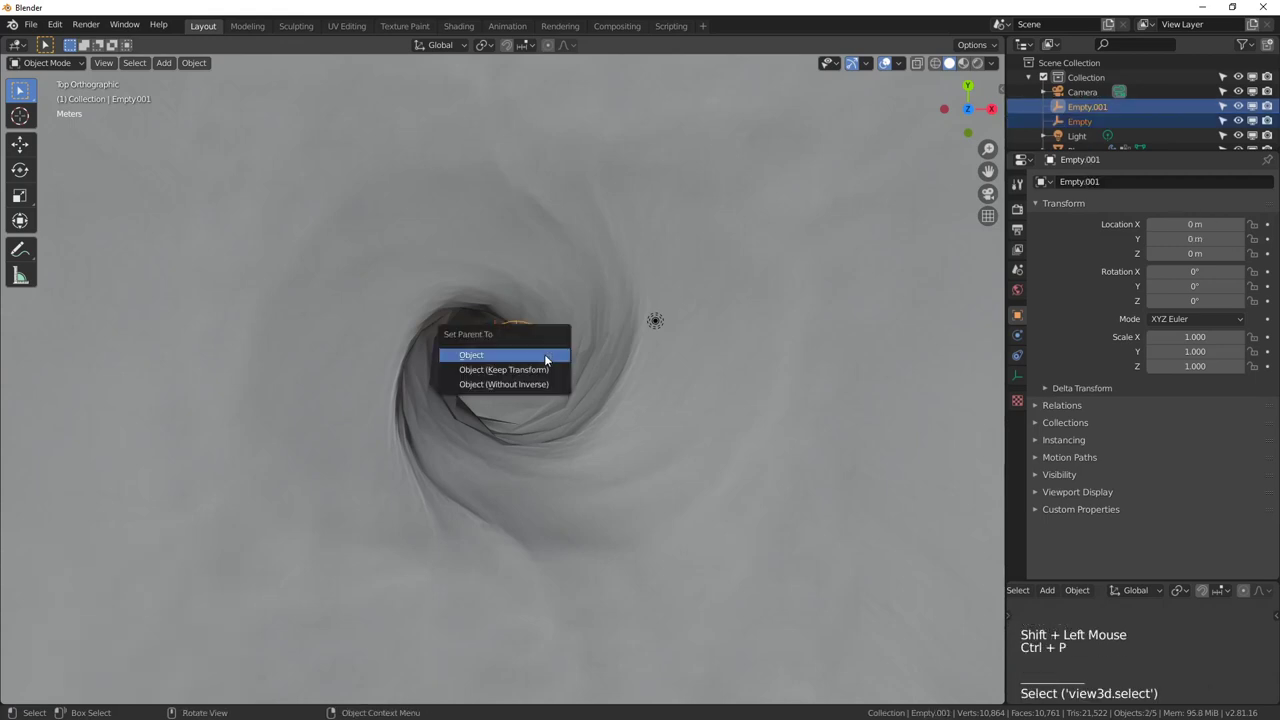
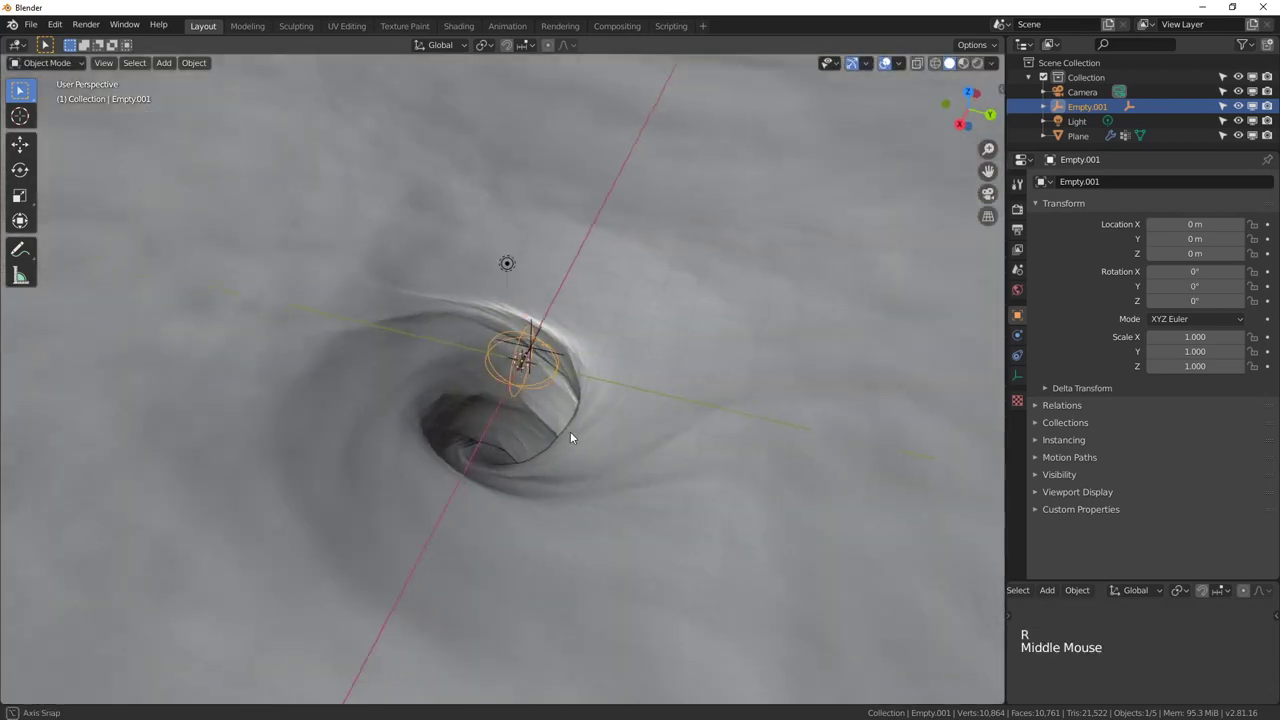
Test-spin the sphere empty around its vertical axis from top view and cancel
key(r)
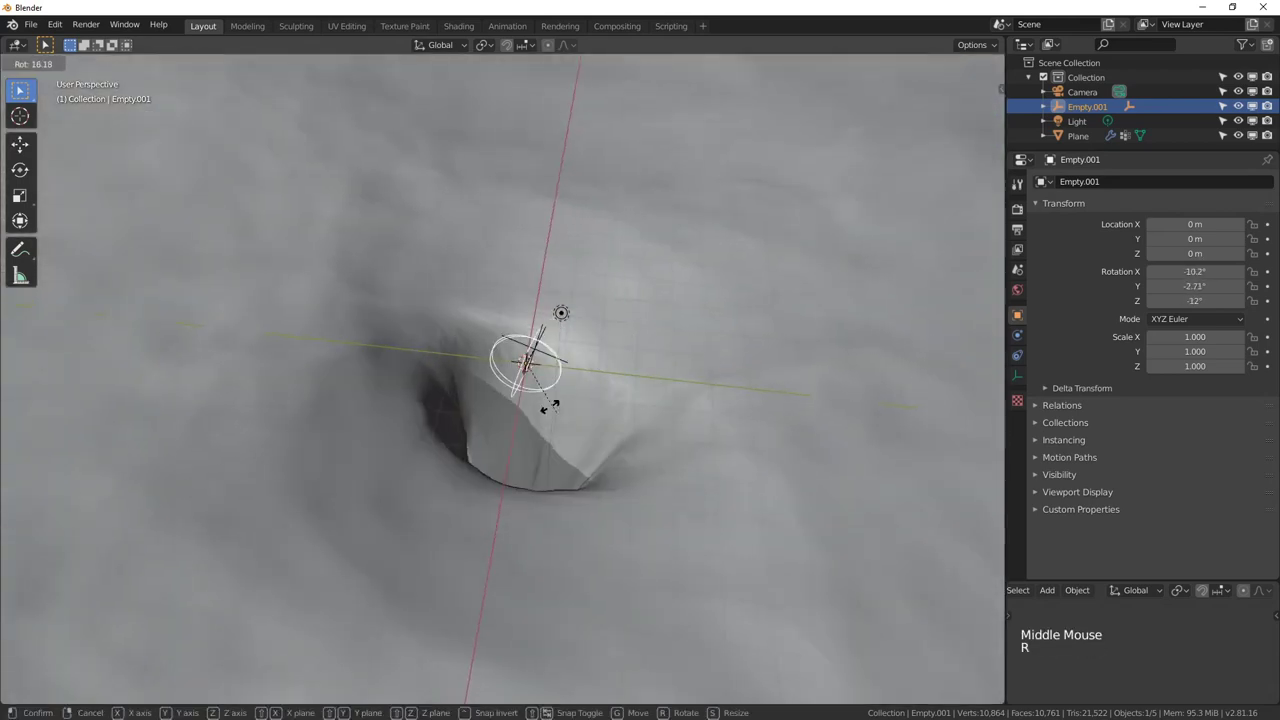
key(KP_7)
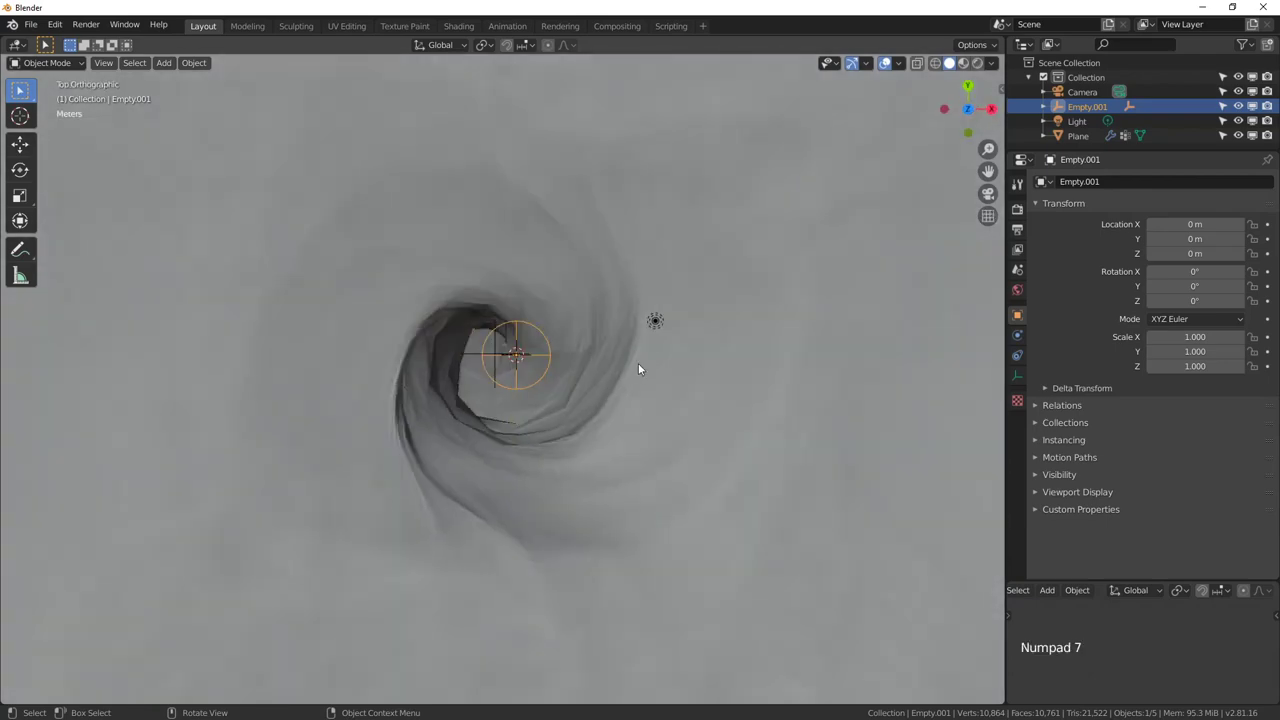
key(r)
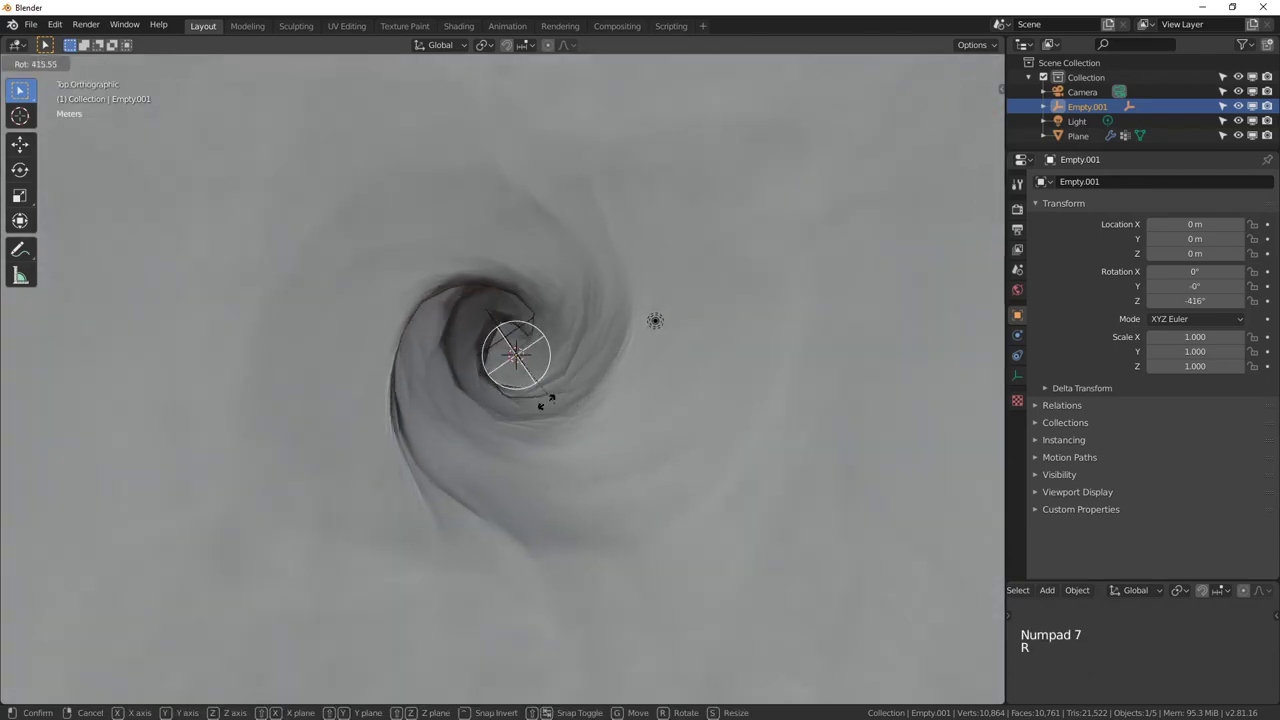
middle_click(24, 88)
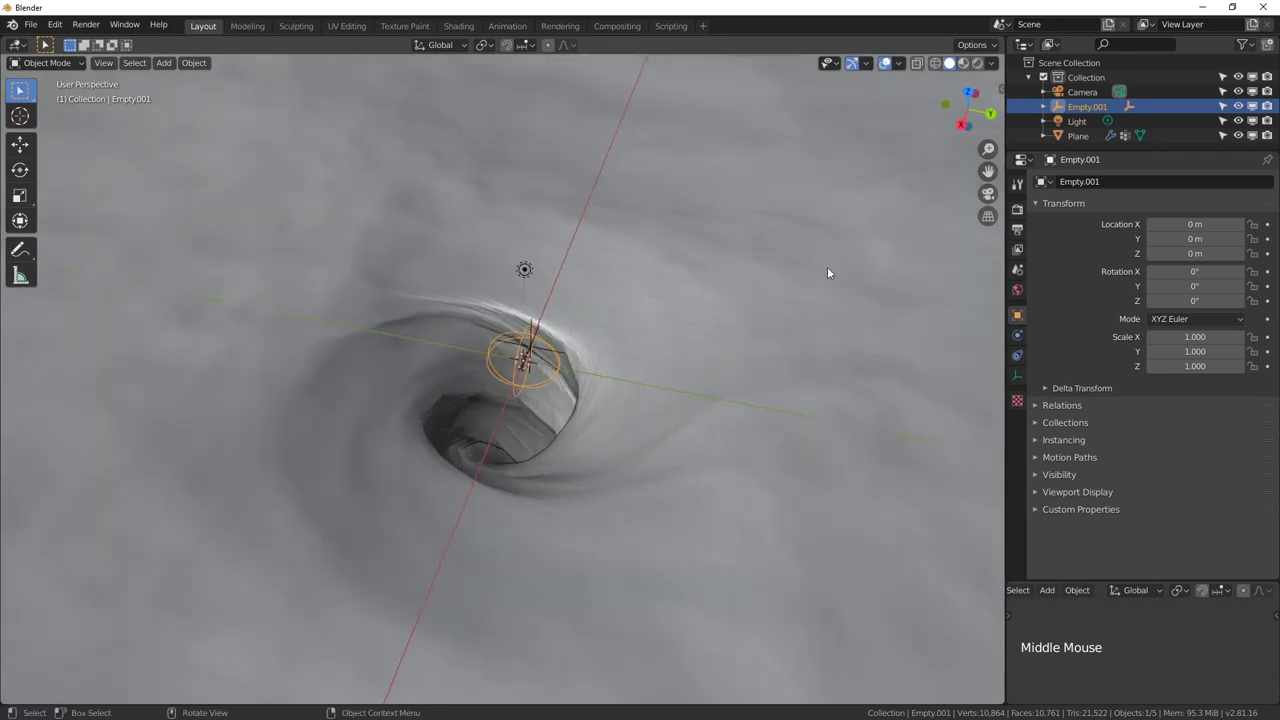
Show the empty's transform values in the N-panel Item tab and split the 3D view
key(n)
click(1009, 84)
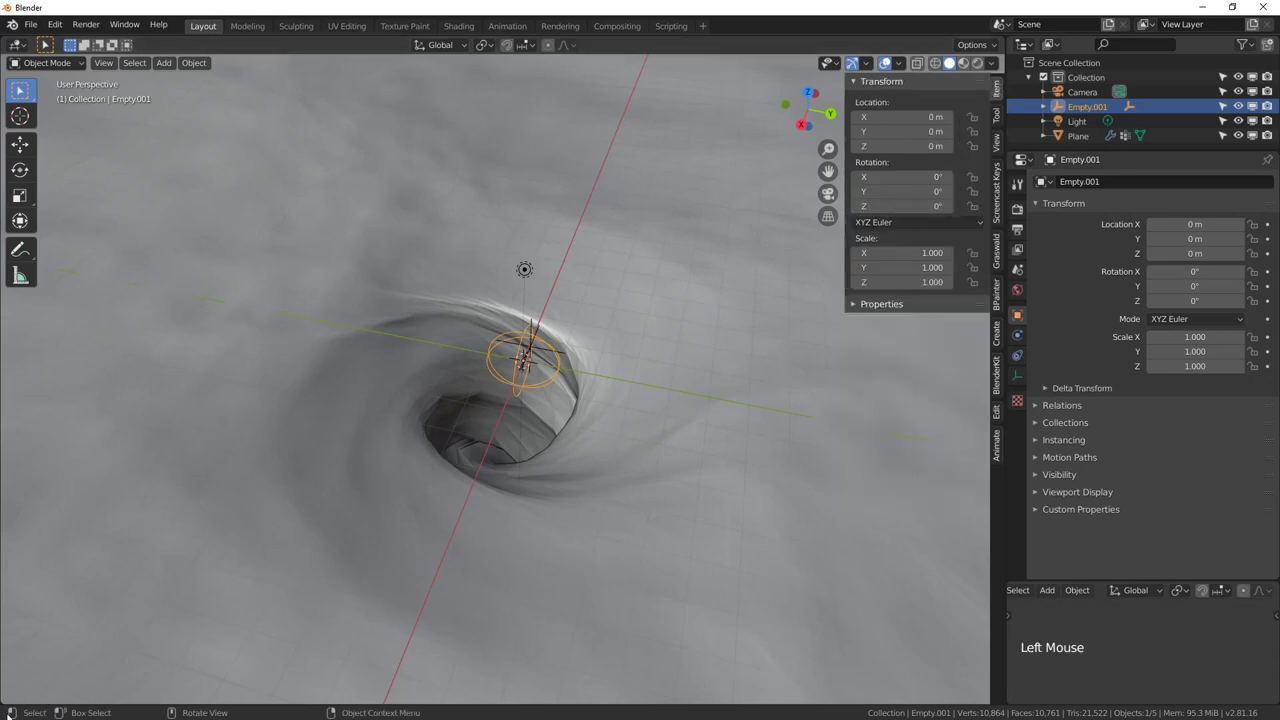
click(24, 88)
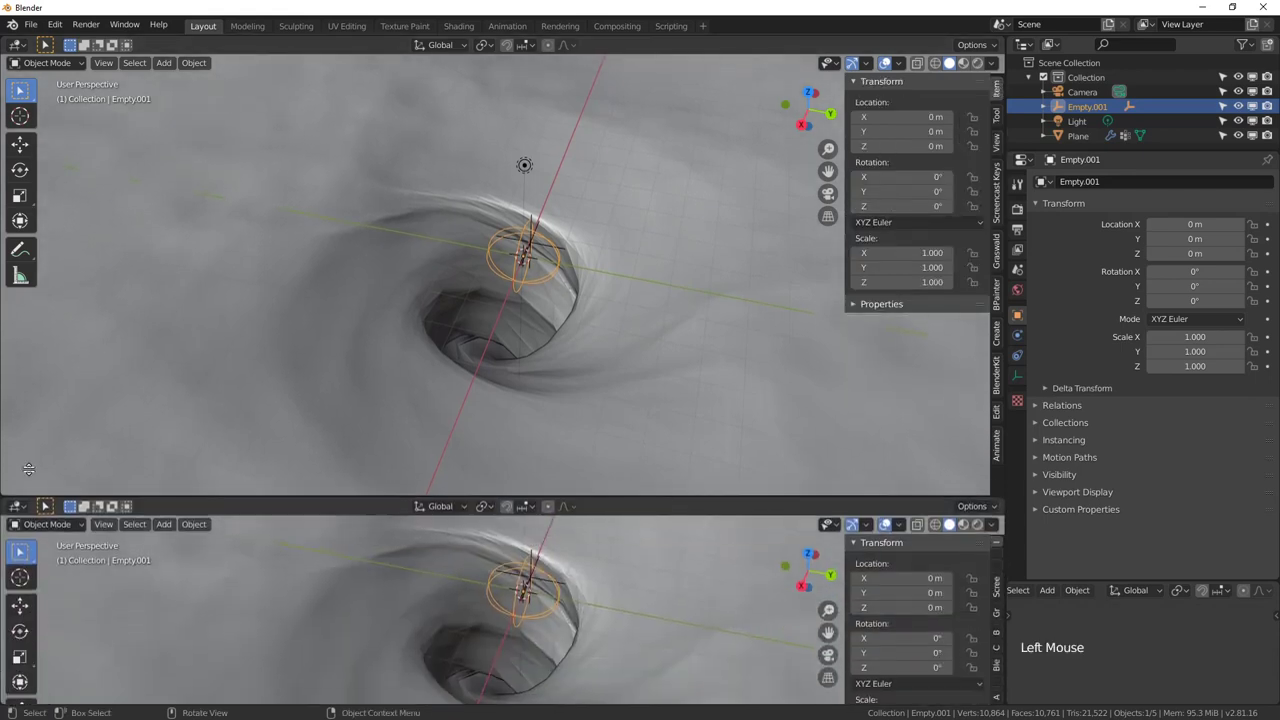
Resize the new lower area and turn it into a Graph Editor above the timeline
click(21, 88)
click(24, 88)
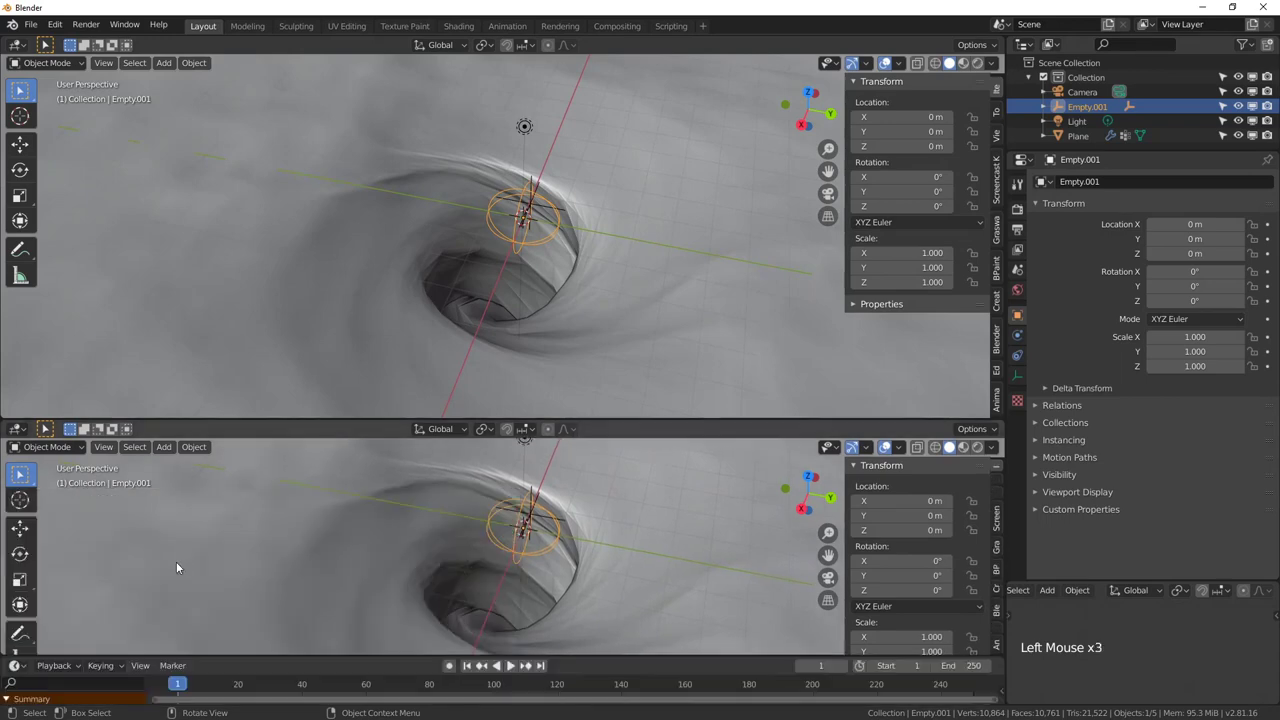
click(17, 437)
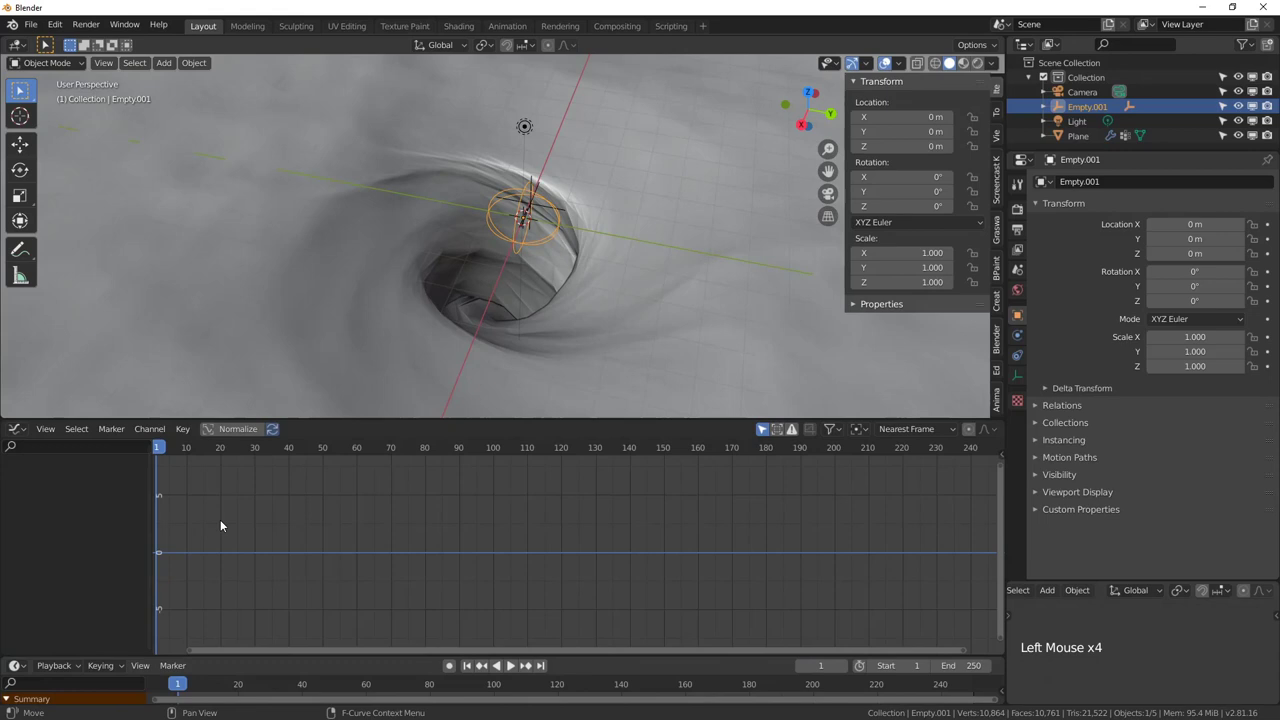